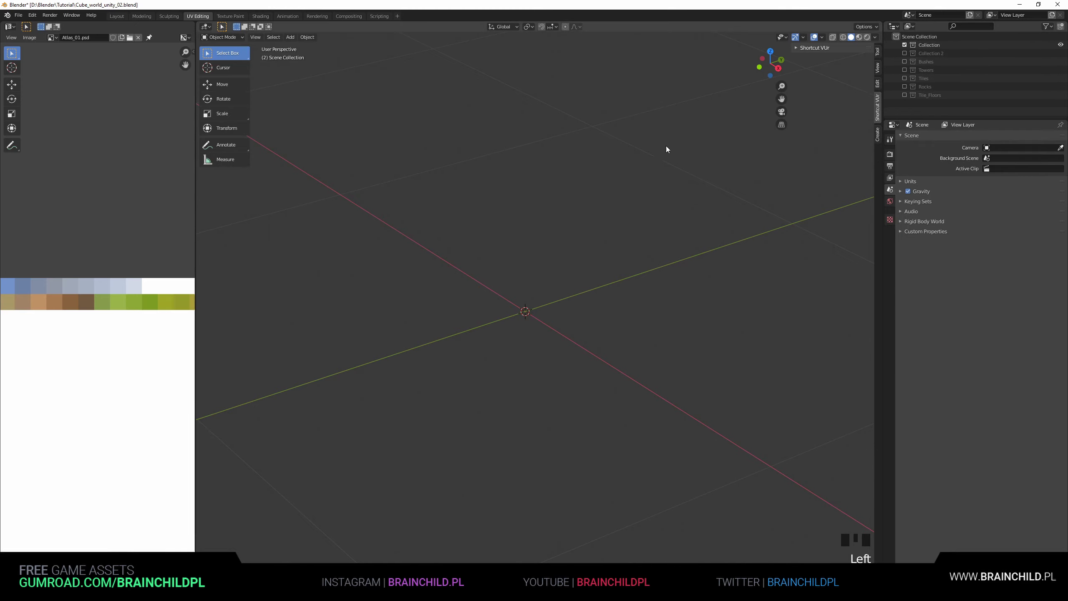
Add a cylinder mesh at the origin from the Shift+A add menu.
left_click(603, 196)
key("shift+a")
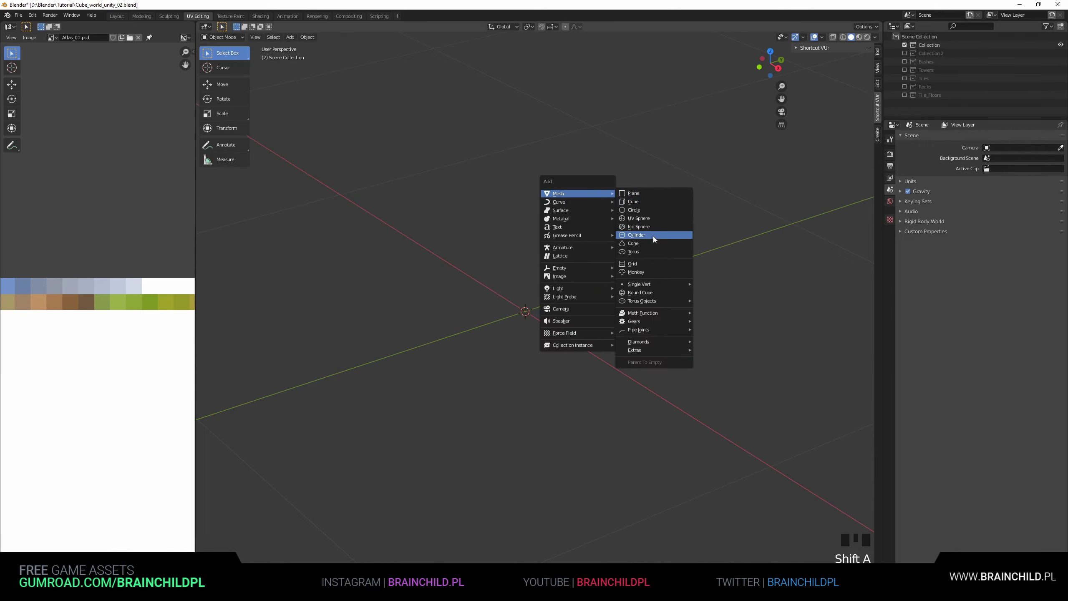
scroll("down", 3)
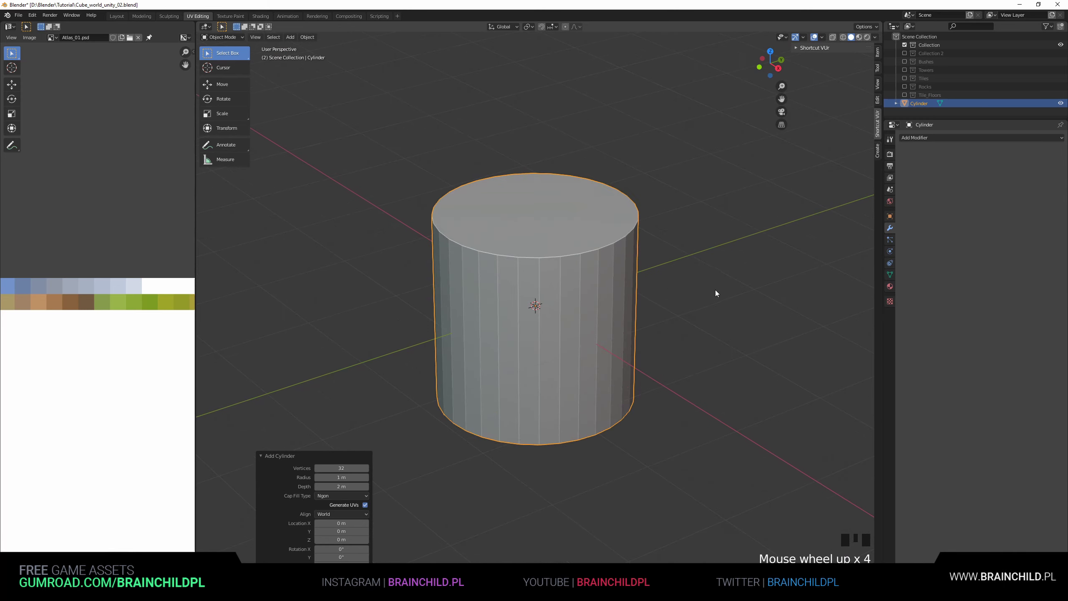
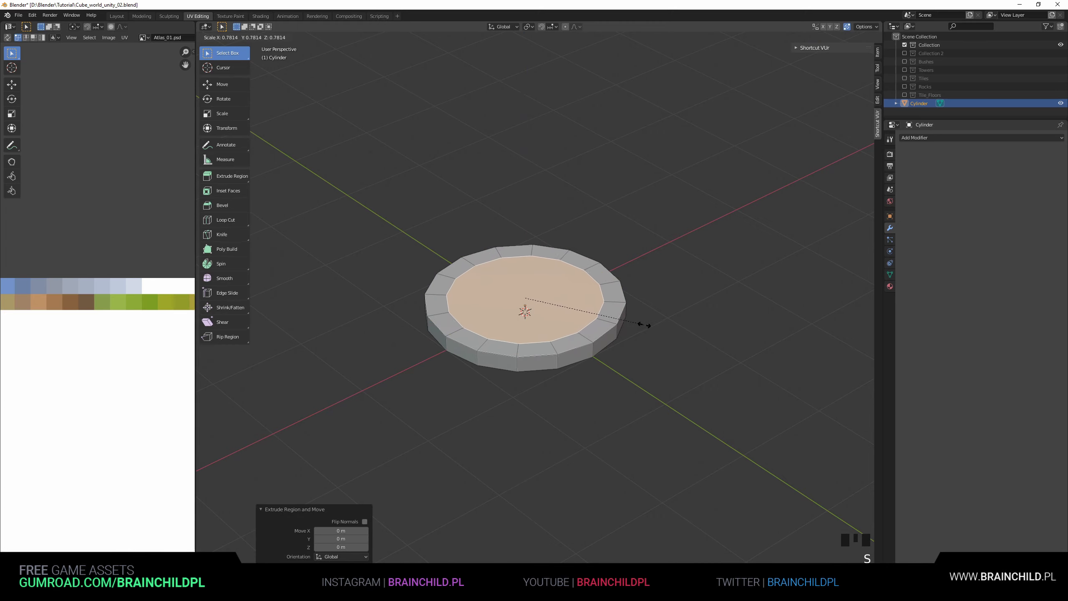
Extrude the inner top face upward into a raised step tier.
scroll("up", 3)
key("e")
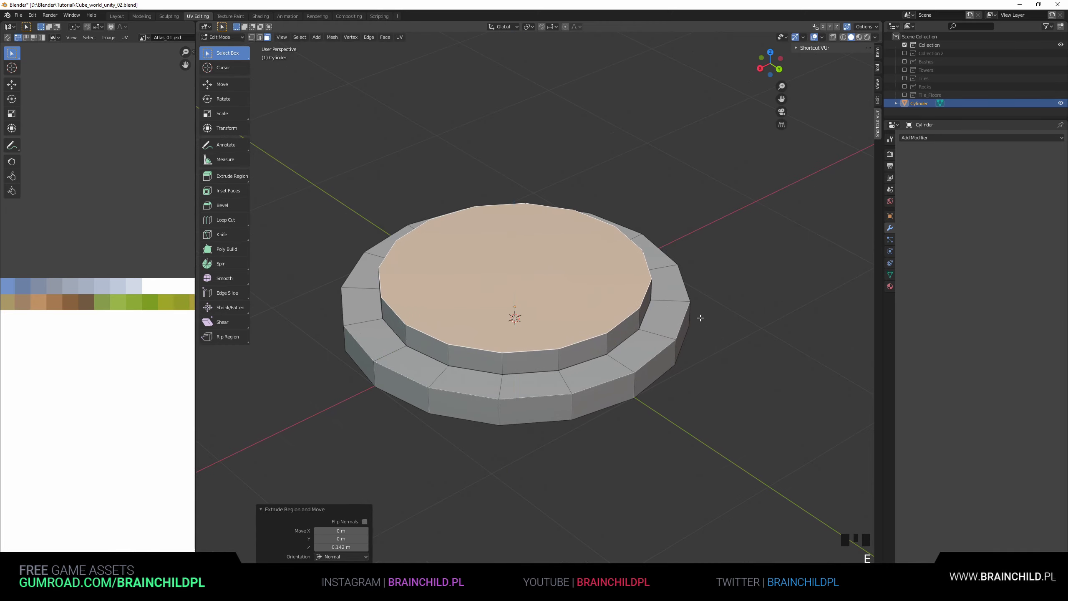
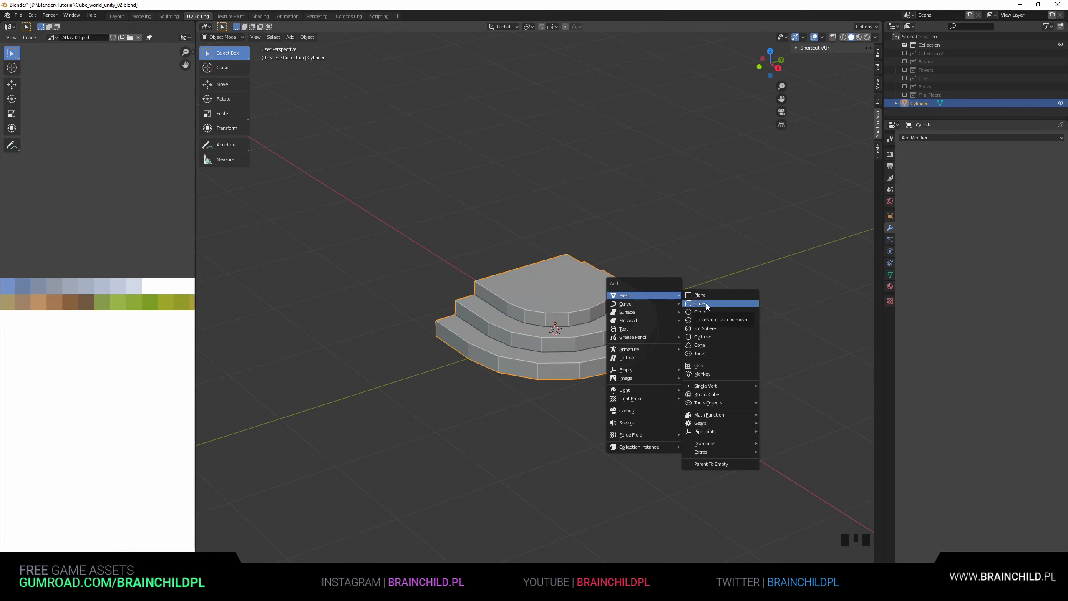
Add a cube and face it straight-on from the front view.
left_click(416, 302)
middle_click(512, 305)
key("shift+a")
middle_click(613, 324)
Scale the cube along one axis into a thin narrow stone block.
key("s")
key("g")
key("s")
key("s")
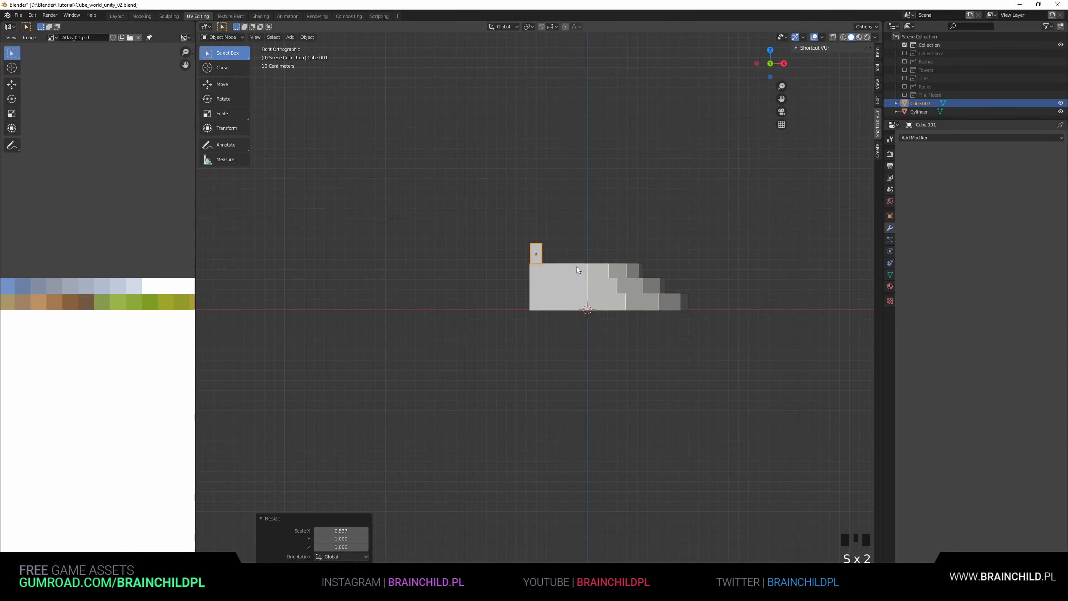
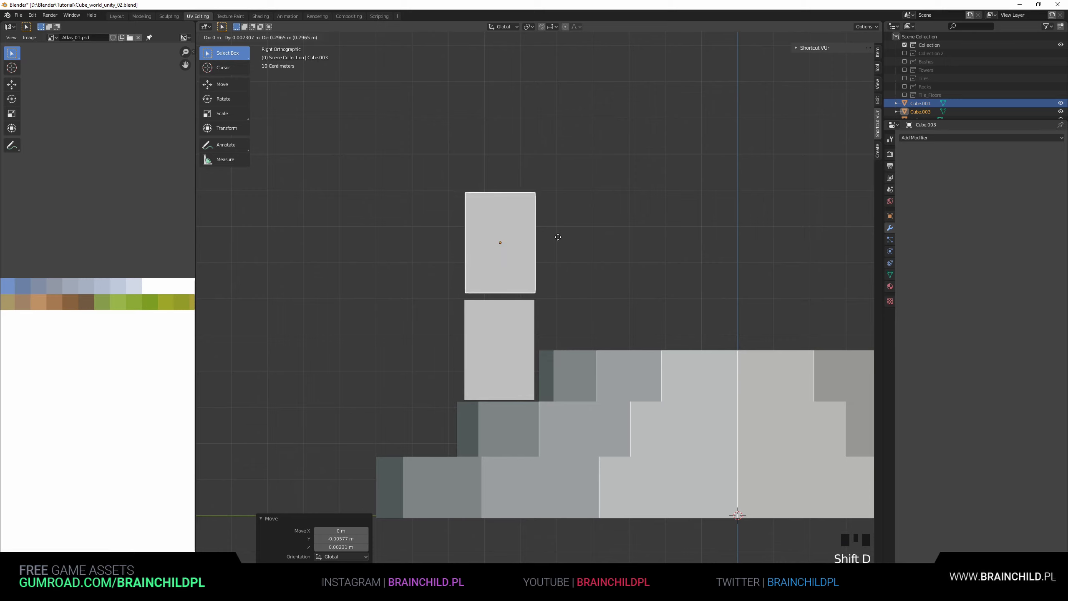
Duplicate the stone block and stack the copies into a column above the platform.
key("s")
key("g")
left_click_drag(603, 328, 598, 352)
key("shift+d")
key("s")
key("g")
scroll("down", 3)
left_click_drag(619, 269, 557, 326)
scroll("down", 3)
left_click_drag(562, 324, 517, 336)
scroll("up", 3)
left_click_drag(516, 307, 535, 268)
scroll("up", 3)
In wireframe side view, tilt a duplicated block sideways and lower it onto the column.
key("shift+d")
key("r")
key("g")
key("1")
key("1")
key("Tab")
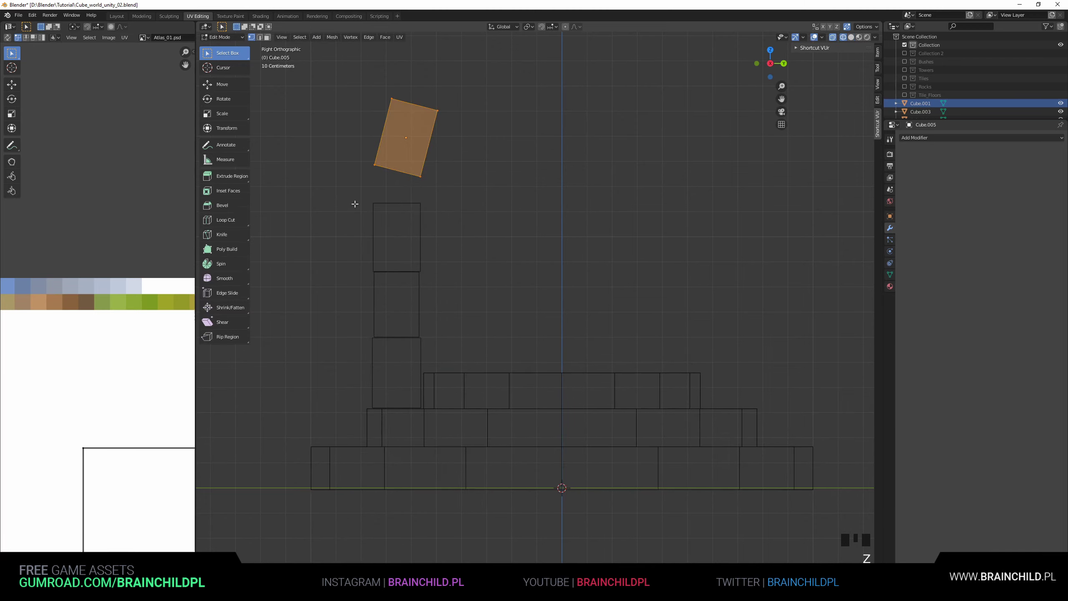
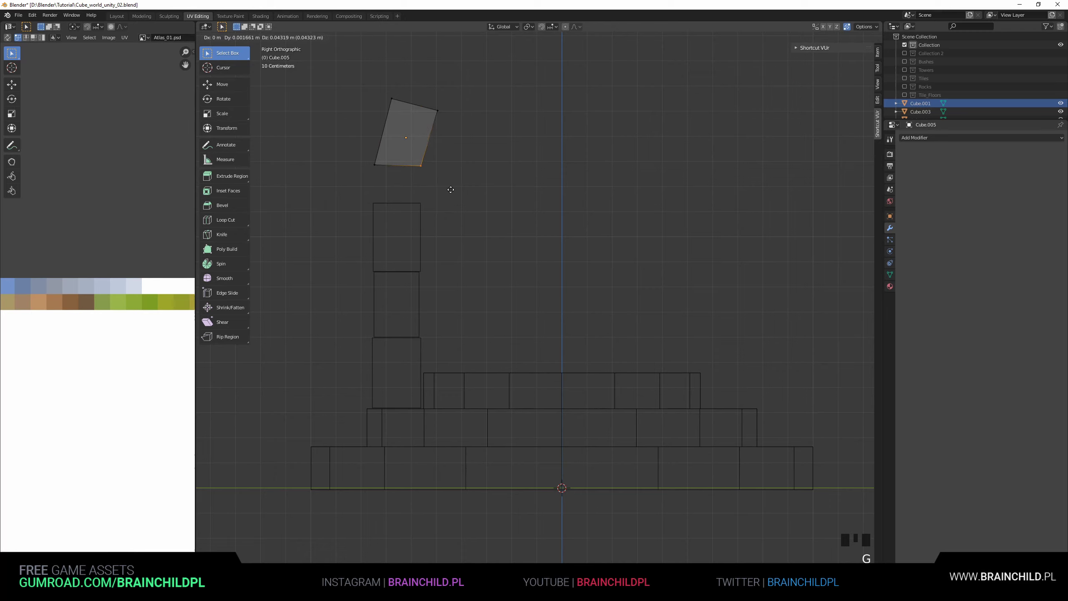
key("Tab")
key("g")
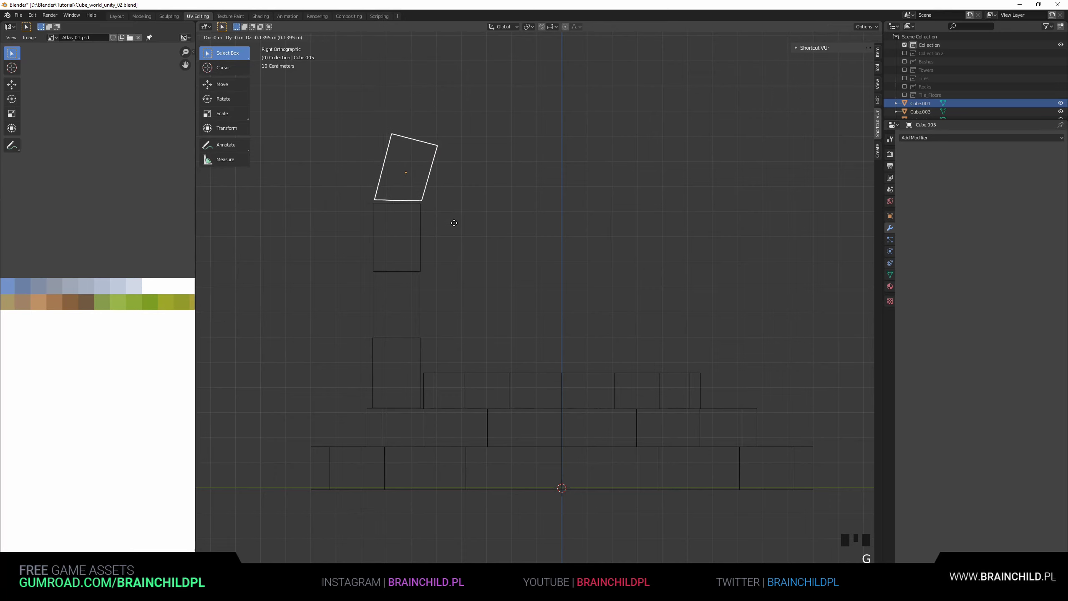
key("Tab")
key("Tab")
Duplicate the tilted block, raise and rotate it further to curve the arch.
key("shift+d")
key("g")
key("r")
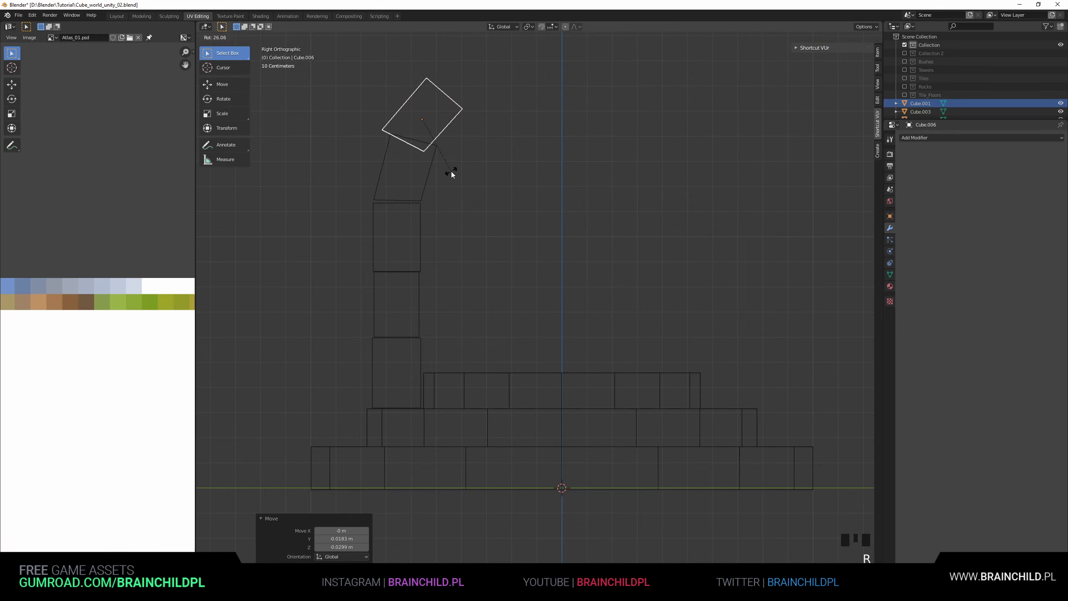
key("g")
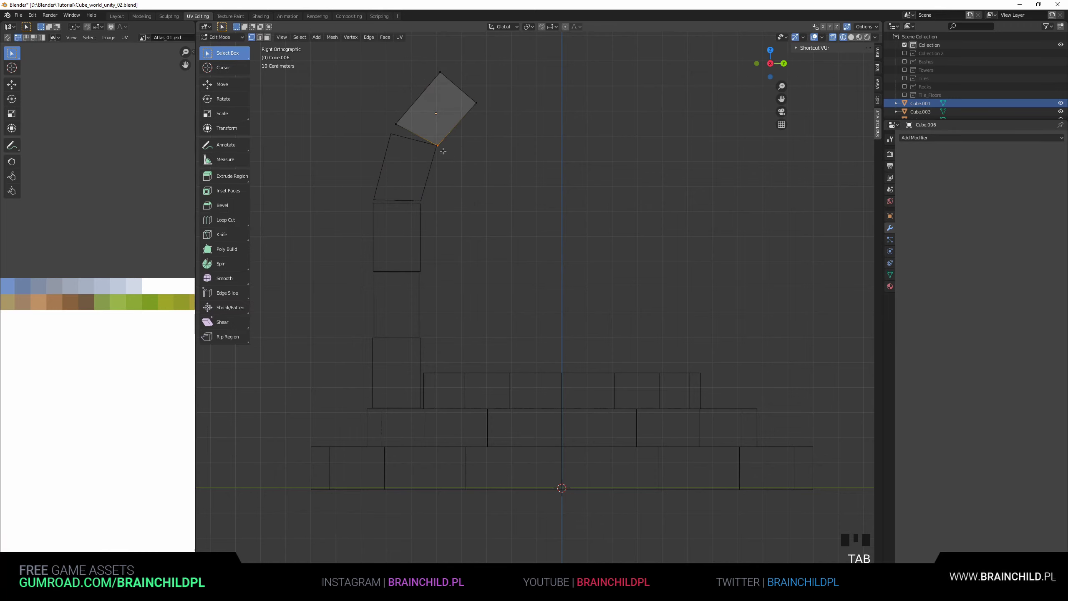
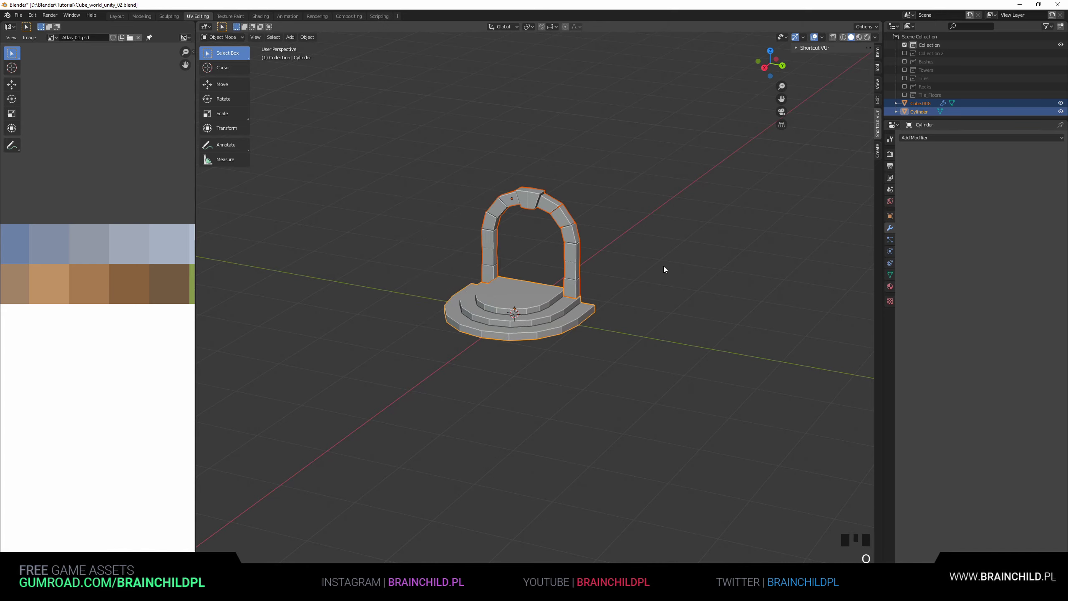
Start a Wavefront OBJ export of the archway from the Quick Favorites list.
key("o")
key("o")
left_click_drag(596, 261, 641, 259)
key("o")
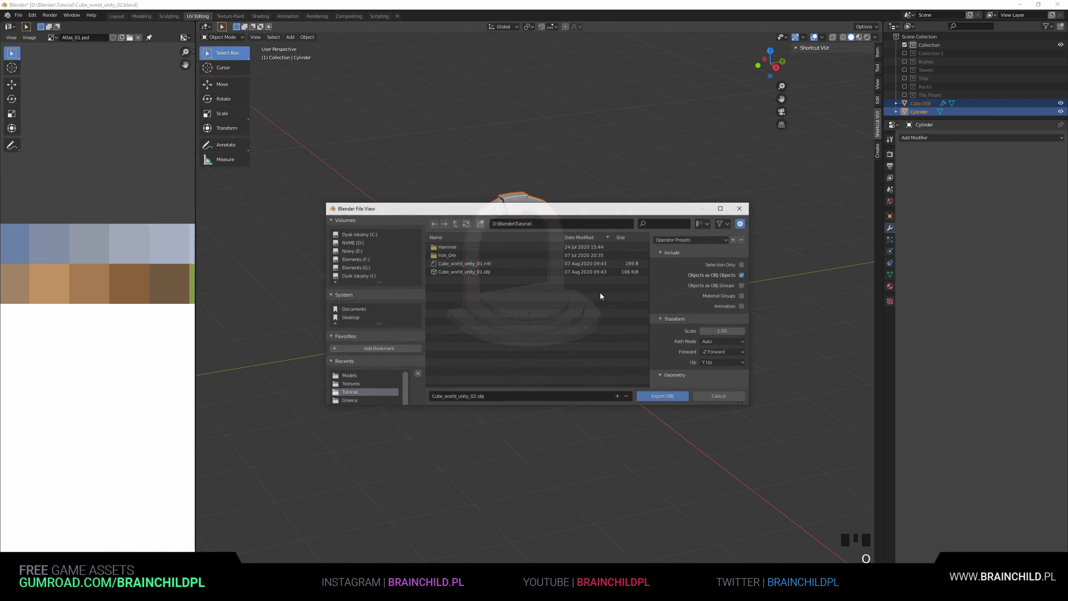
key("o")
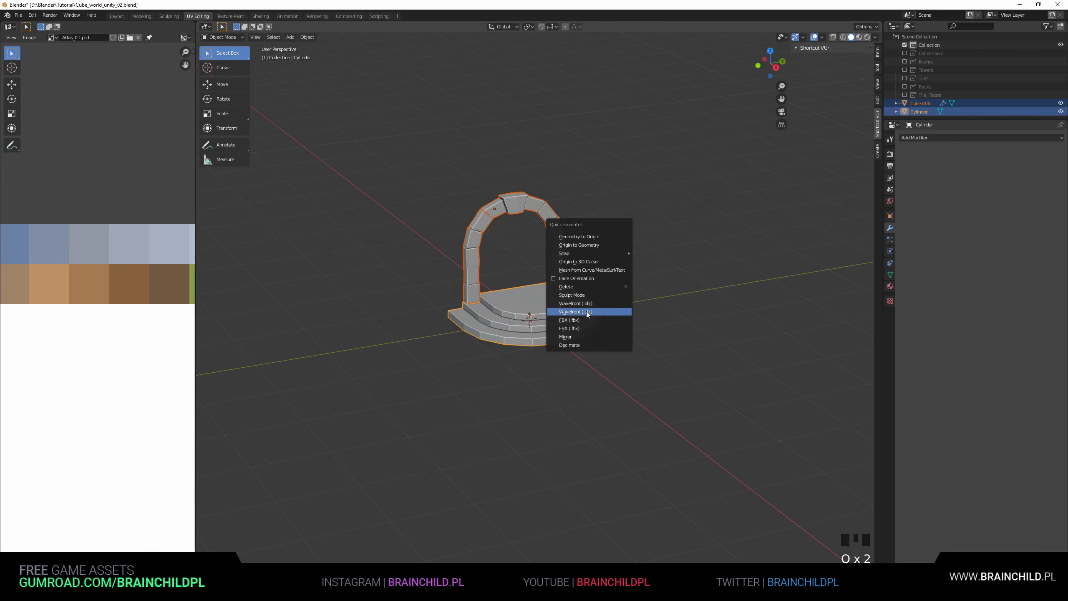
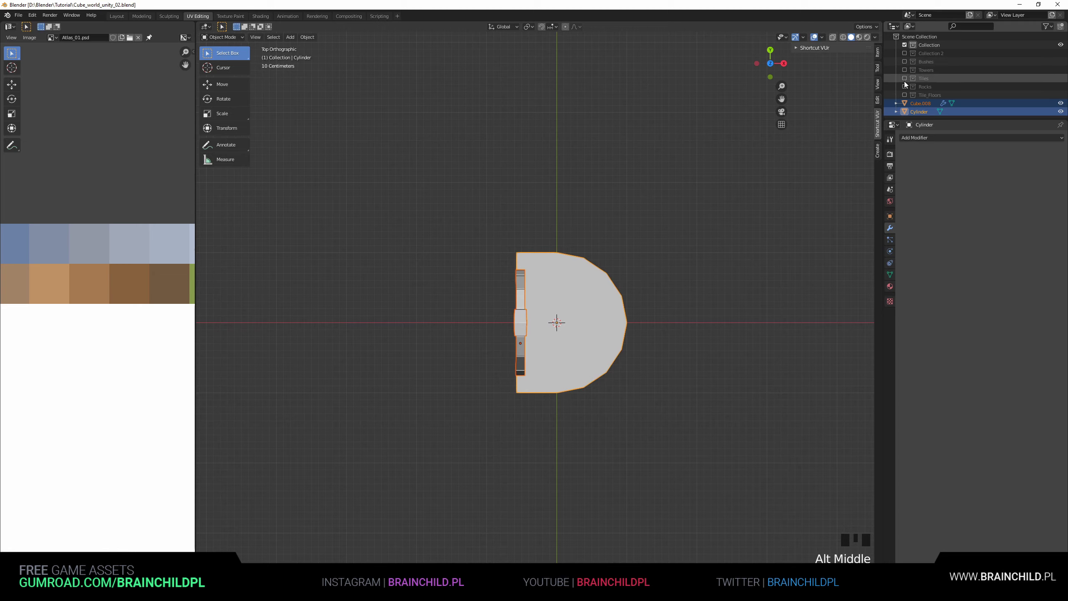
Show the Tiles collection and select the arch object Cube.008 in the viewport.
left_click(907, 80)
key("z")
left_click(931, 84)
left_click(1064, 81)
left_click(573, 306)
left_click(591, 277)
left_click(529, 279)
middle_click(629, 268)
left_click_drag(630, 250, 615, 248)
scroll("up", 3)
middle_click(607, 256)
scroll("up", 3)
Scale the arch to about 0.453 and move it down onto the rocky base tile.
key("s")
key("g")
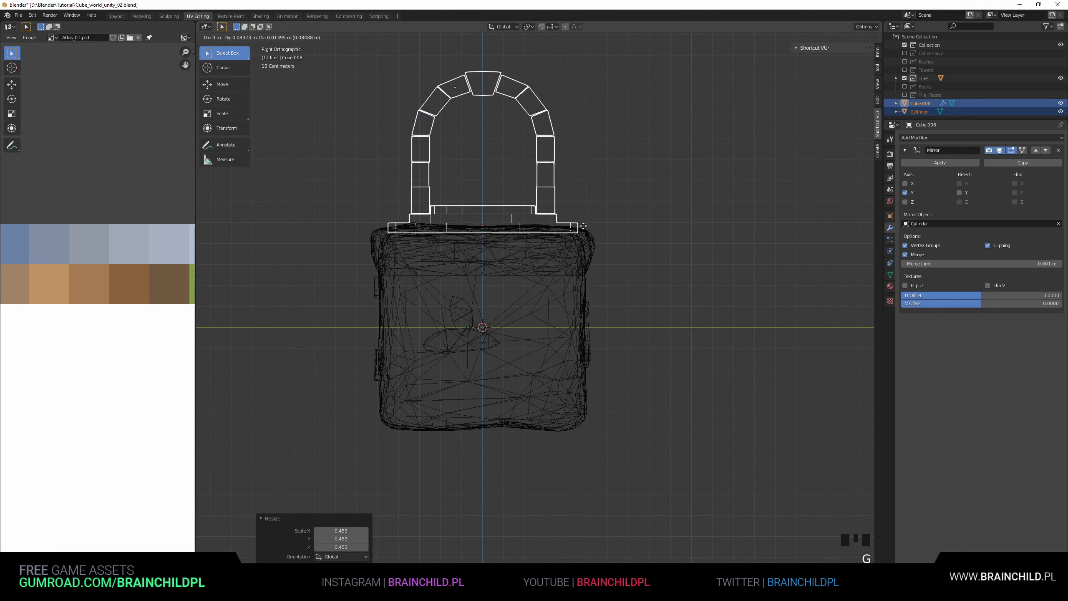
key("s")
key("g")
key("s")
key("g")
key("g")
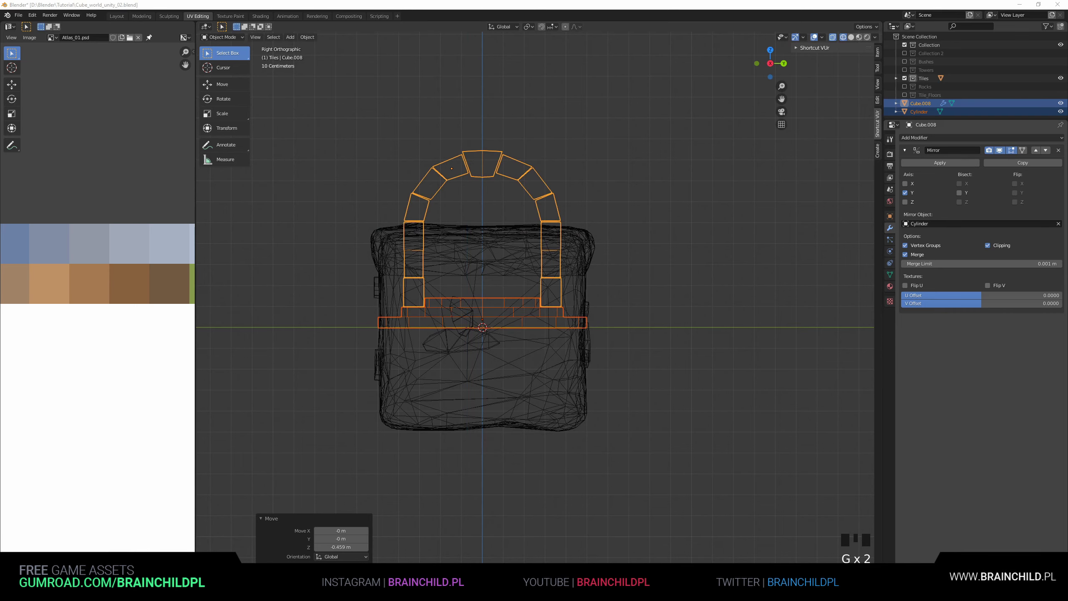
Apply the arch's rotation and scale with Ctrl+A.
left_click_drag(503, 280, 542, 304)
scroll("down", 3)
middle_click(548, 300)
key("ctrl+a")
key("o")
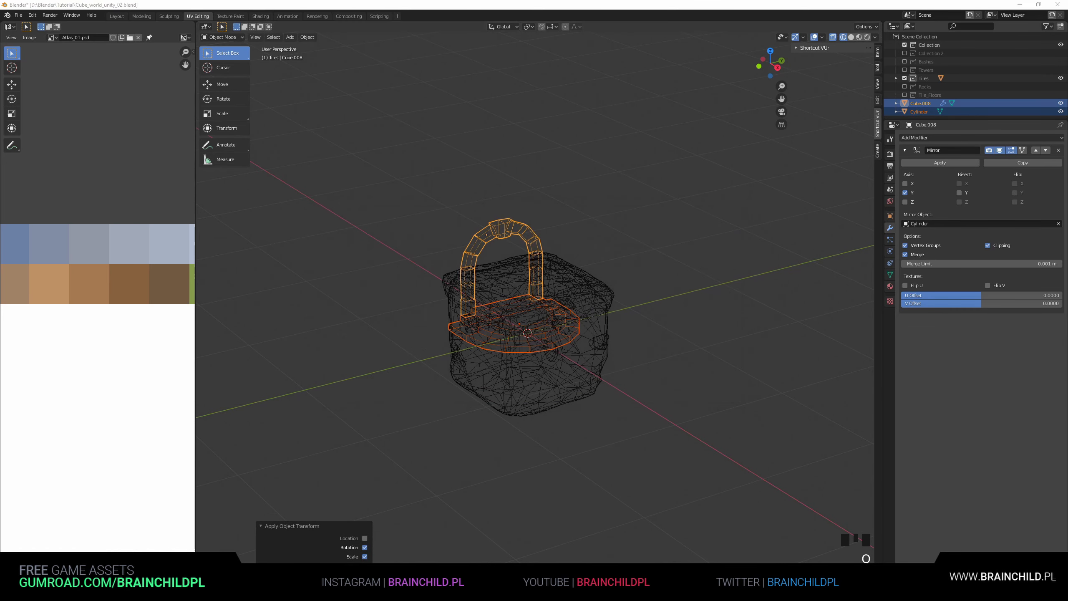
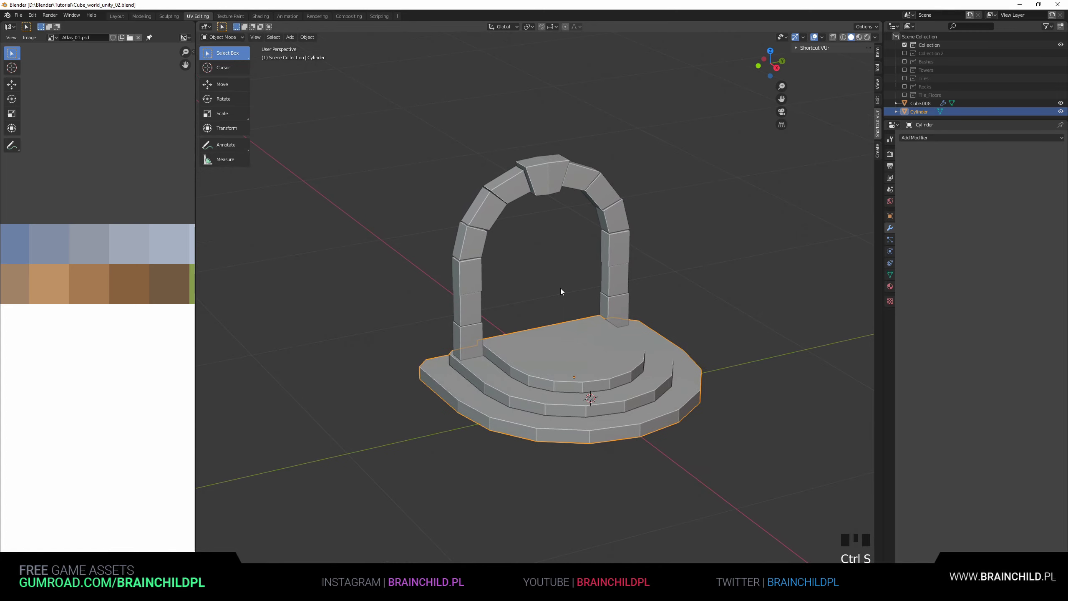
Select the stone arch, thicken its blocks and apply the scale.
left_click_drag(560, 314, 616, 248)
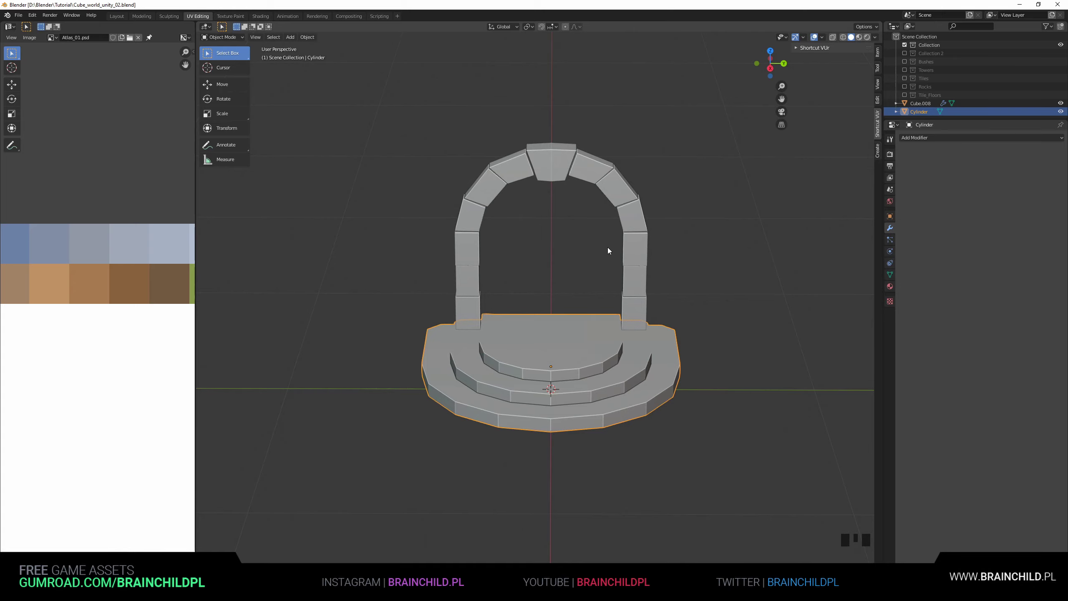
left_click_drag(584, 253, 541, 245)
left_click(541, 246)
key("g")
key("s")
key("g")
Add a Bevel modifier and adjust its width and segments to chamfer the stones.
left_click_drag(729, 249, 697, 252)
key("ctrl+a")
left_click_drag(683, 254, 919, 136)
left_click(918, 135)
left_click_drag(920, 137, 715, 178)
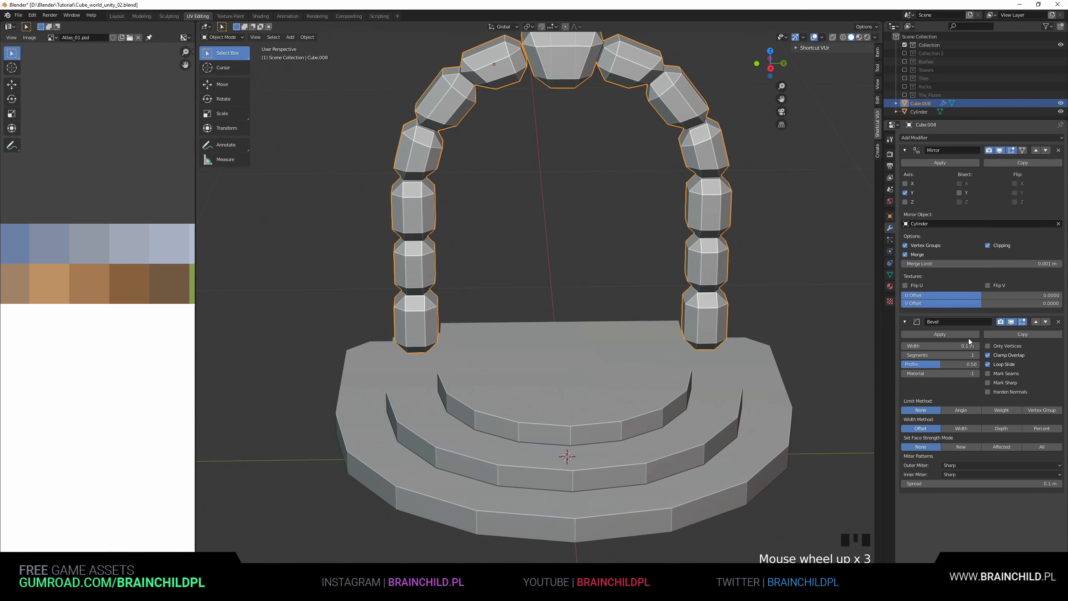
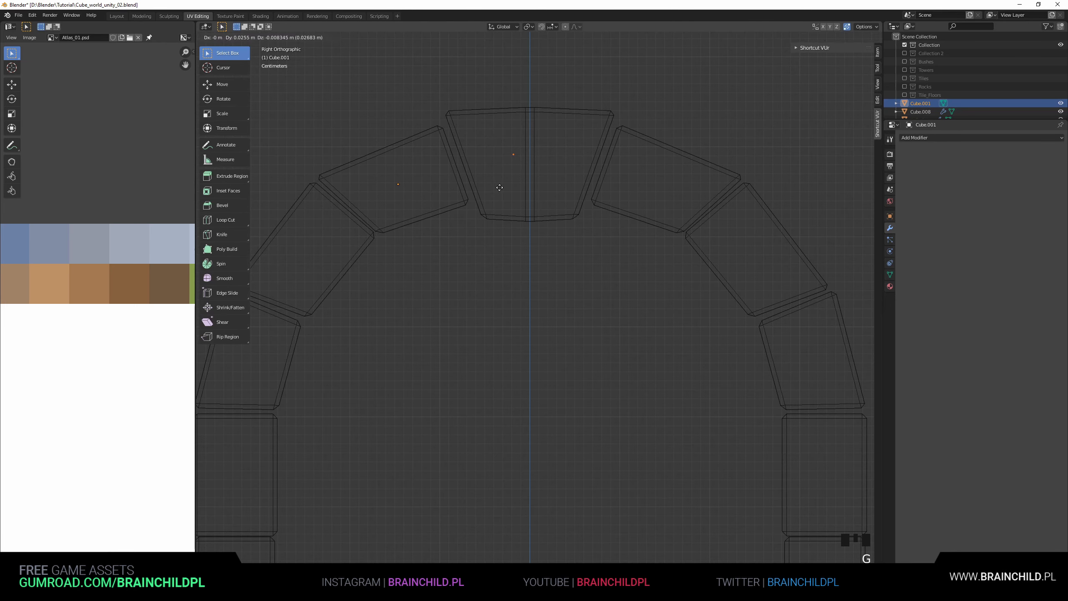
Enter Edit Mode and place the starting vertex of the spiral on the keystone.
key("Tab")
key("o")
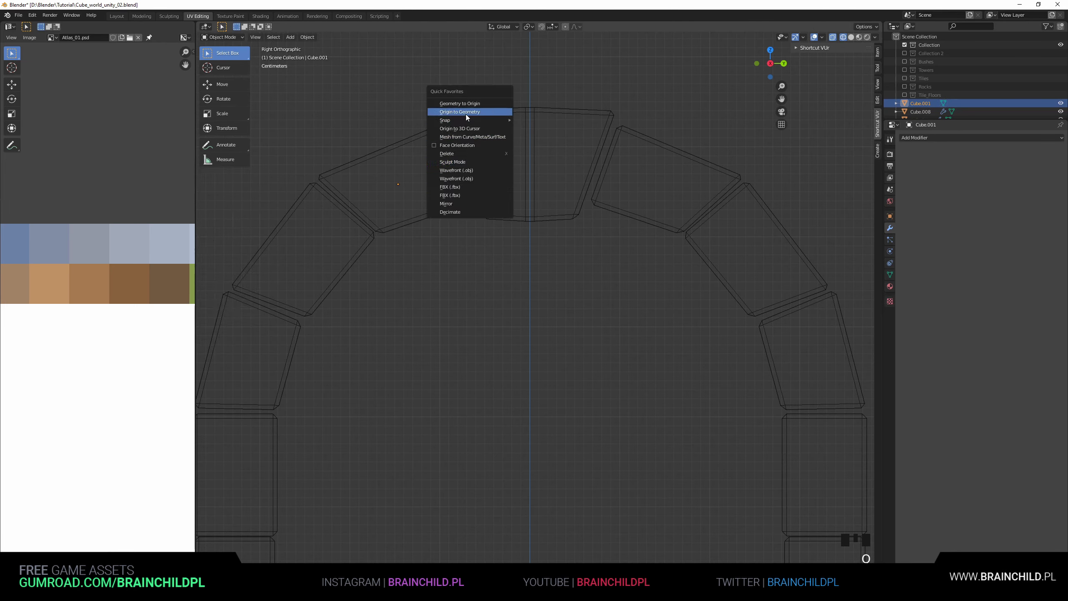
key("g")
key("Tab")
key("a")
scroll("up", 3)
key("g")
key("g")
Extrude single vertices repeatedly to trace a curling spiral across the keystone face.
key("e")
key("e")
key("e")
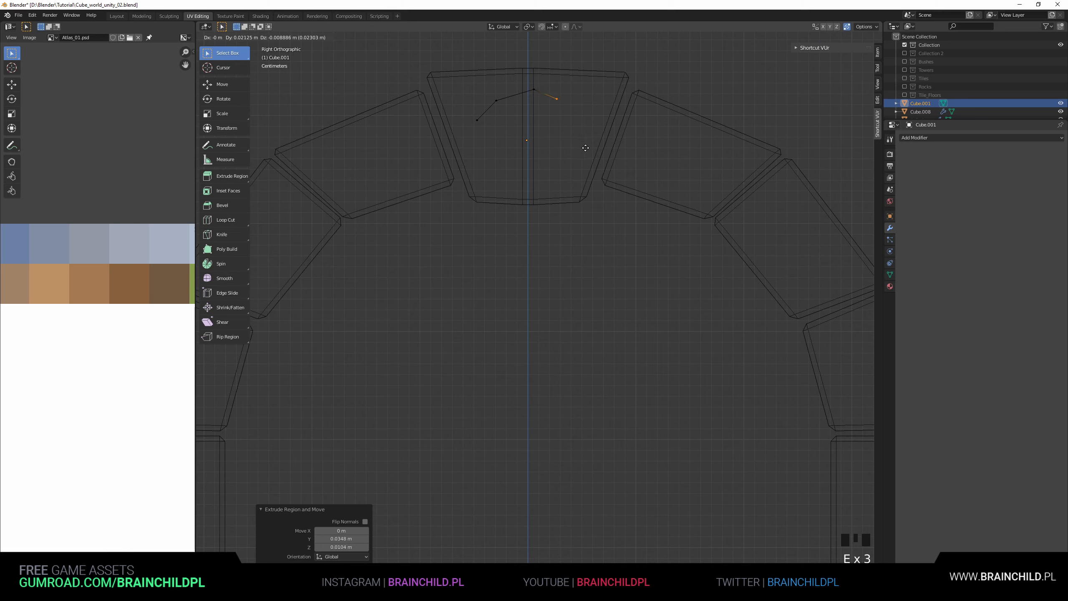
key("e")
key("e")
key("e")
key("e")
key("e")
key("e")
key("e")
key("e")
key("e")
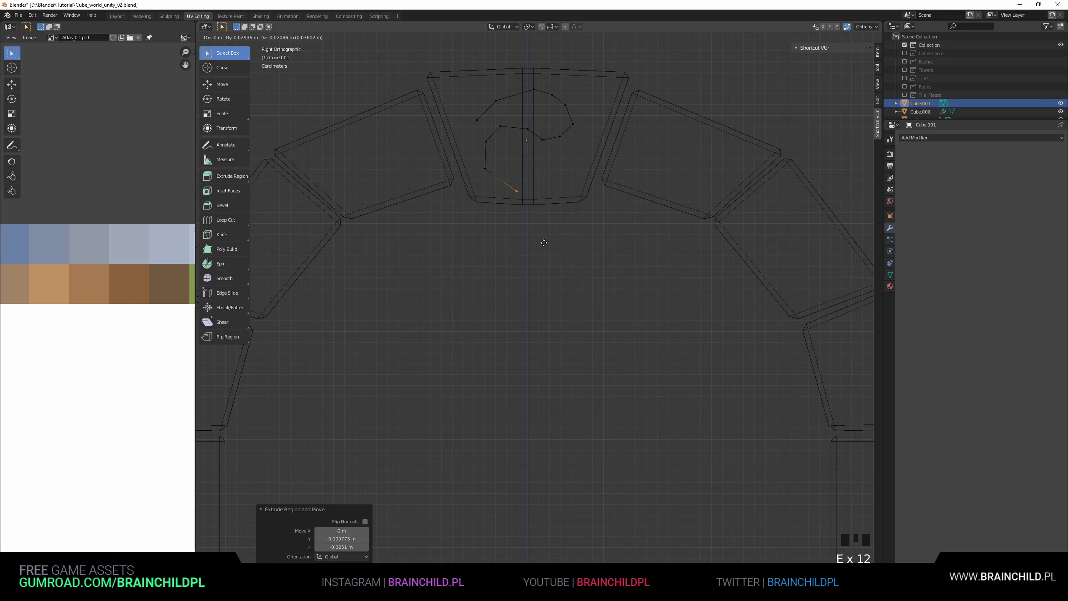
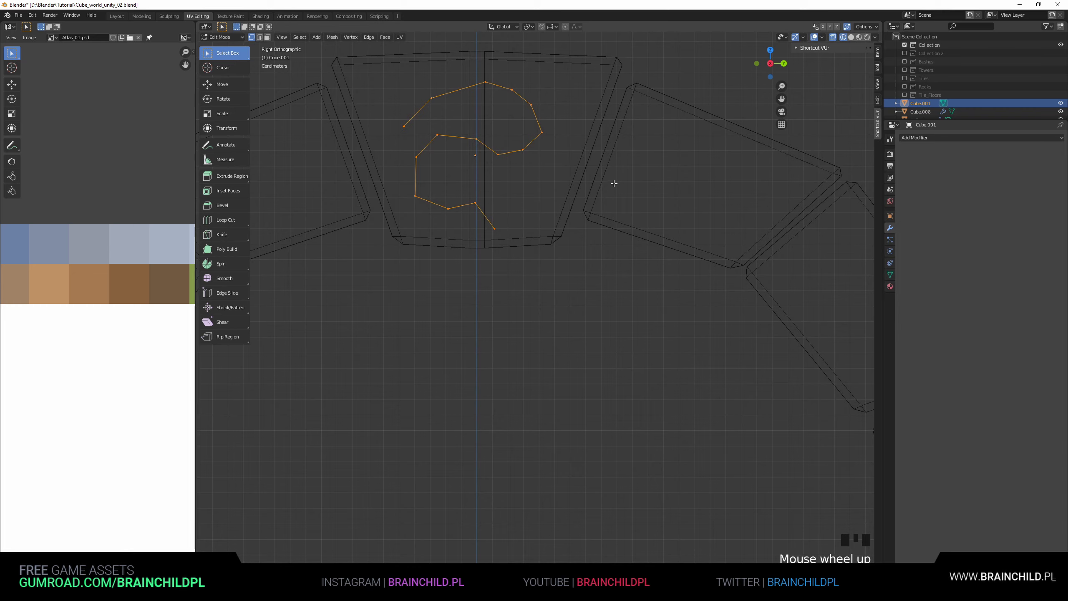
Extrude the spiral line into a thin ribbon of faces and start sinking it into the stone.
key("e")
key("s")
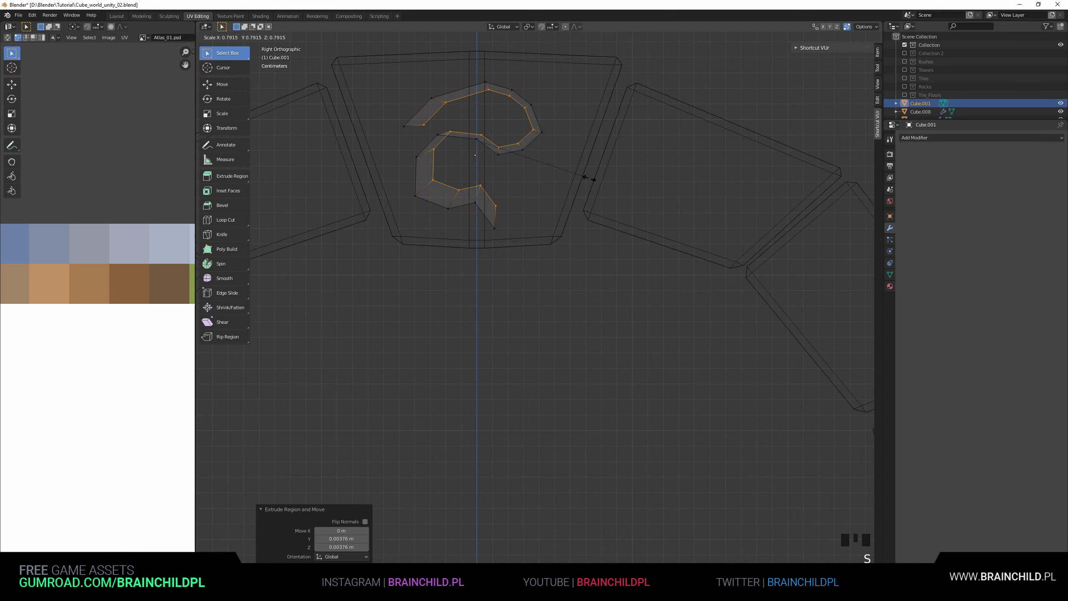
key("g")
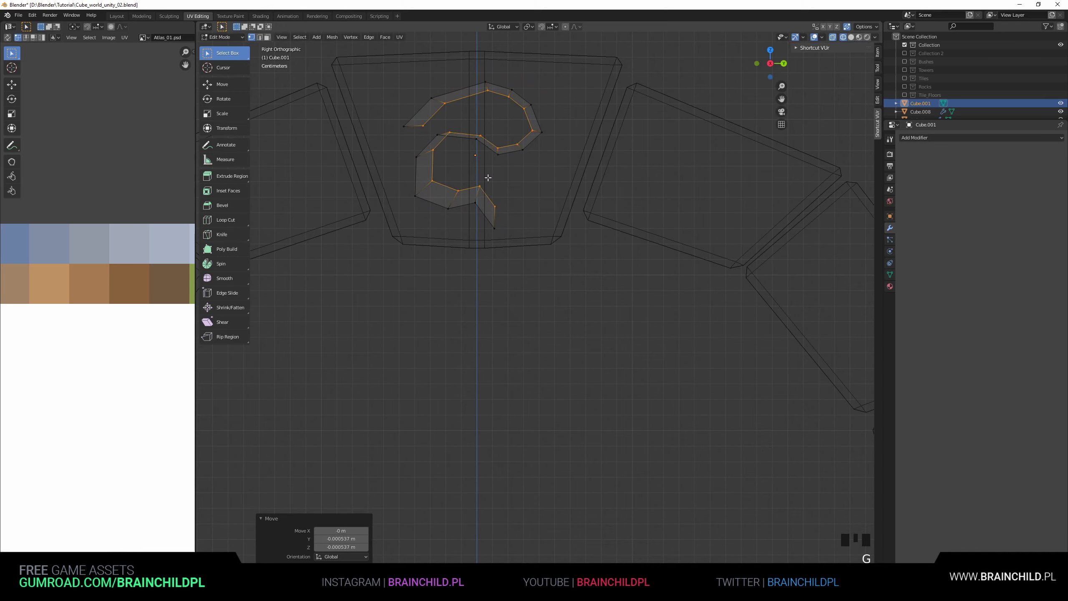
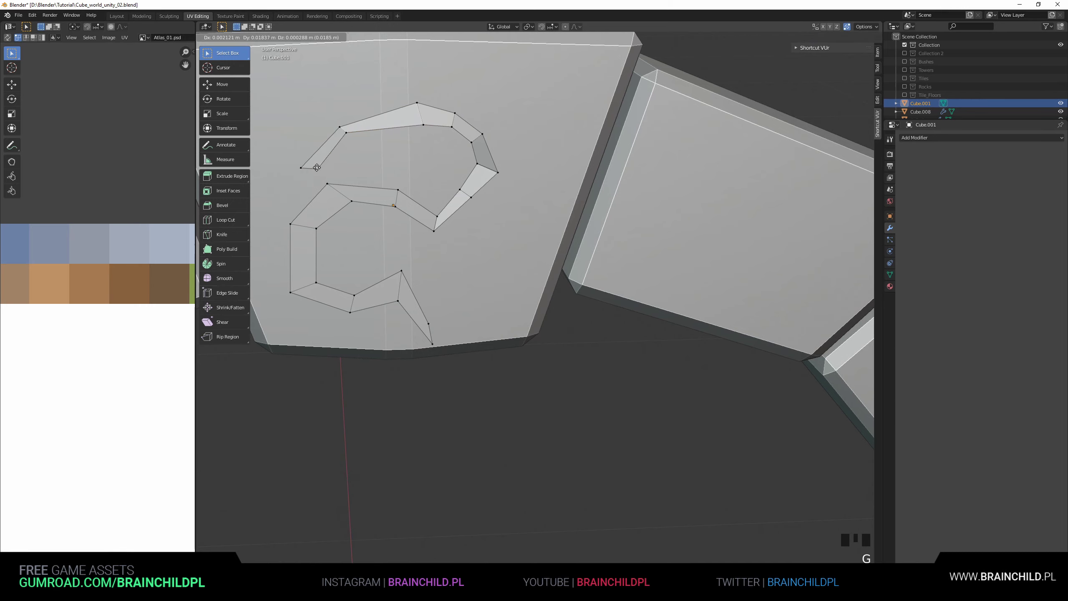
key("g")
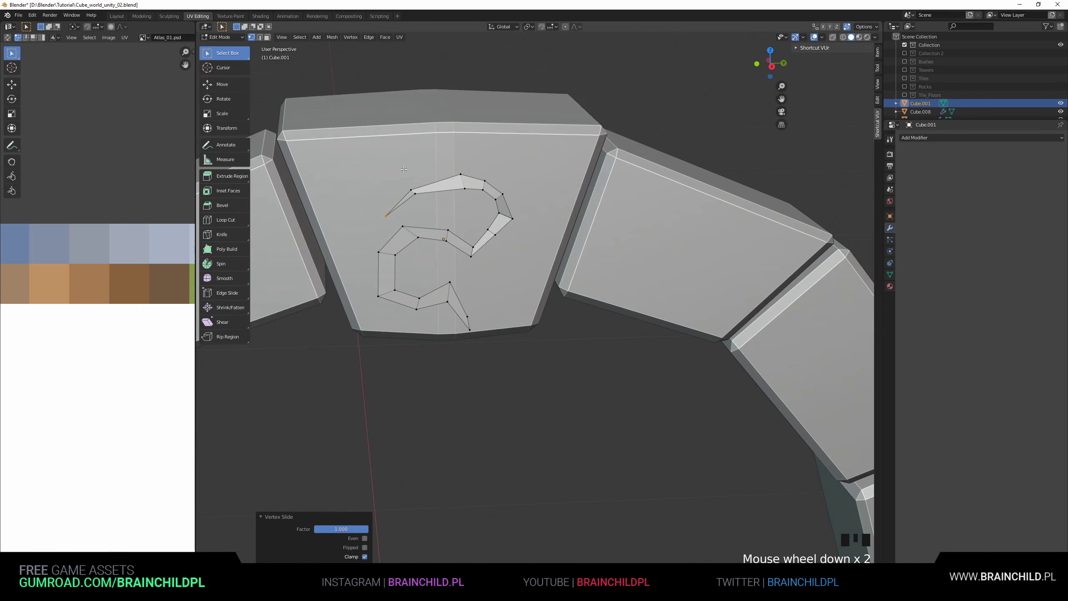
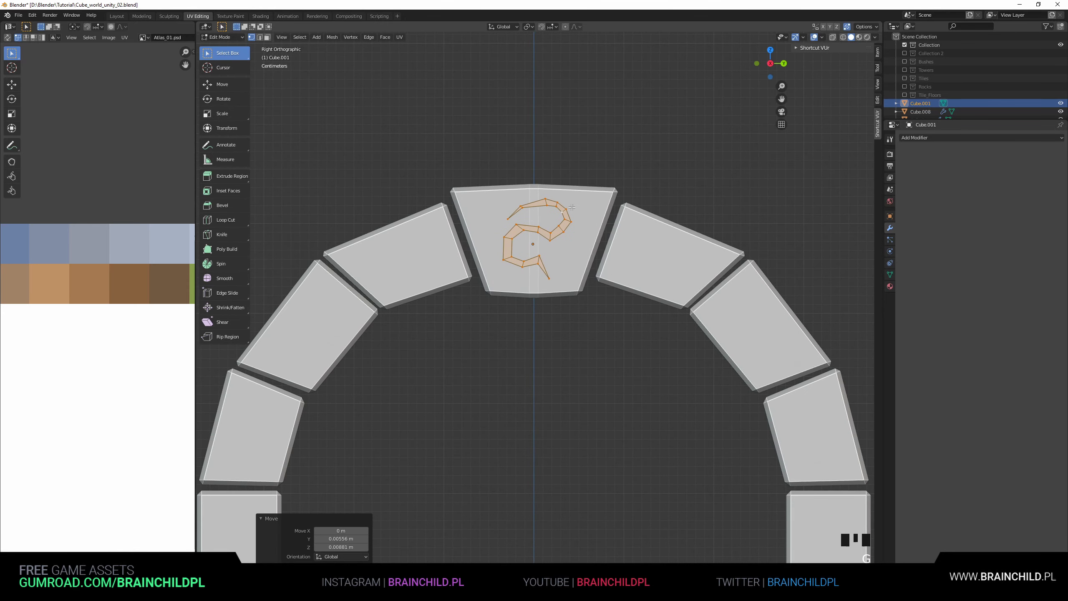
key("alt+s")
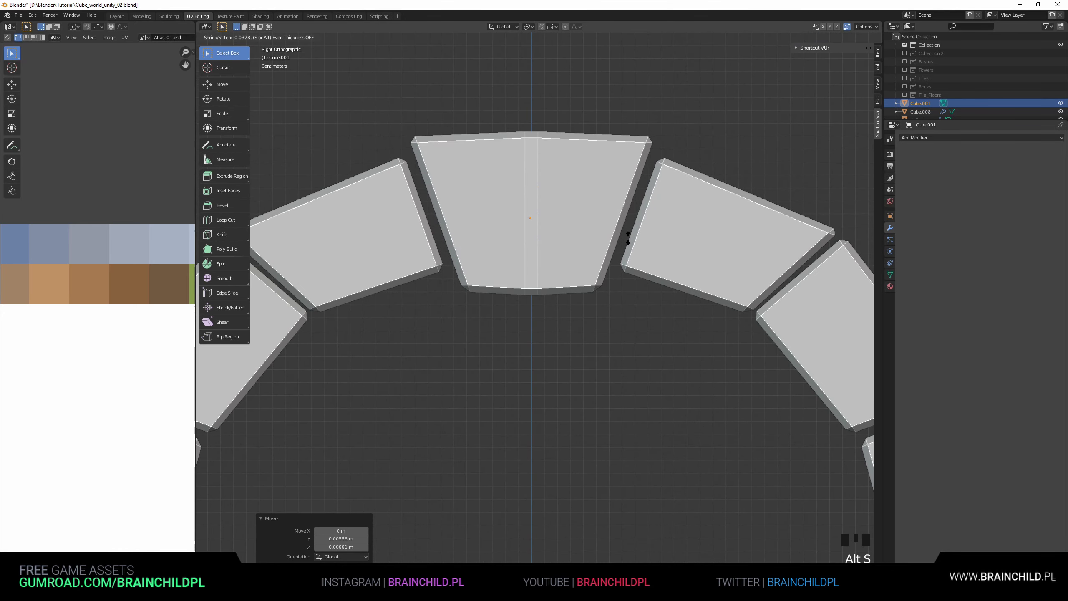
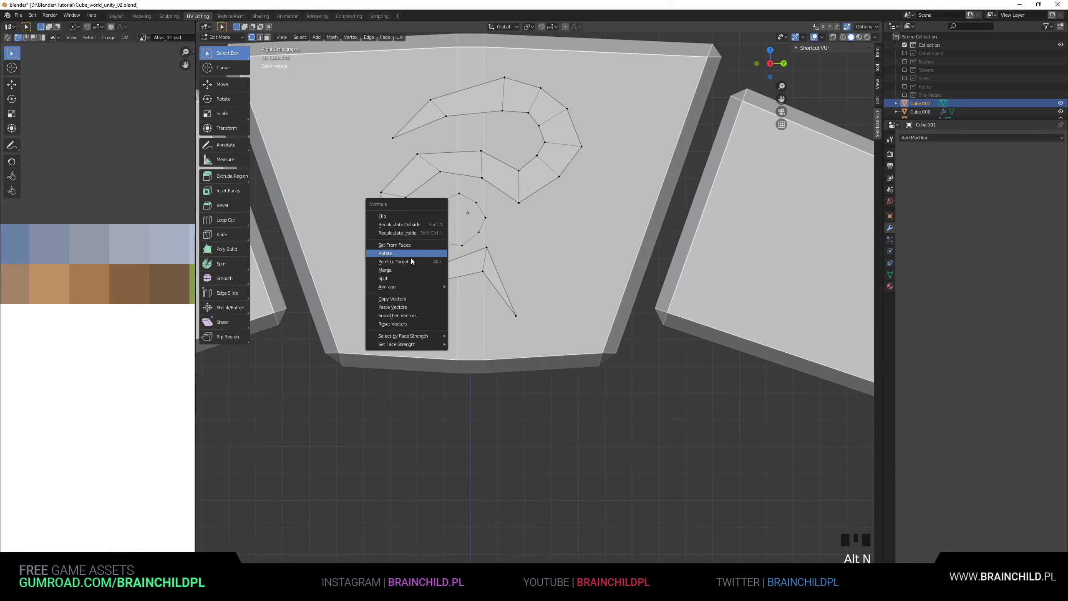
Merge the spiral's loose end vertices to close off the carved rune.
key("shift+x")
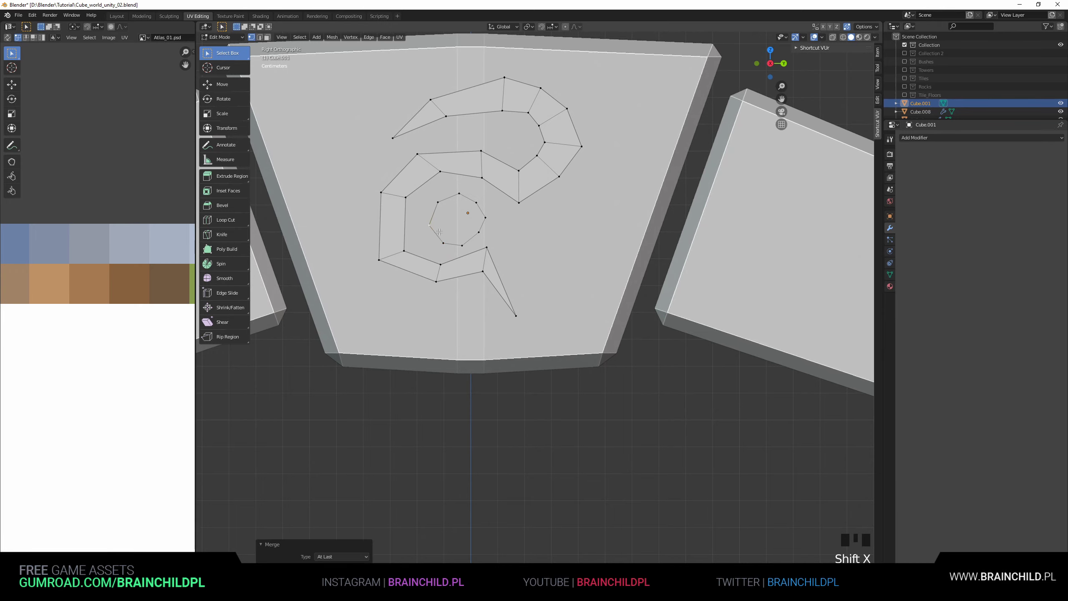
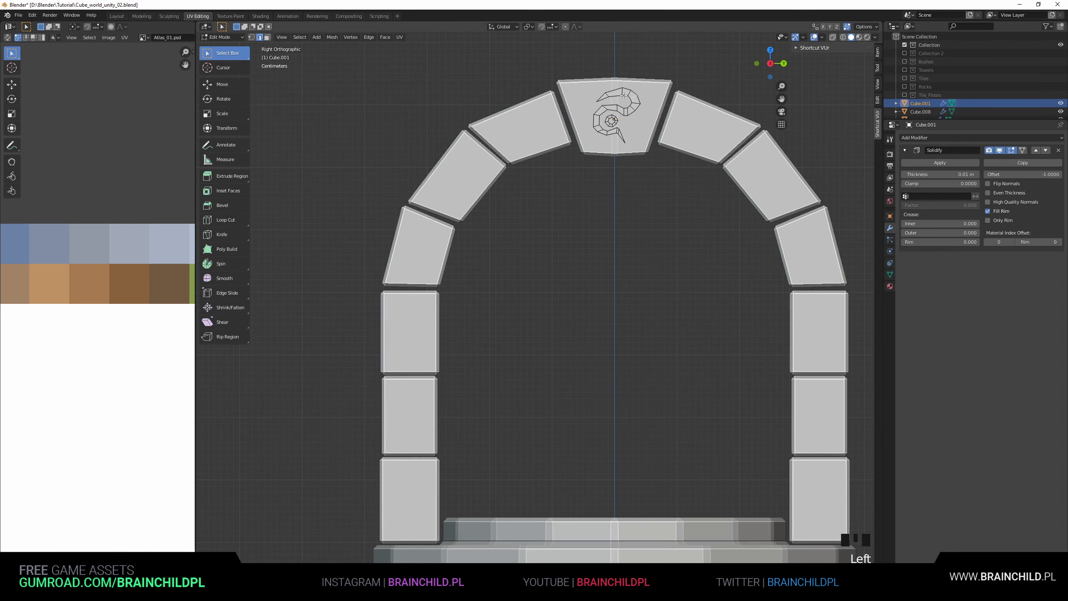
Duplicate the keystone rune onto a pillar stone and shrink the hook rune's tail.
key("a")
key("shift+d")
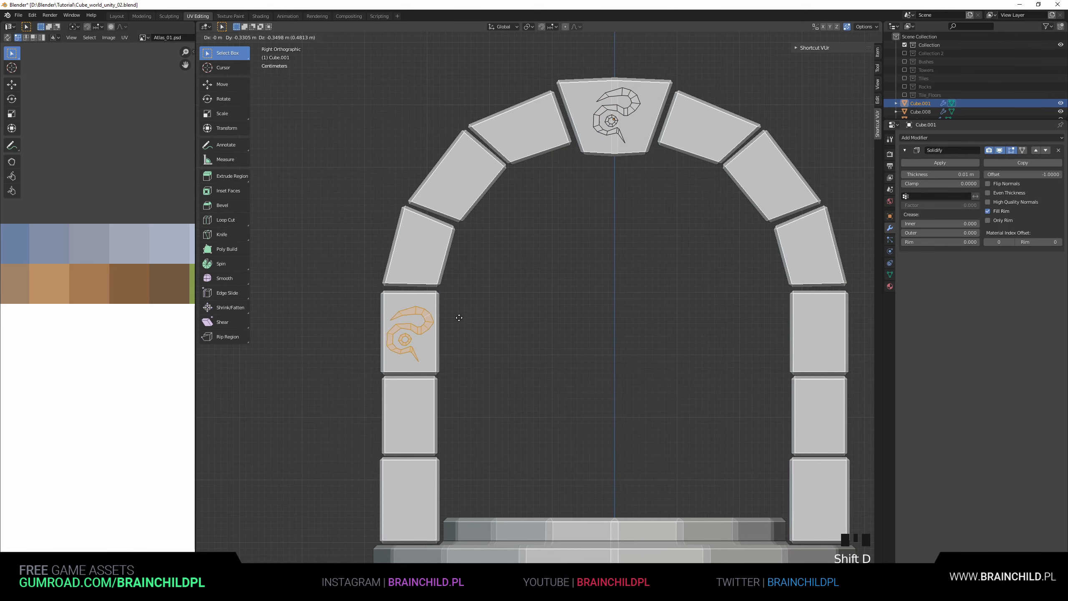
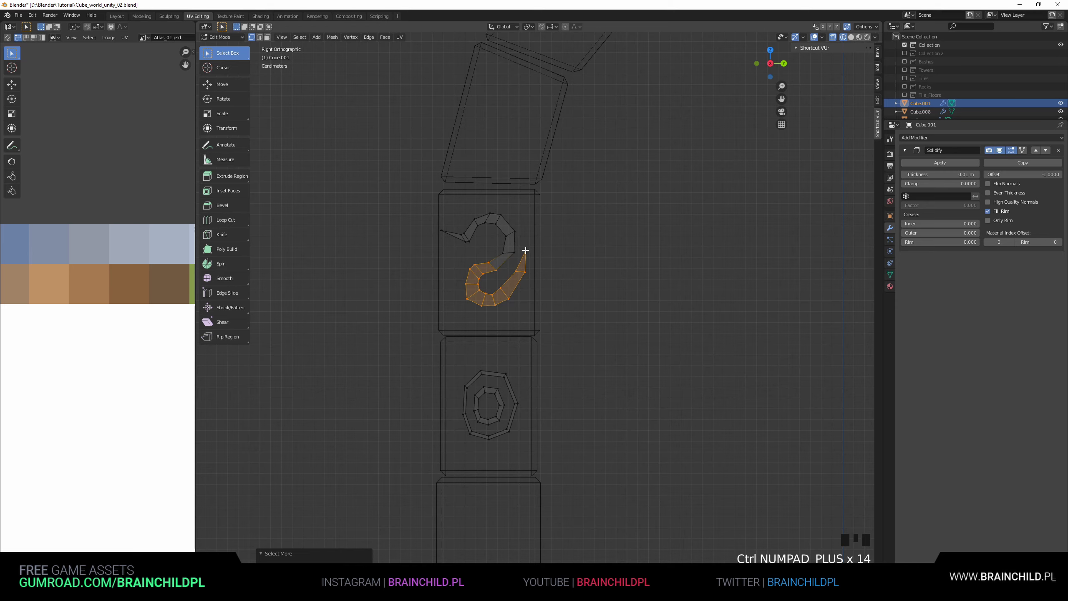
key("s")
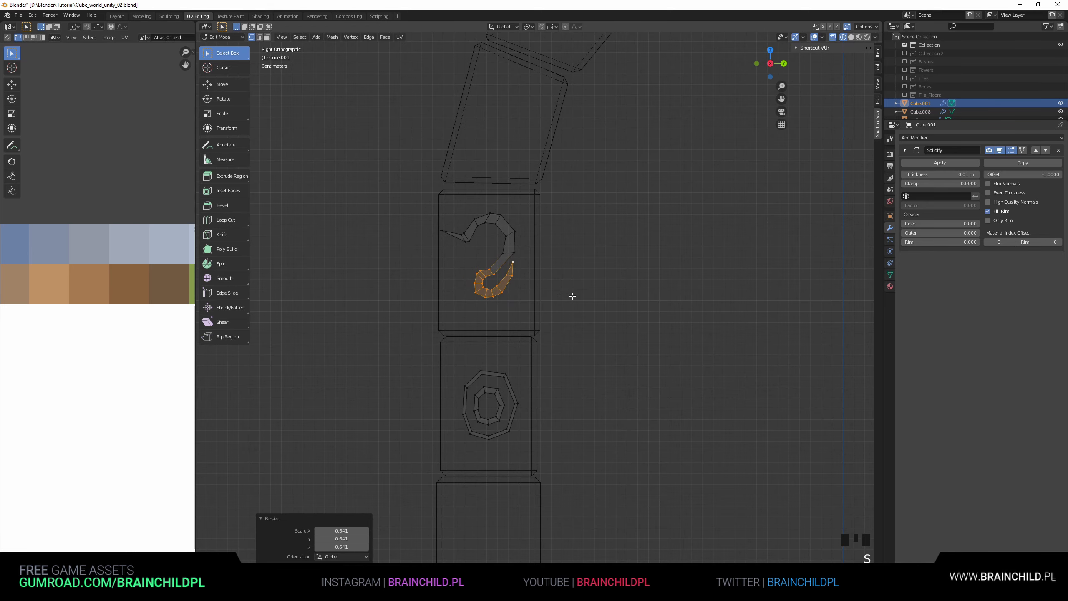
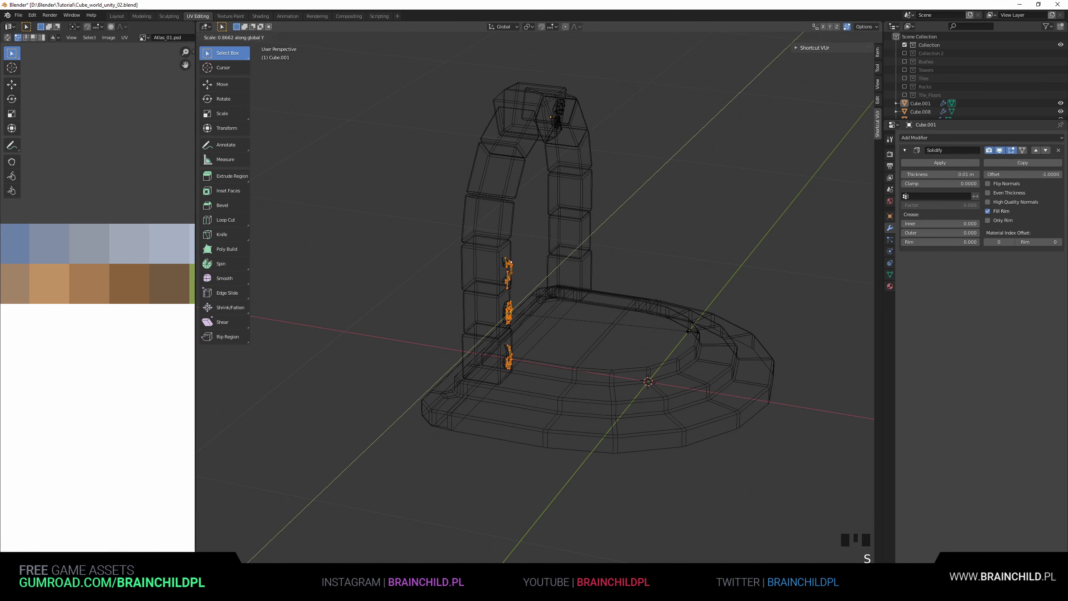
Scale the pillar rune outlines along one axis before mirroring them.
key("s")
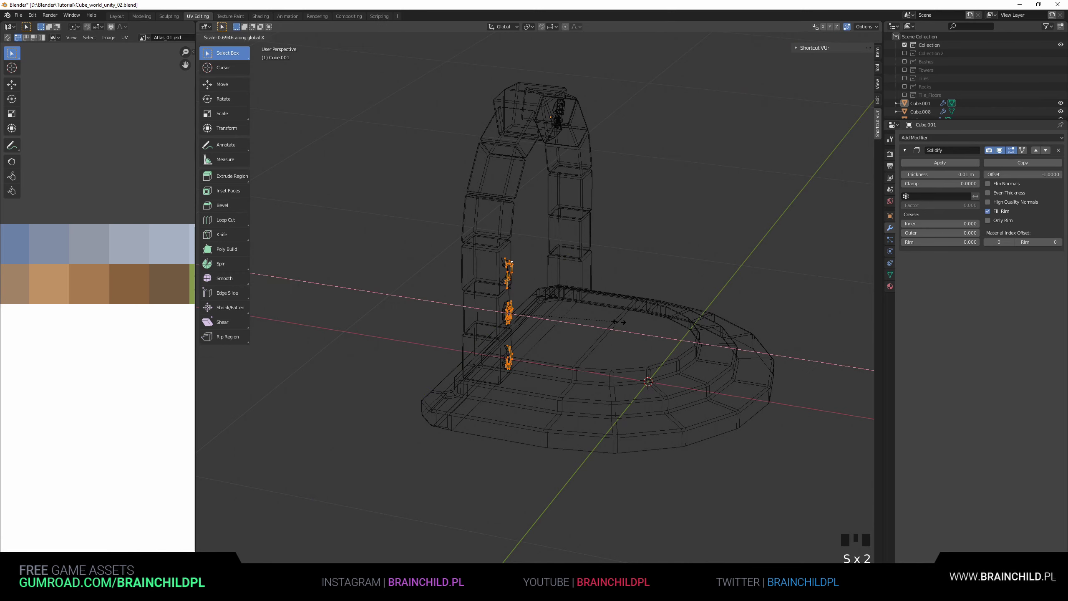
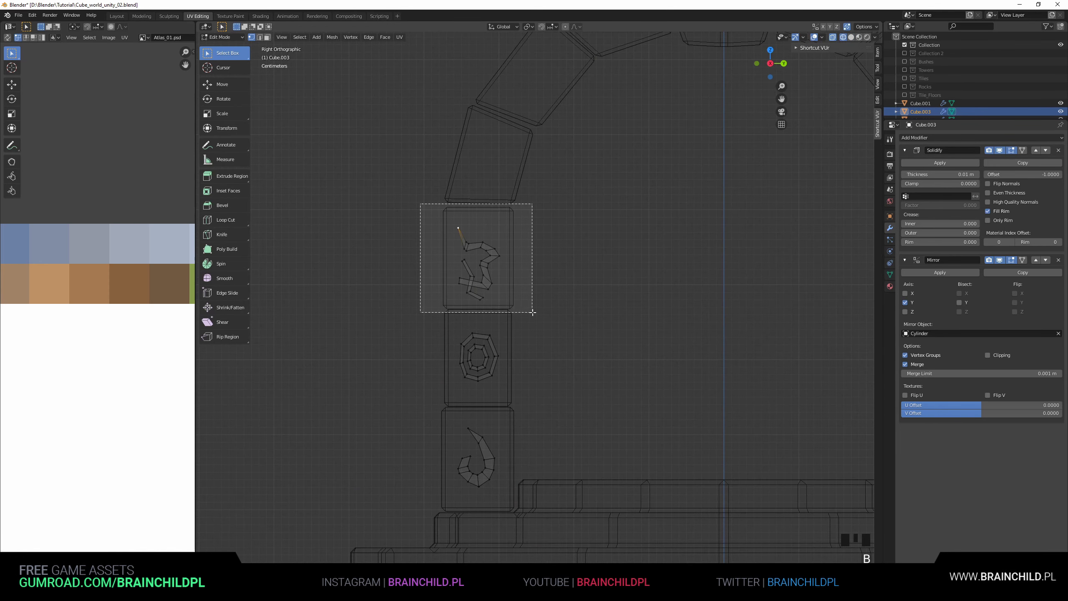
Rotate and move copied runes to sit on the curved arch stones.
key("r")
key("r")
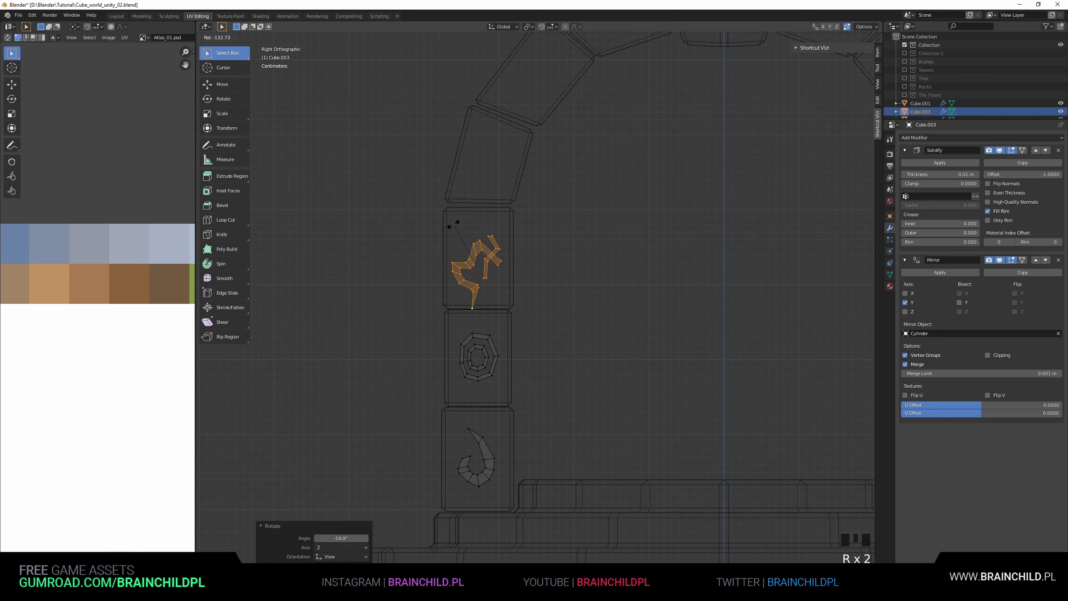
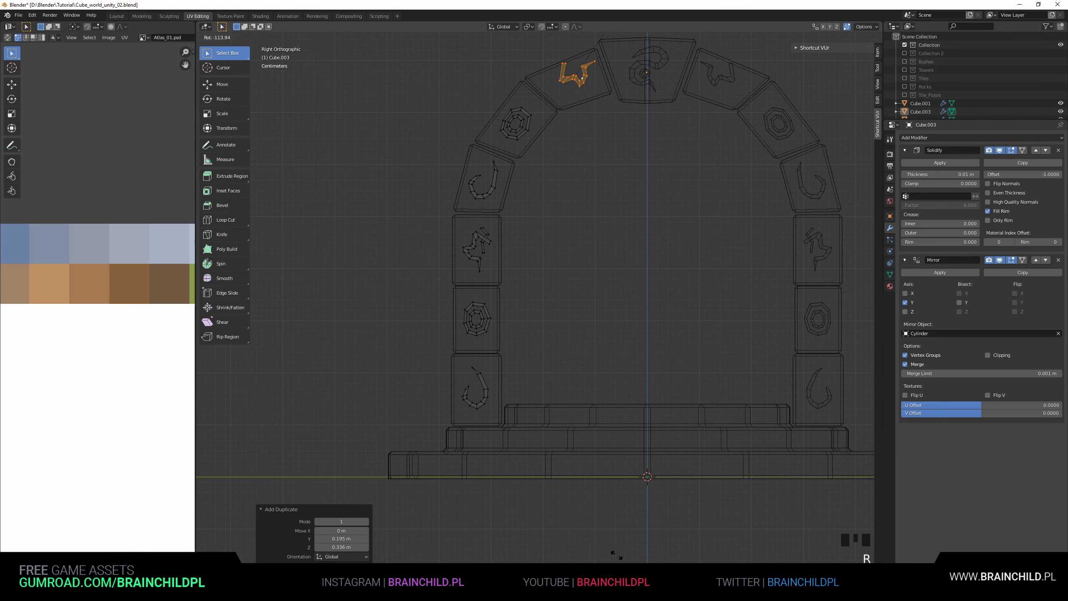
key("g")
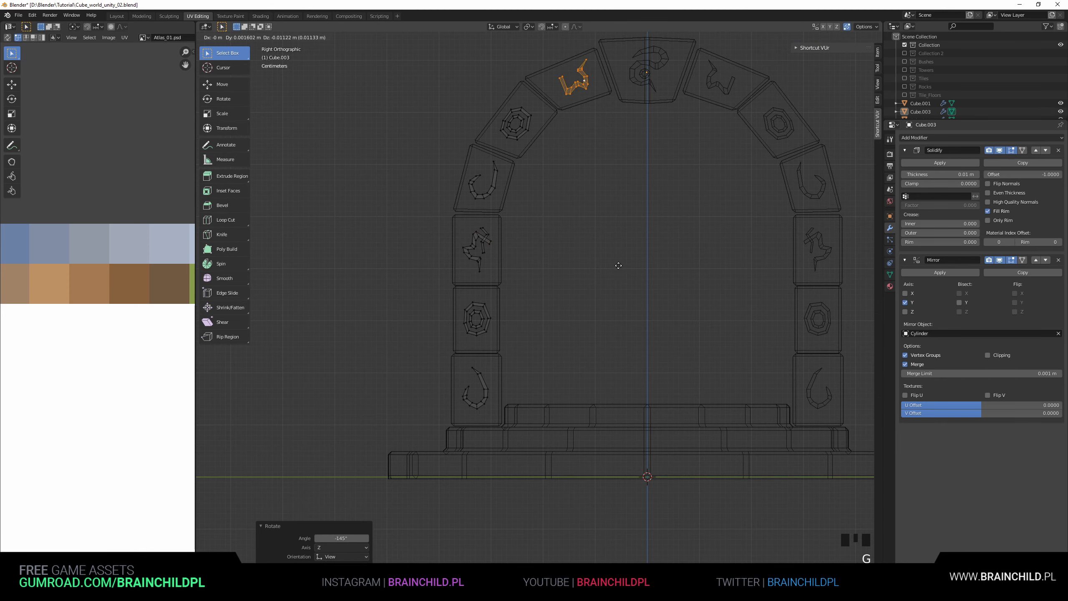
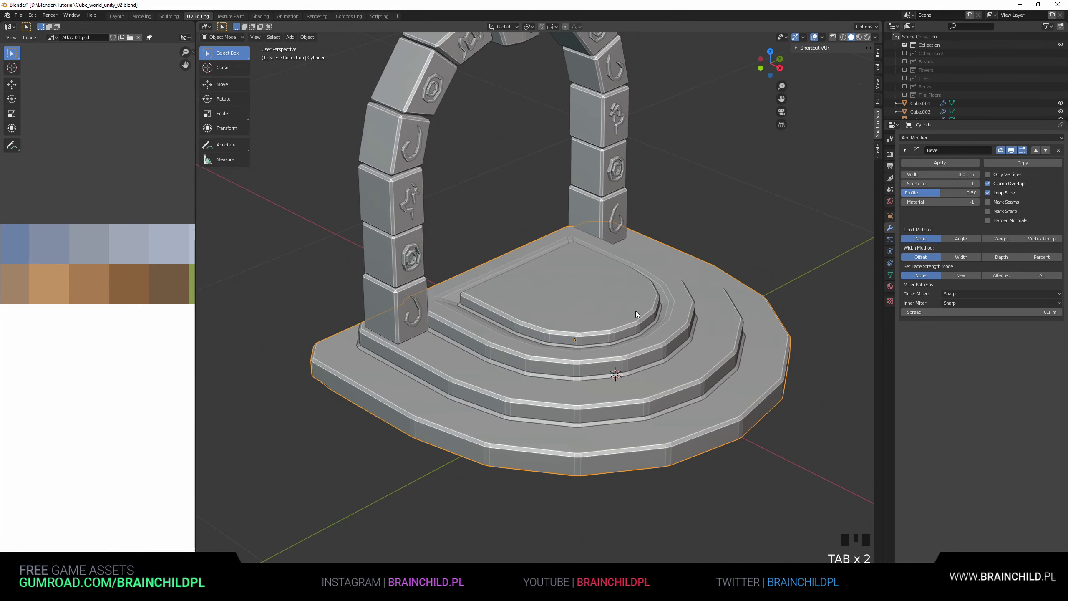
Orbit and zoom to view the whole arch and stepped platform from the front.
left_click_drag(648, 315, 756, 327)
scroll("down", 3)
left_click_drag(736, 322, 450, 338)
scroll("down", 3)
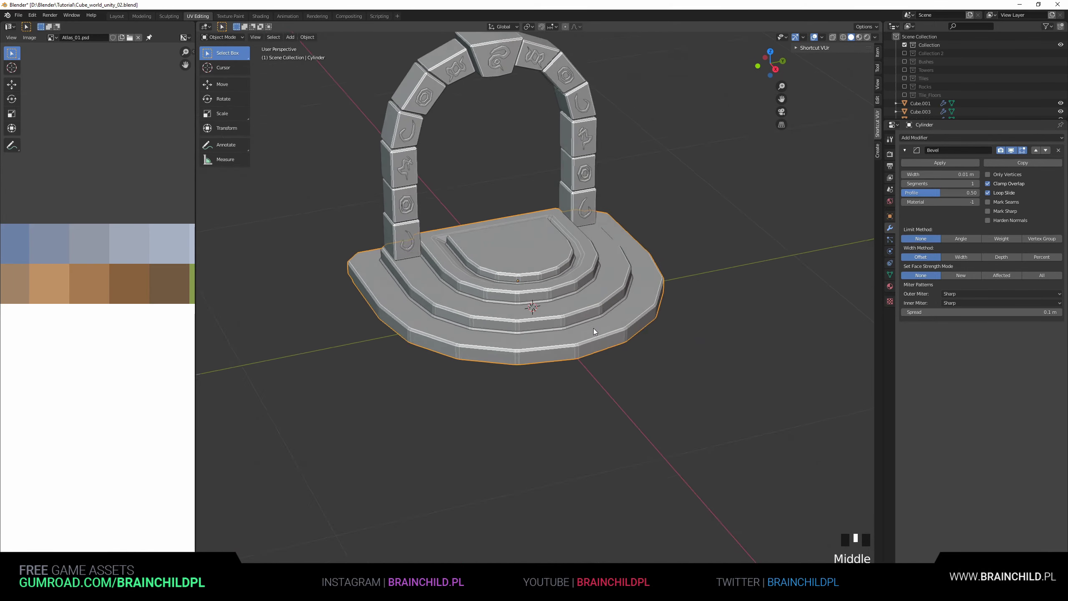
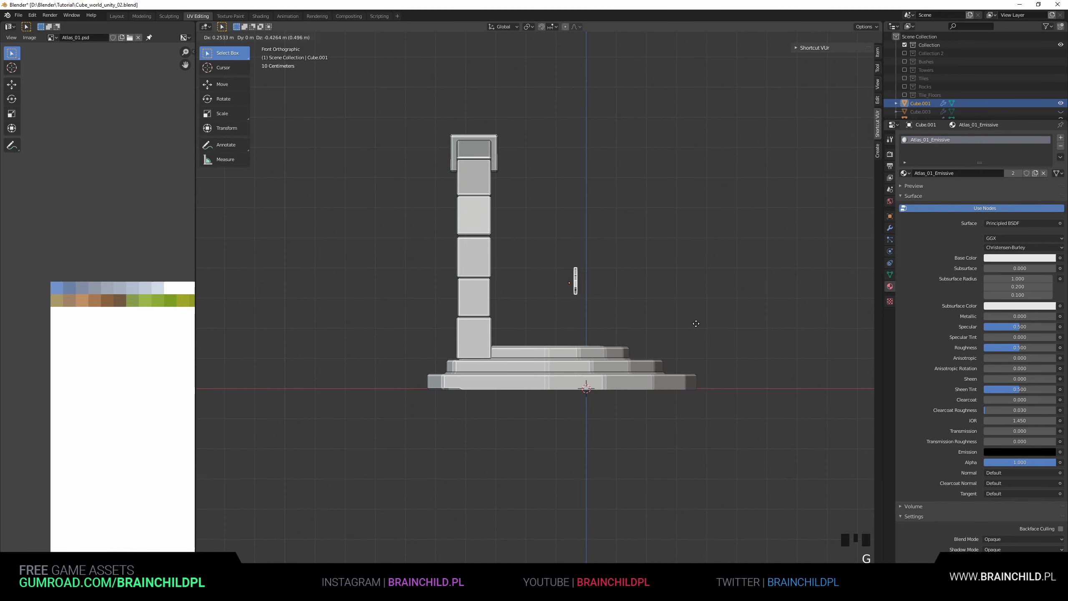
Rotate the selected tower piece into position.
key("r")
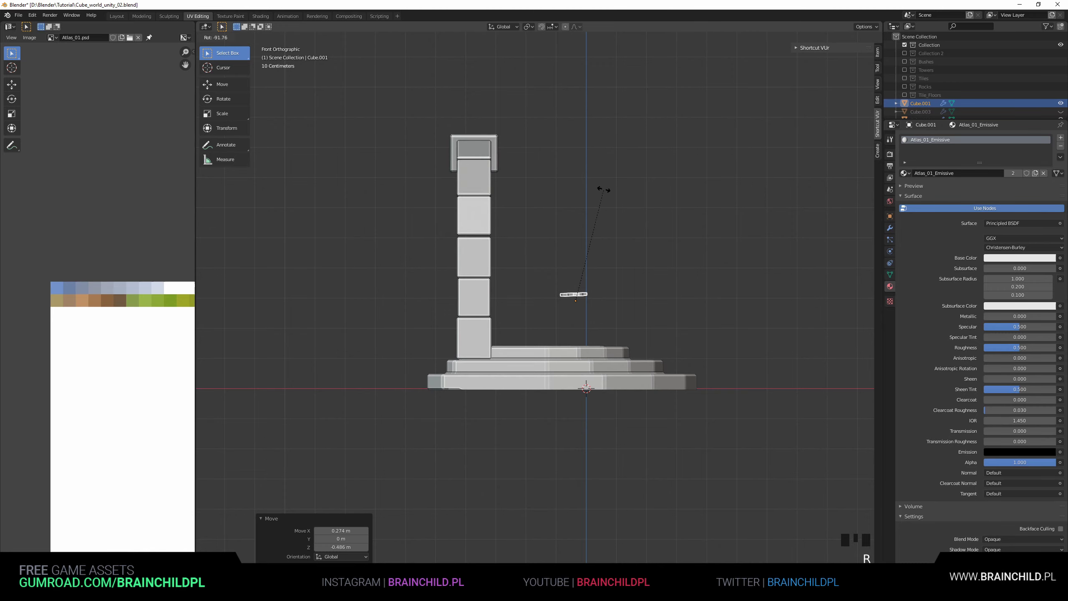
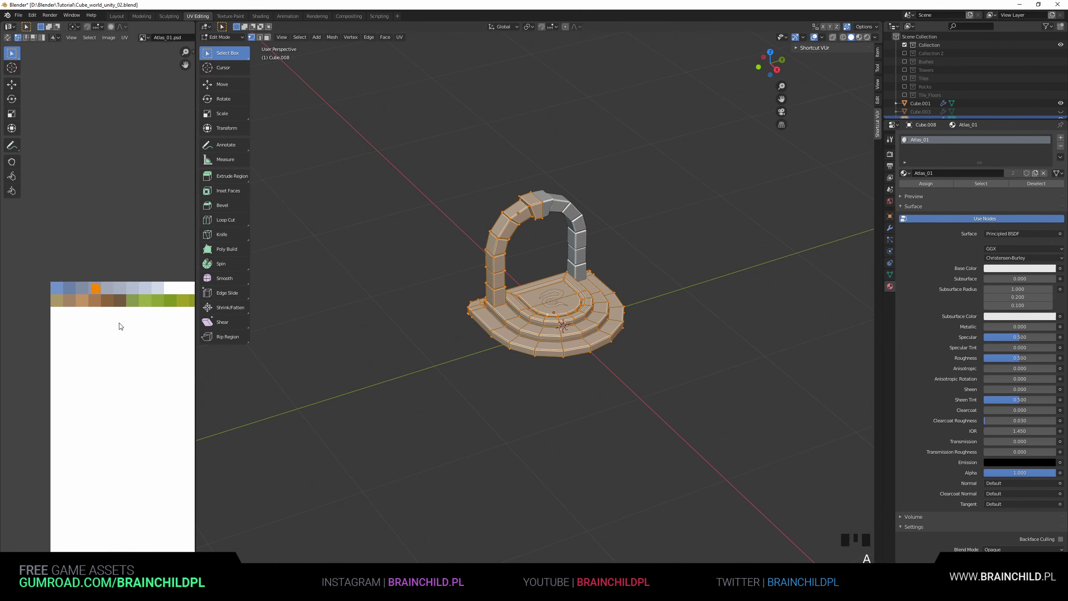
Move the emblem, return to Object Mode and bring up the favourite commands.
key("g")
key("Tab")
key("o")
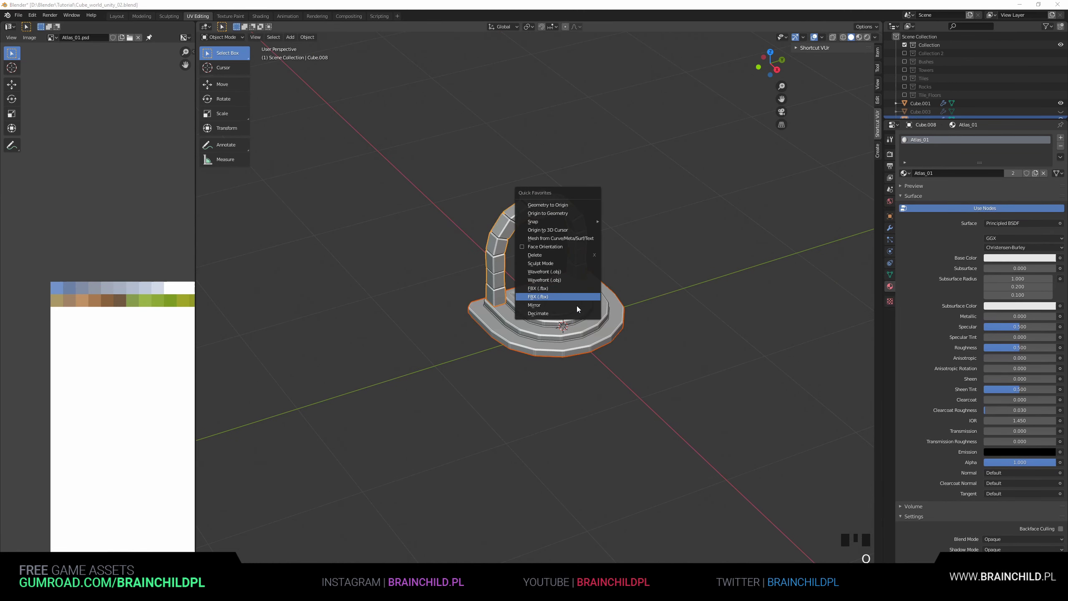
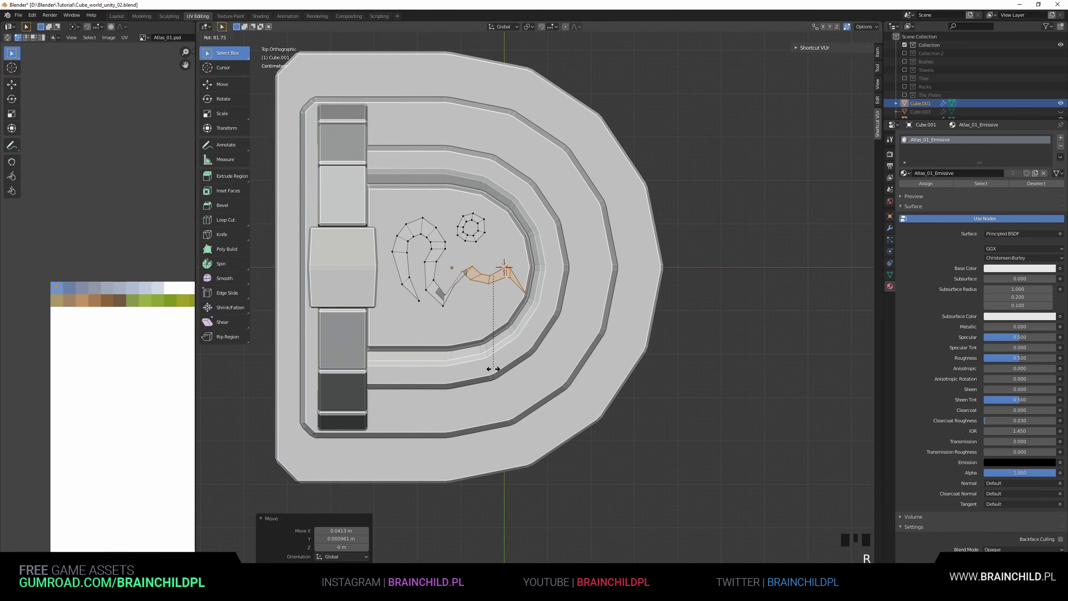
Move and rotate the swirl emblem's tail piece, undoing one adjustment.
key("g")
key("g")
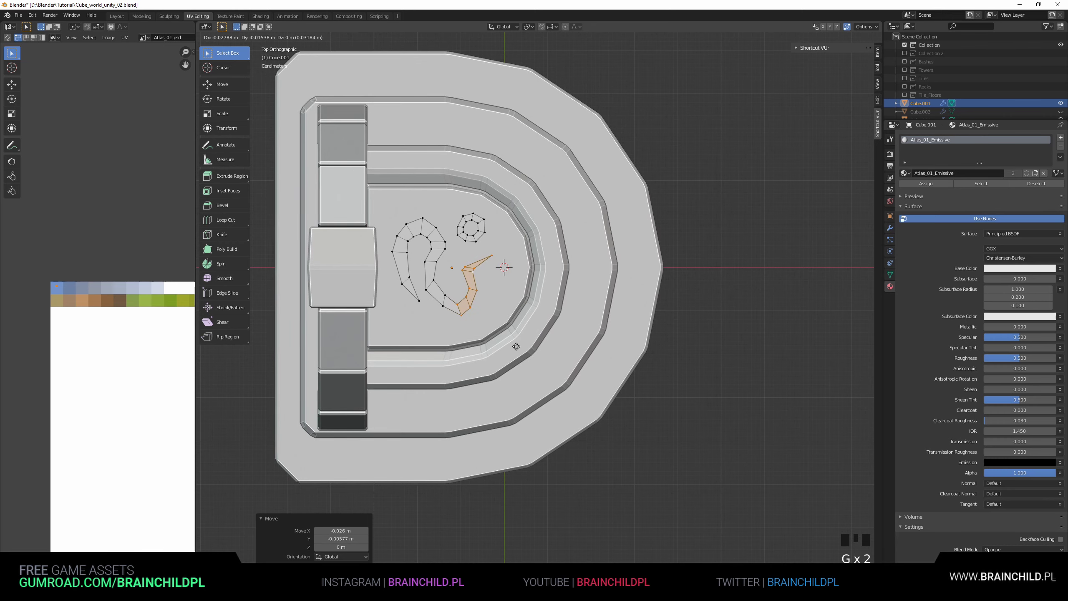
key("r")
key("g")
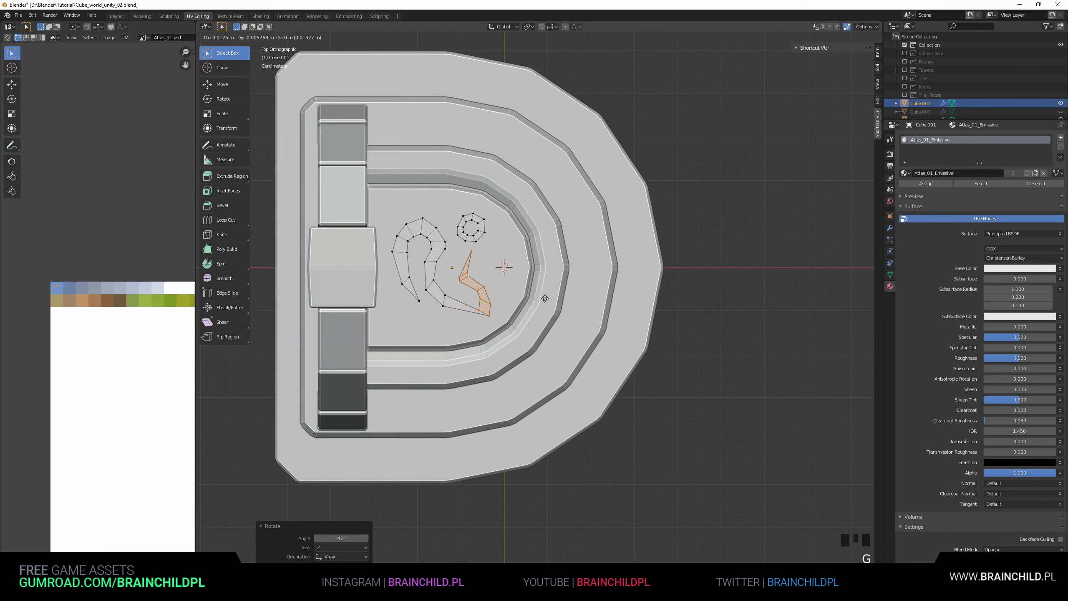
key("ctrl+z")
Nudge the tail into place, leave Edit Mode and rotate the whole emblem.
key("g")
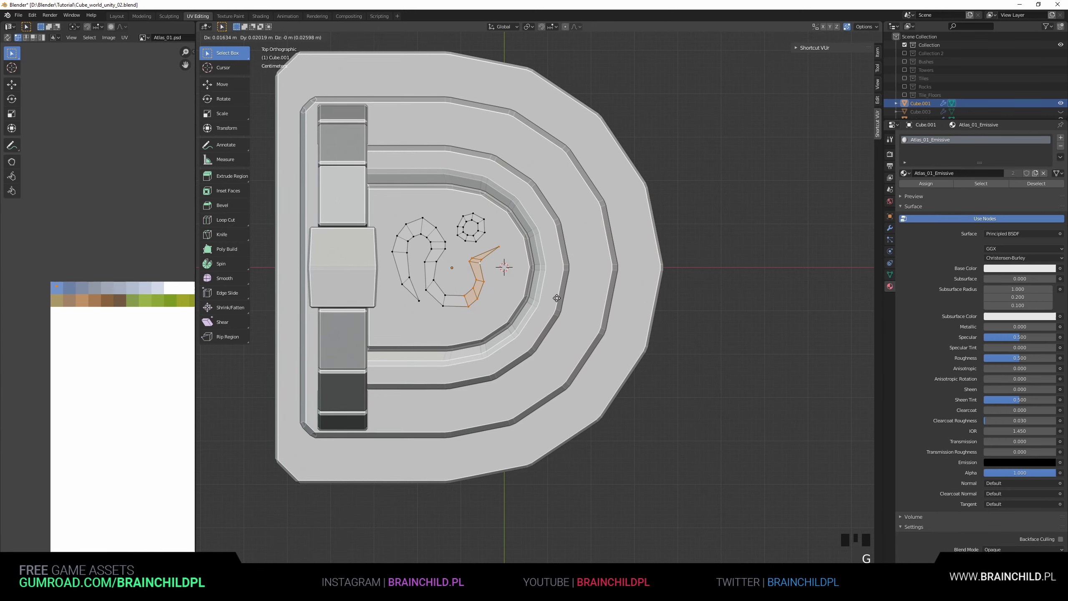
scroll("down", 3)
key("Tab")
key("g")
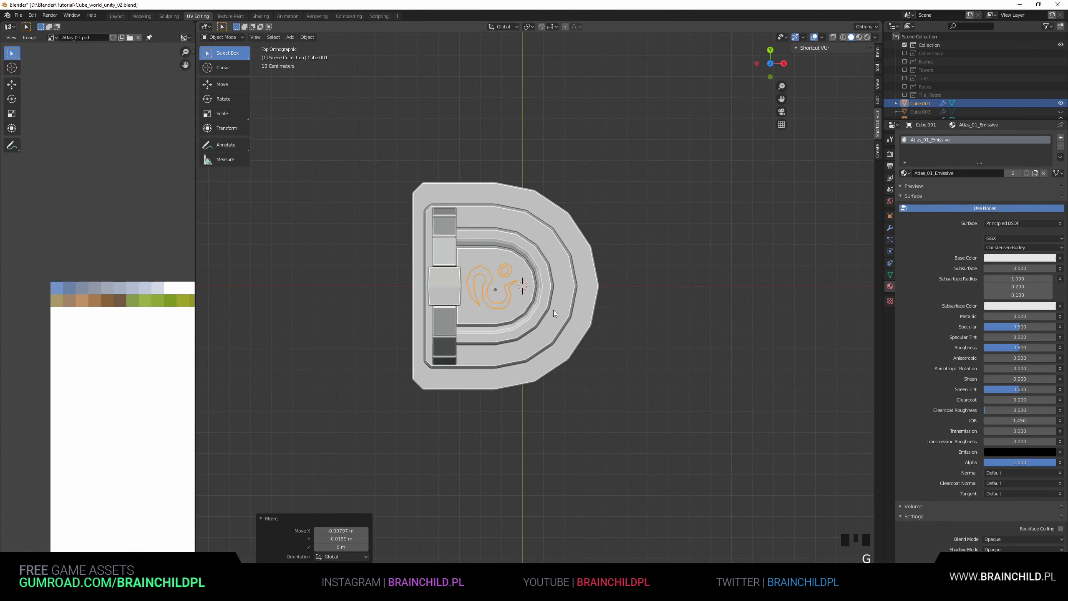
key("r")
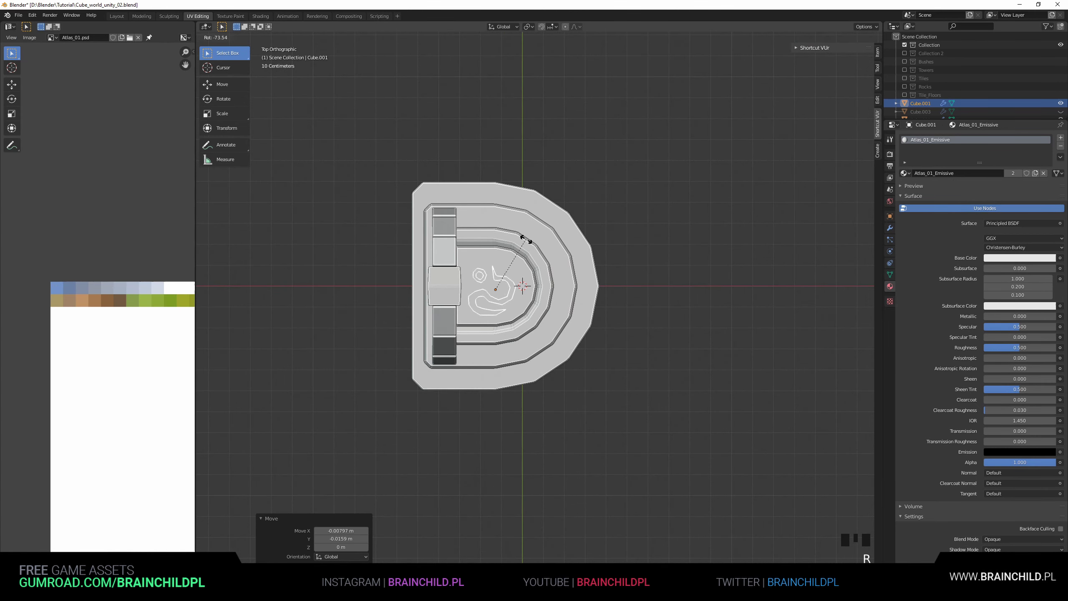
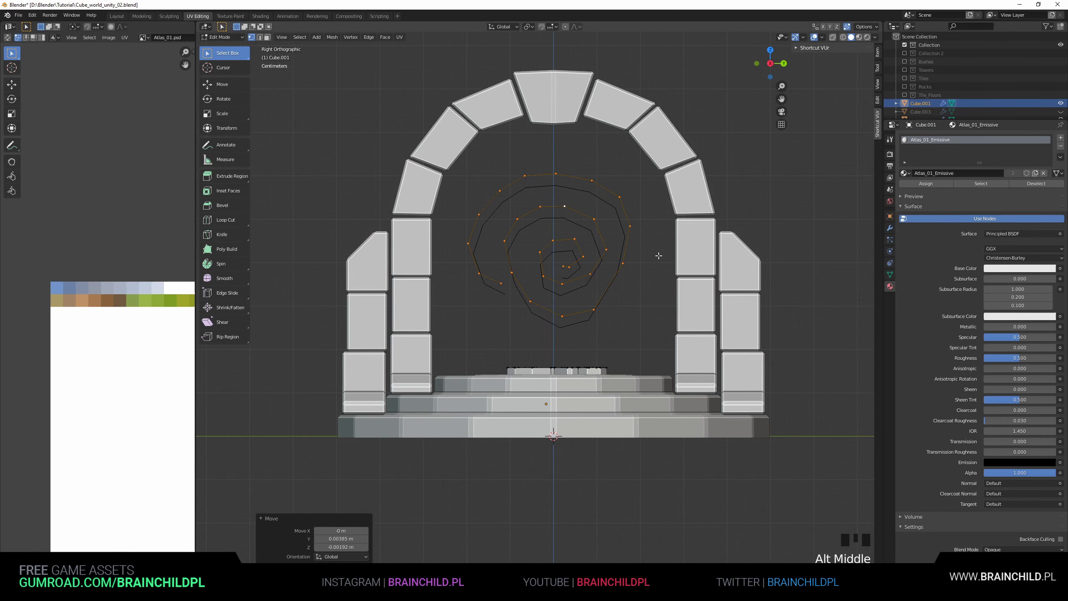
Separate the spiral into its own object, leave Edit Mode and select it for moving.
key("p")
key("Tab")
left_click(588, 235)
key("g")
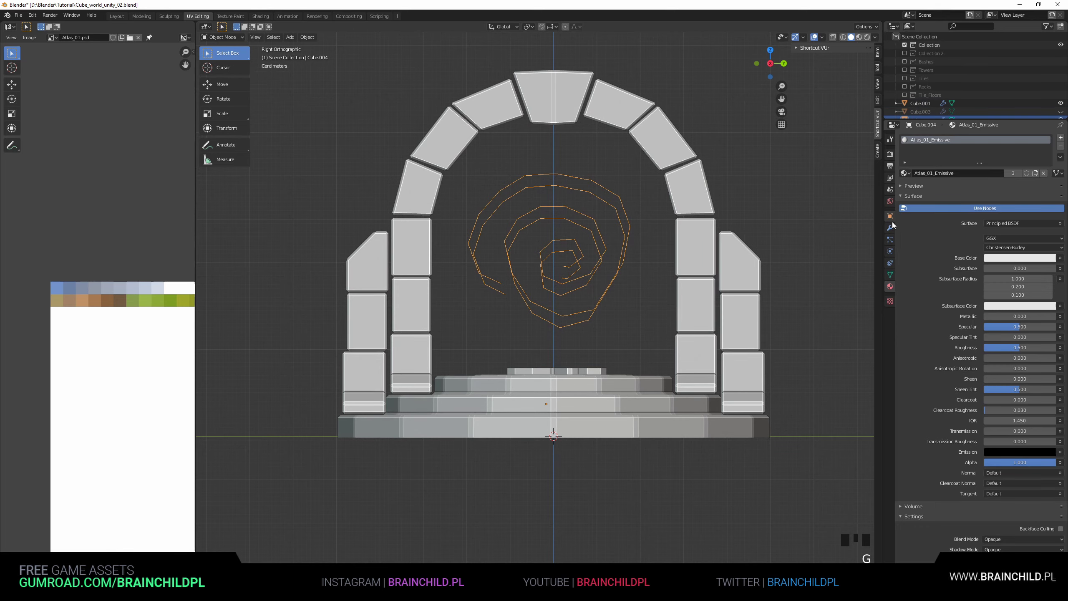
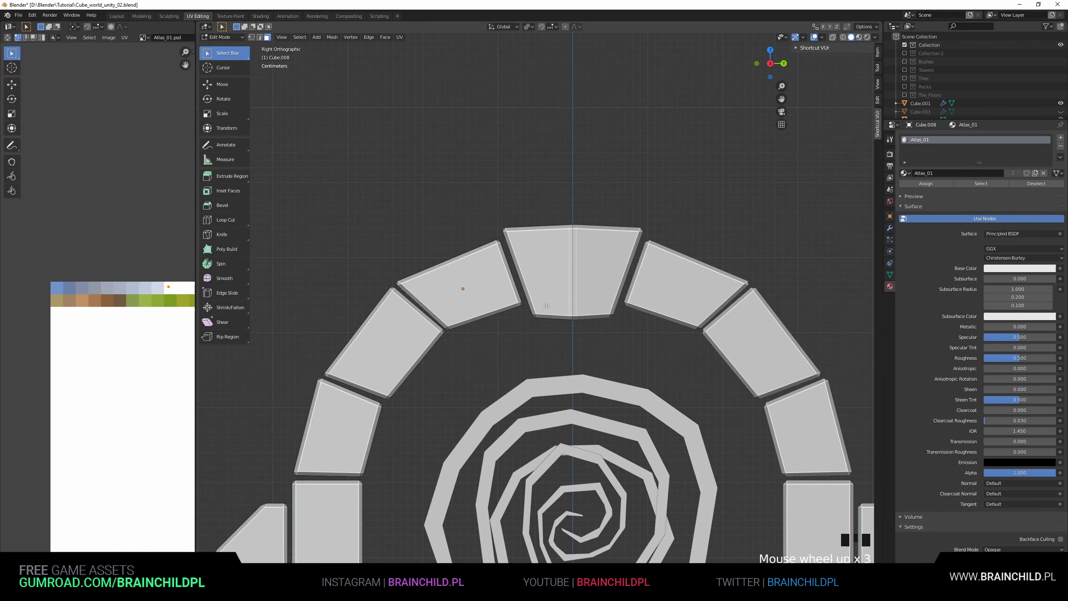
Loop-cut the top keystone, extrude its middle strip and enlarge it slightly.
key("ctrl+r")
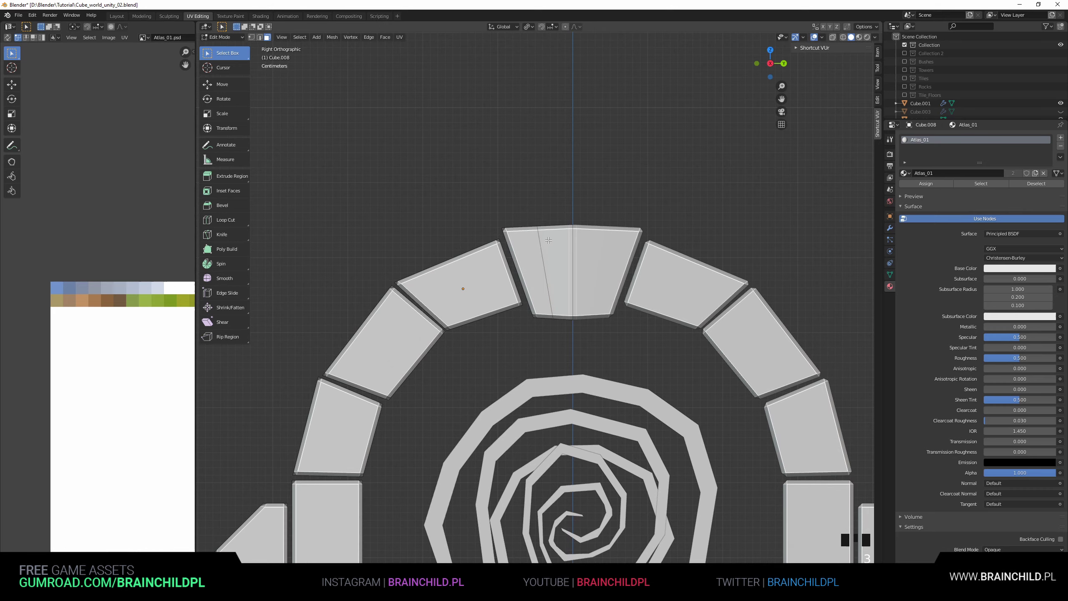
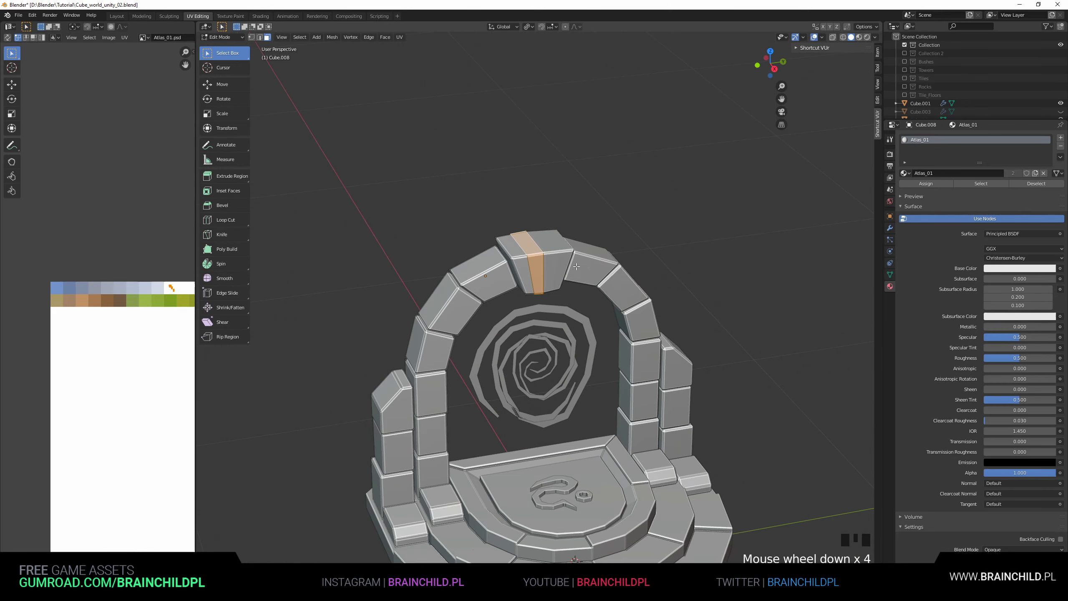
key("e")
key("s")
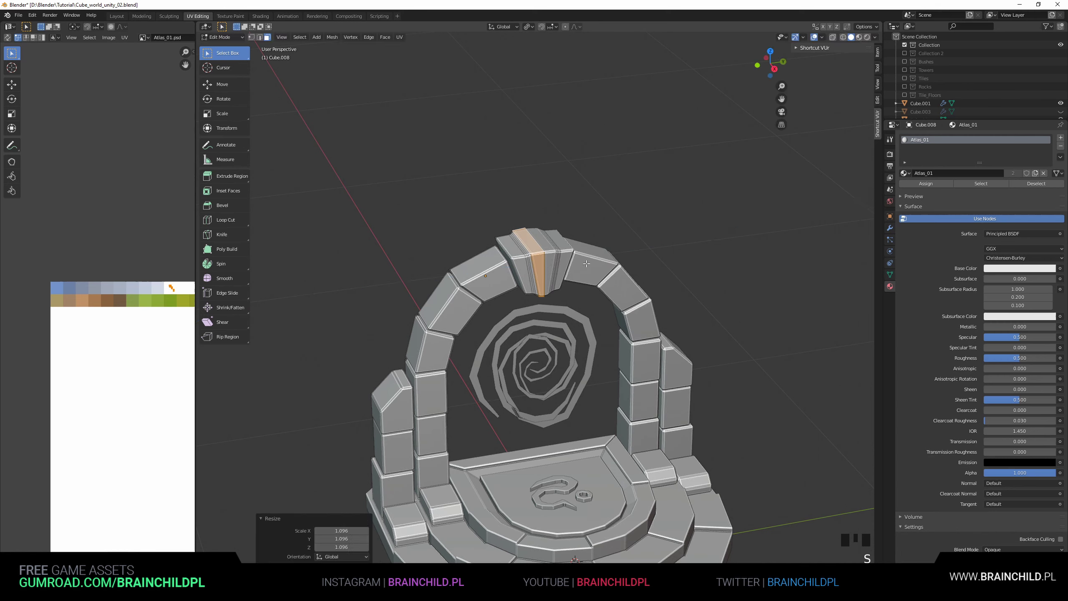
key("s")
key("g")
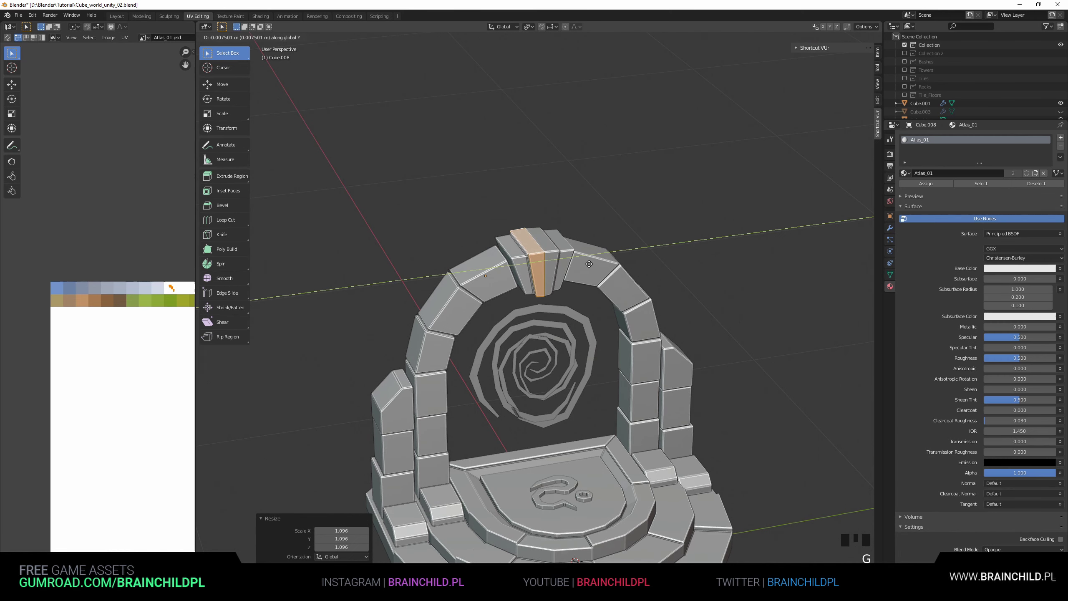
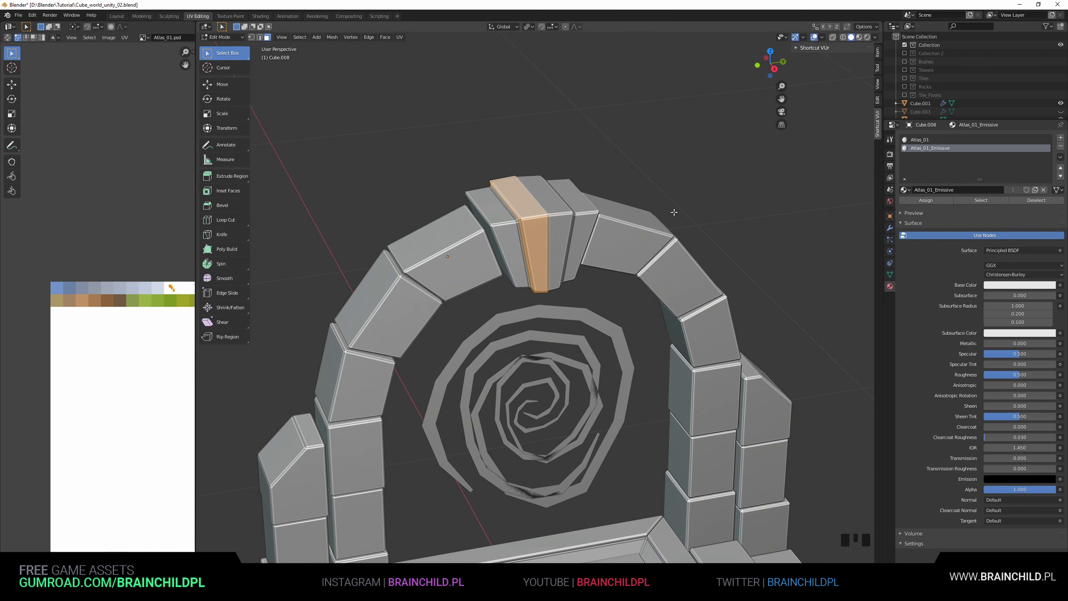
Narrow the keystone strip along both axes and leave editing the gate mesh.
key("s")
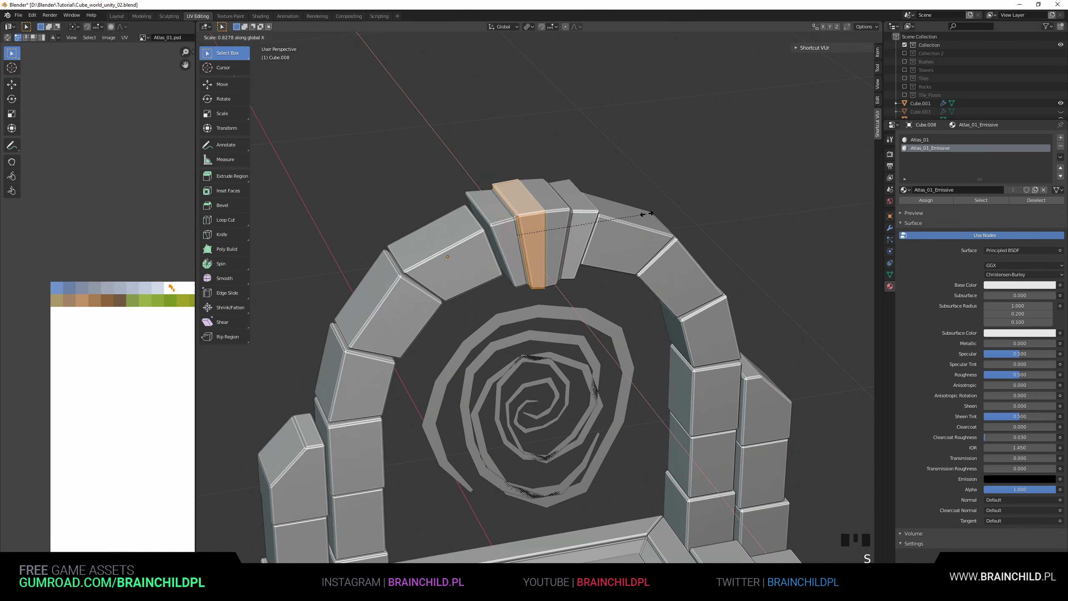
key("s")
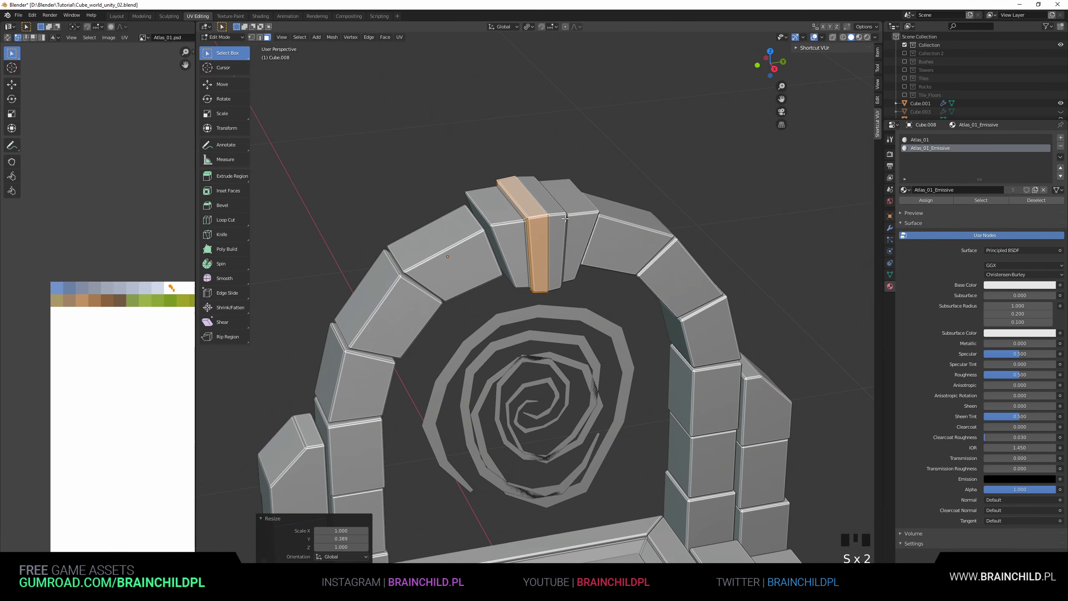
key("g")
scroll("down", 3)
key("Tab")
Bring up the FBX export of the gate as Gate_01.fbx.
key("b")
key("o")
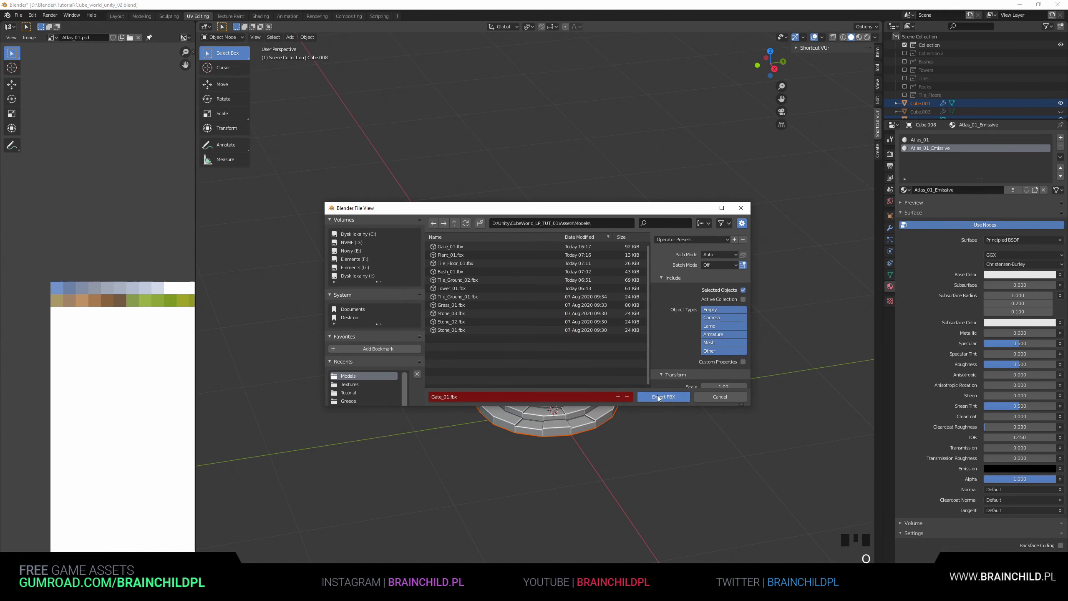
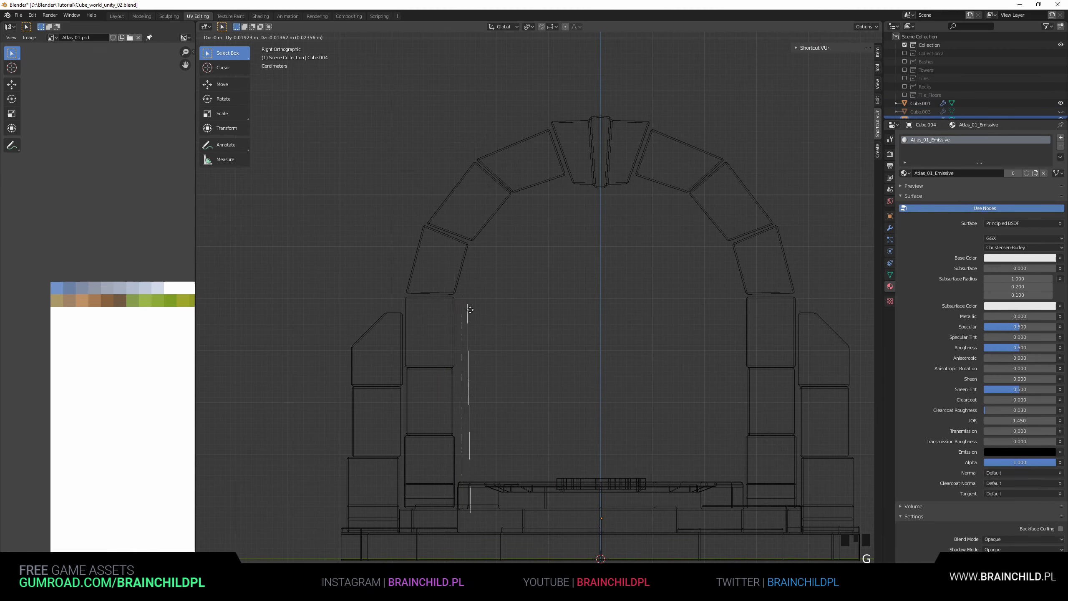
Remove the Solidify modifier from the edge line and extrude it further along the arch's inner curve.
key("Tab")
key("Tab")
left_click(894, 230)
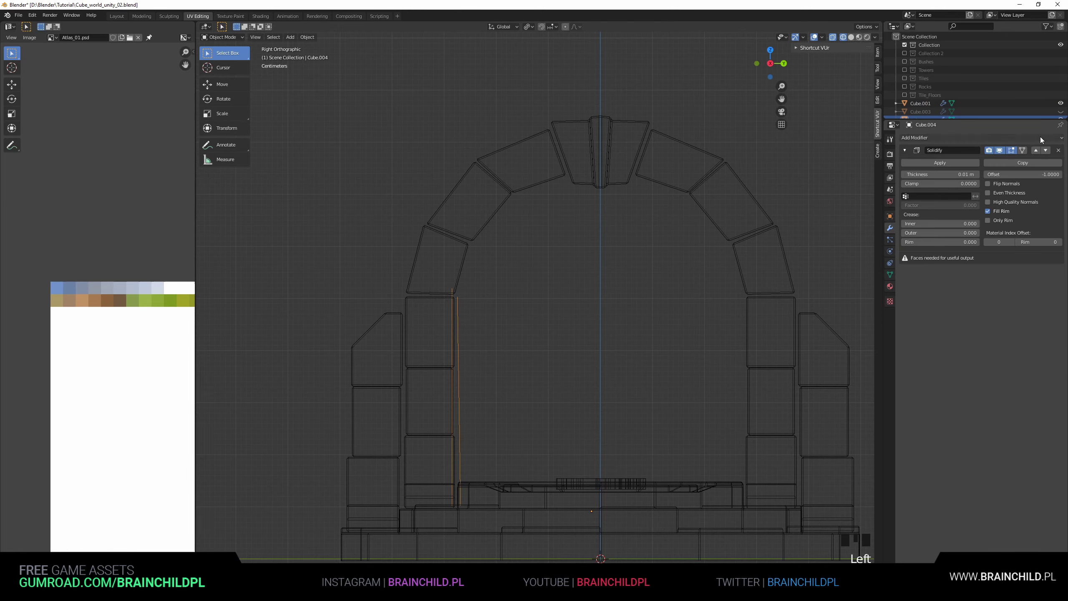
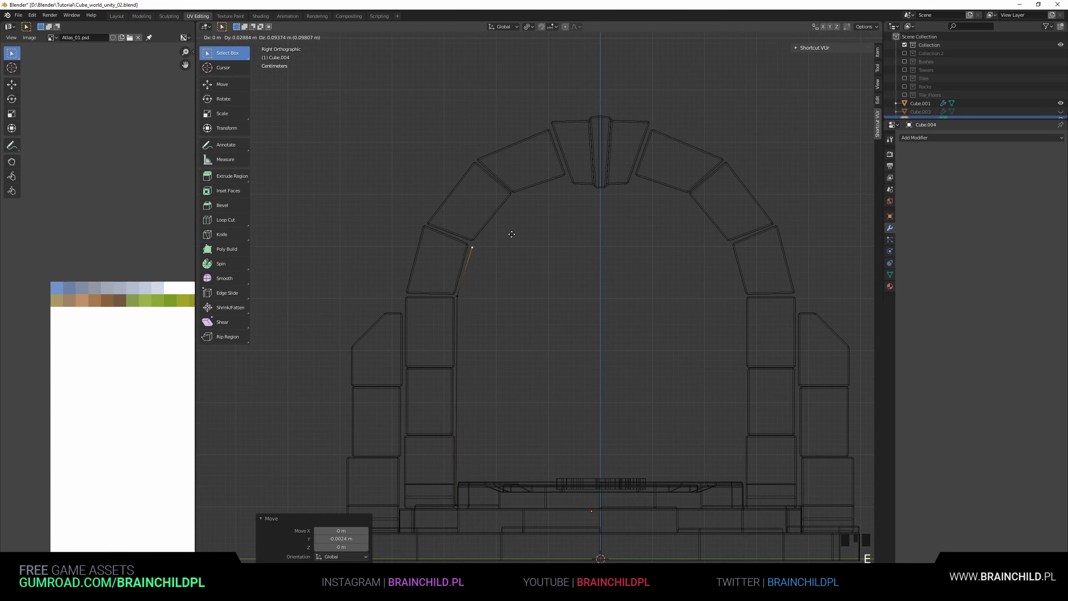
key("e")
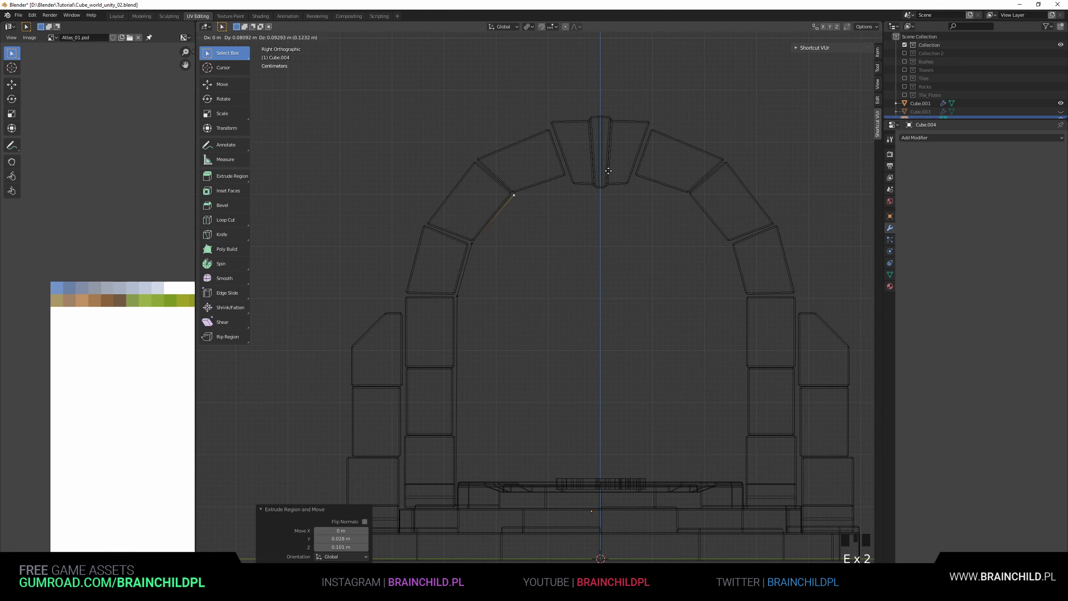
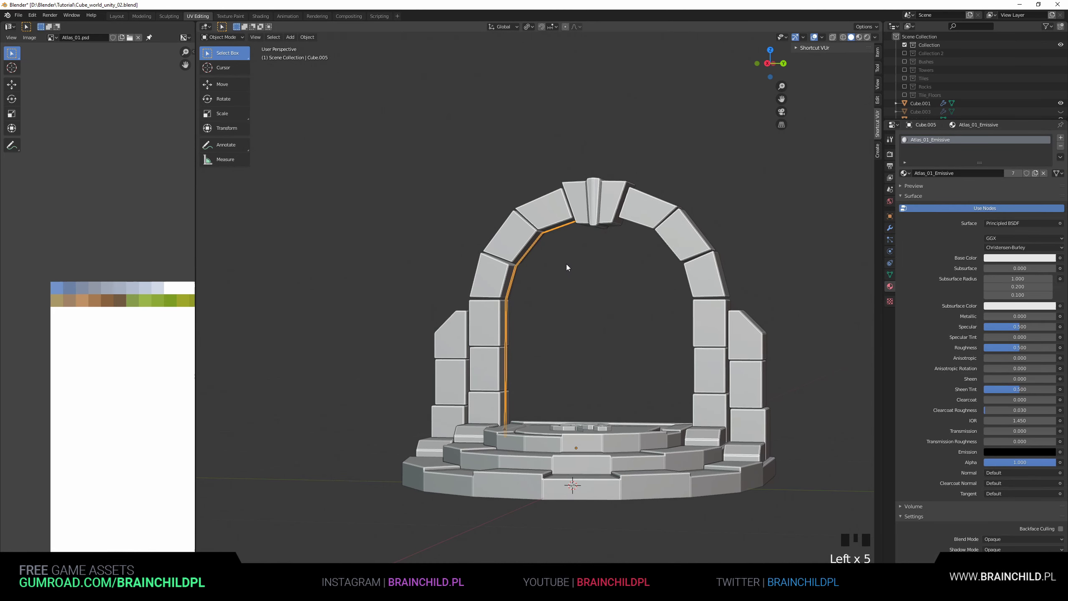
Add a Mirror modifier on the Y axis with the Cylinder picked as its mirror object.
left_click_drag(583, 258, 893, 227)
left_click(893, 228)
left_click_drag(927, 143, 677, 238)
middle_click(677, 238)
left_click(908, 193)
left_click(907, 186)
scroll("down", 3)
left_click_drag(728, 245, 648, 275)
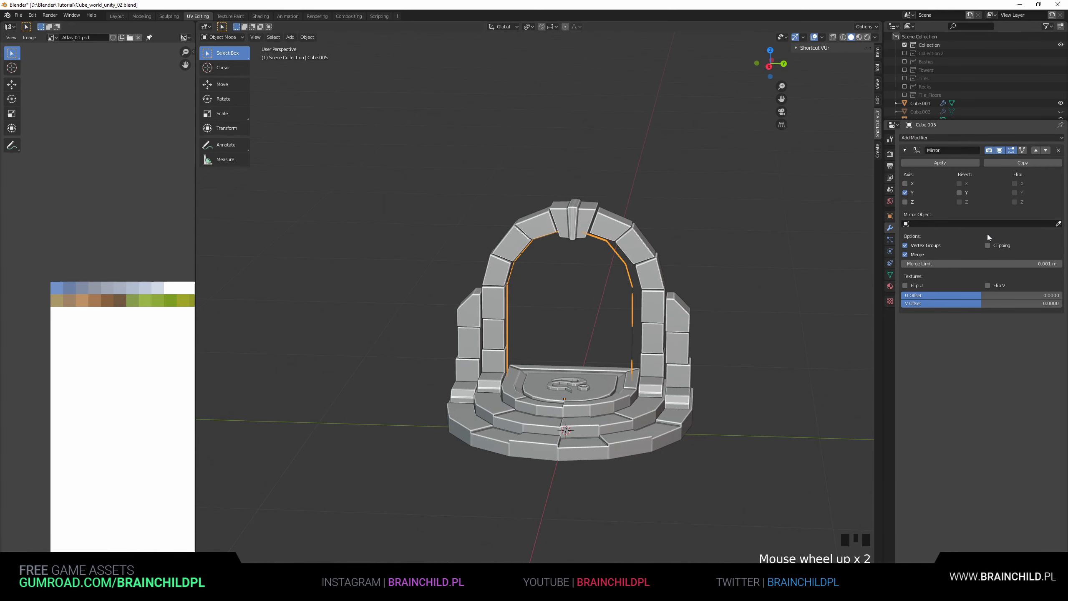
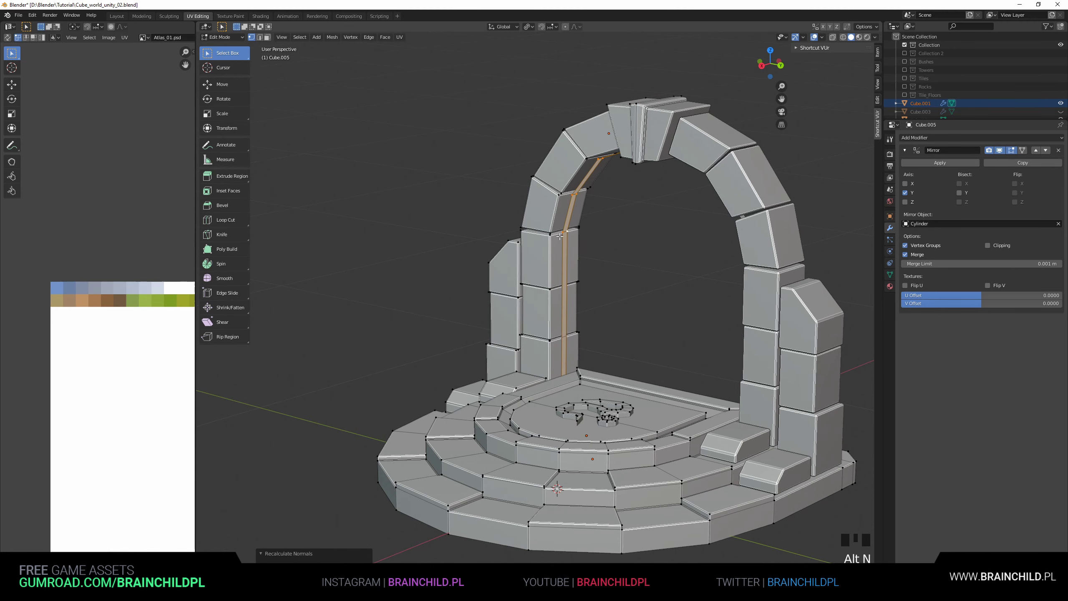
Recalculate normals and show the face-orientation overlay from Quick Favourites.
key("alt+n")
key("o")
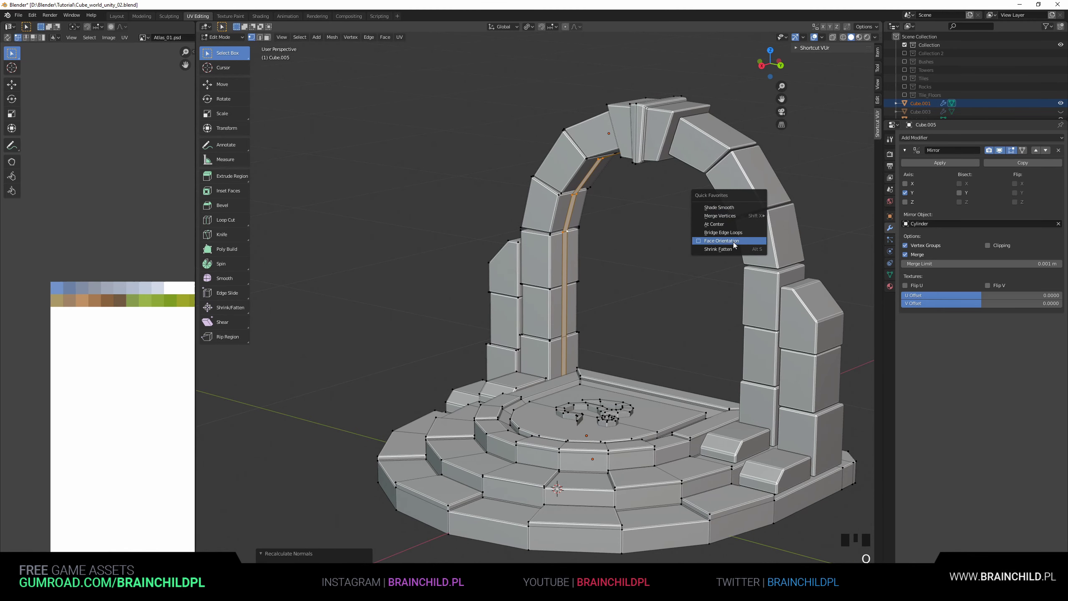
scroll("up", 3)
key("alt+n")
scroll("down", 3)
Leave Edit Mode, view the whole gate and hide the face-orientation colouring again.
key("Tab")
left_click_drag(644, 279, 485, 207)
key("b")
key("o")
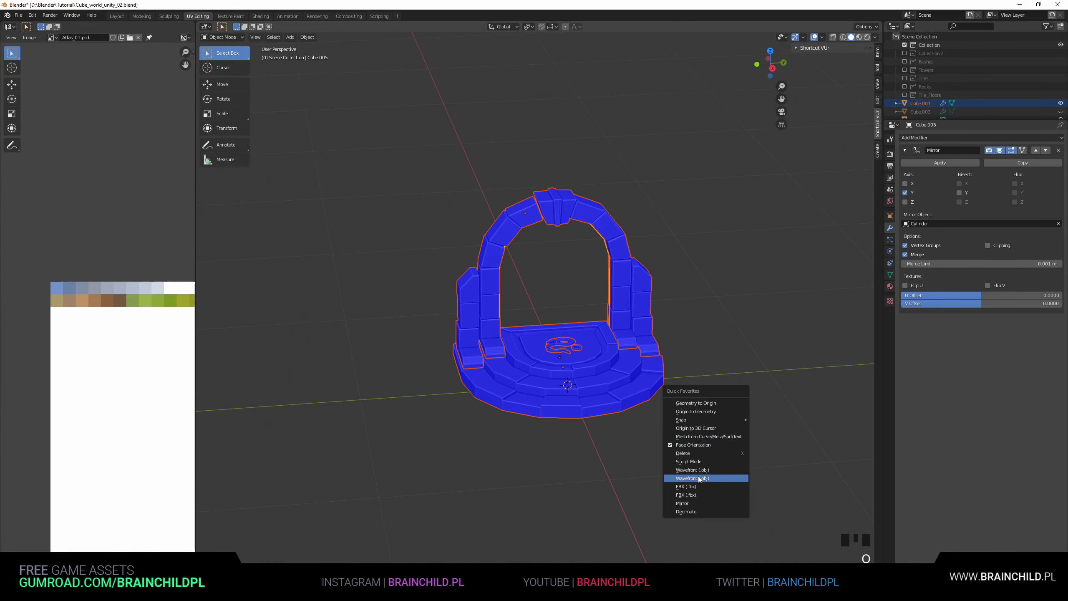
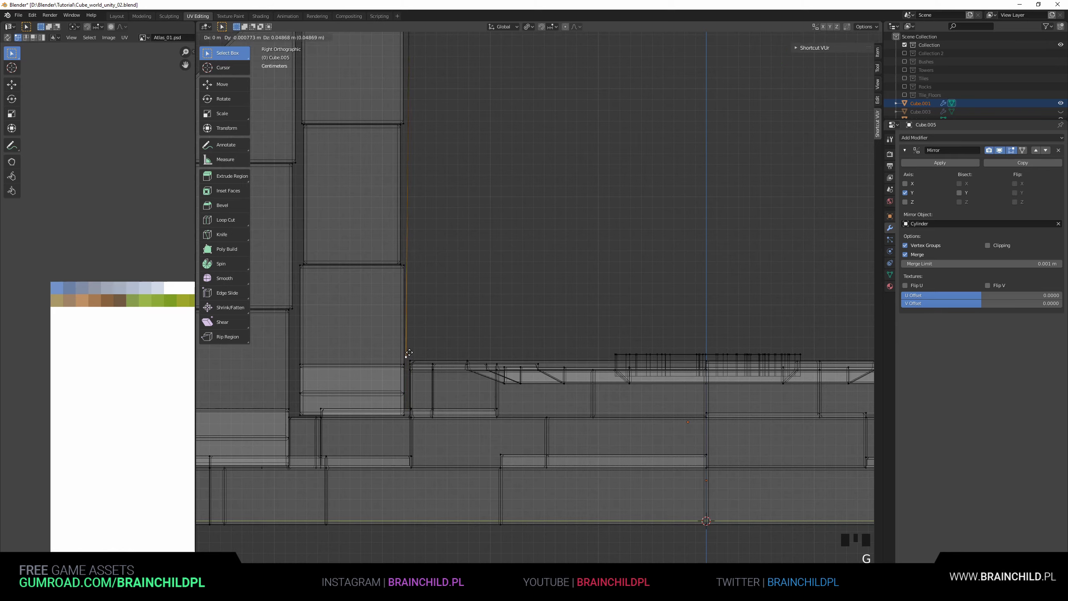
Extrude the edge line's bottom vertex along one axis to the gate's centre.
key("e")
key("g")
key("g")
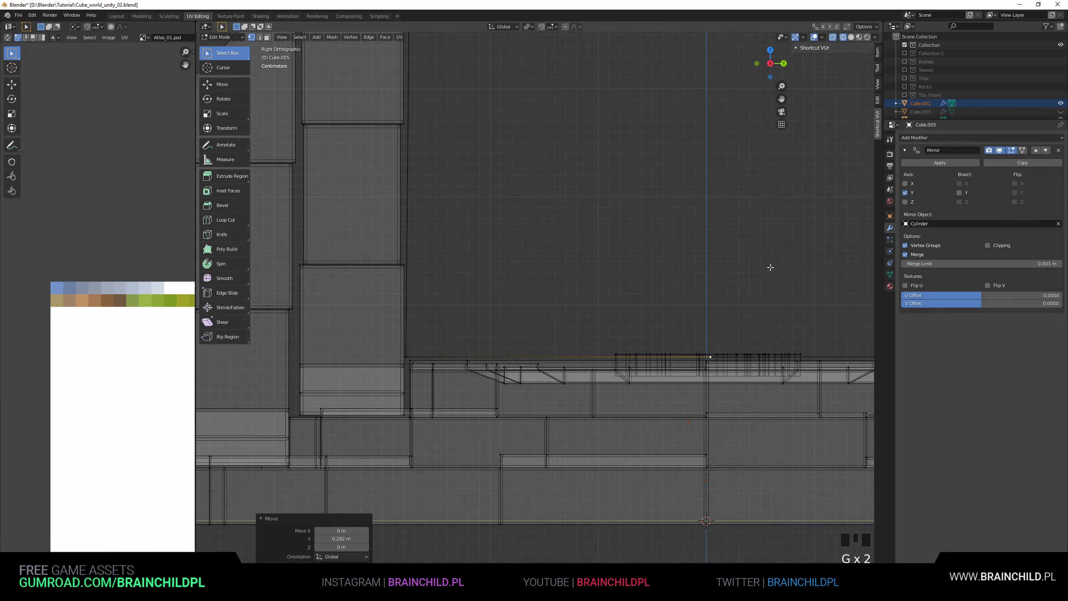
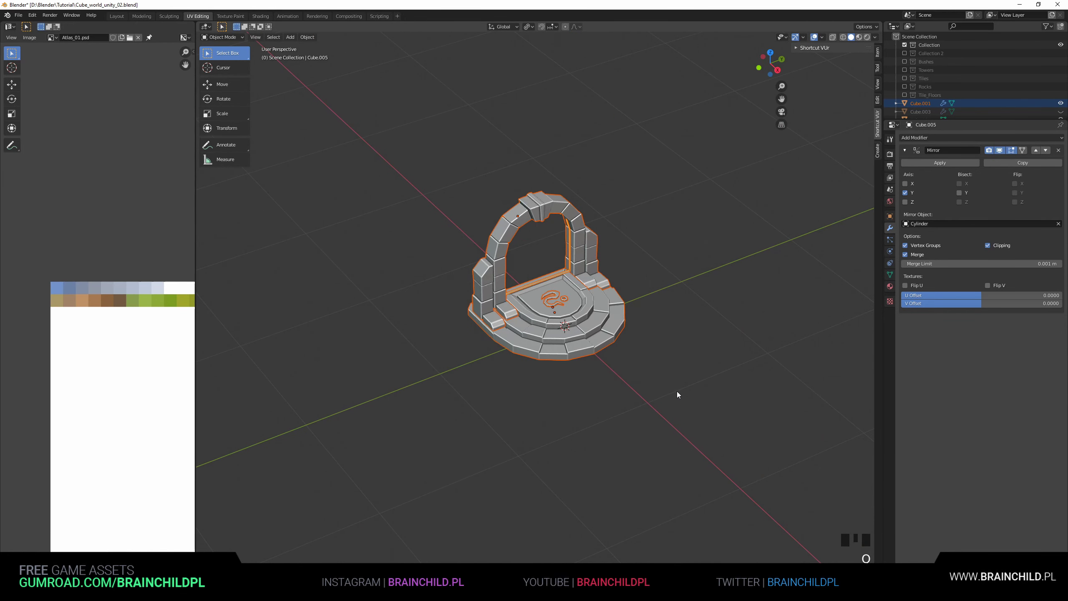
Switch the gate model into mesh editing ready for the platform loop cut.
key("ctrl+s")
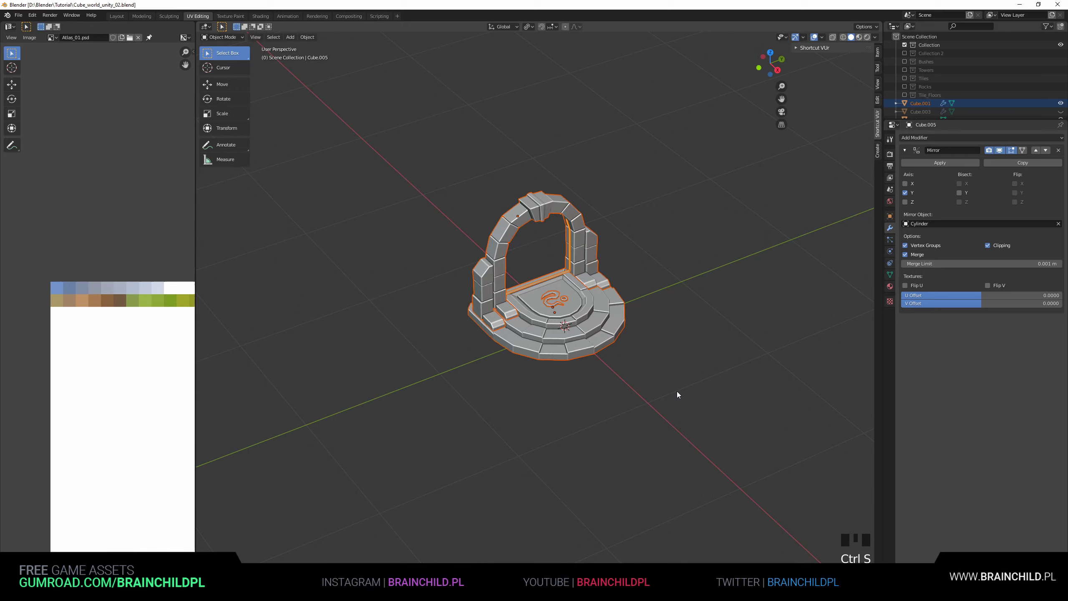
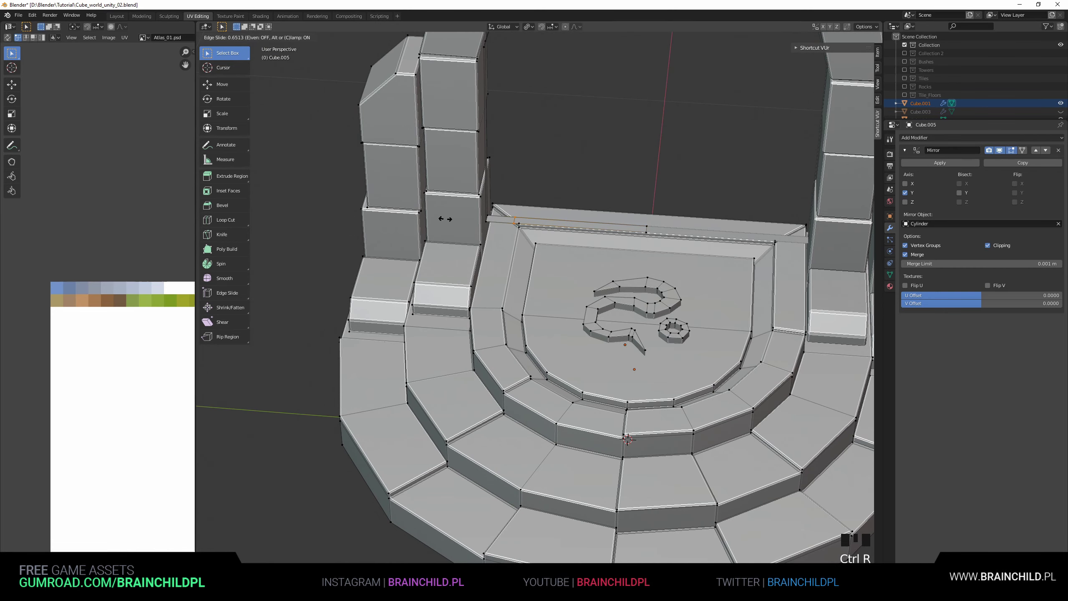
Confirm the new edge loop's position along the platform's raised slab.
key("ctrl+b")
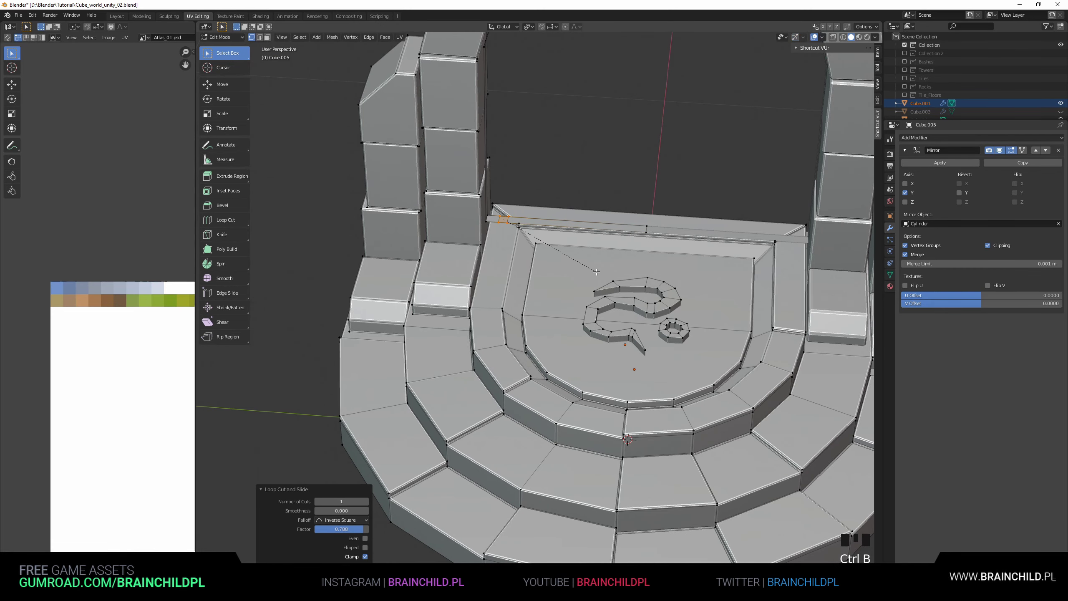
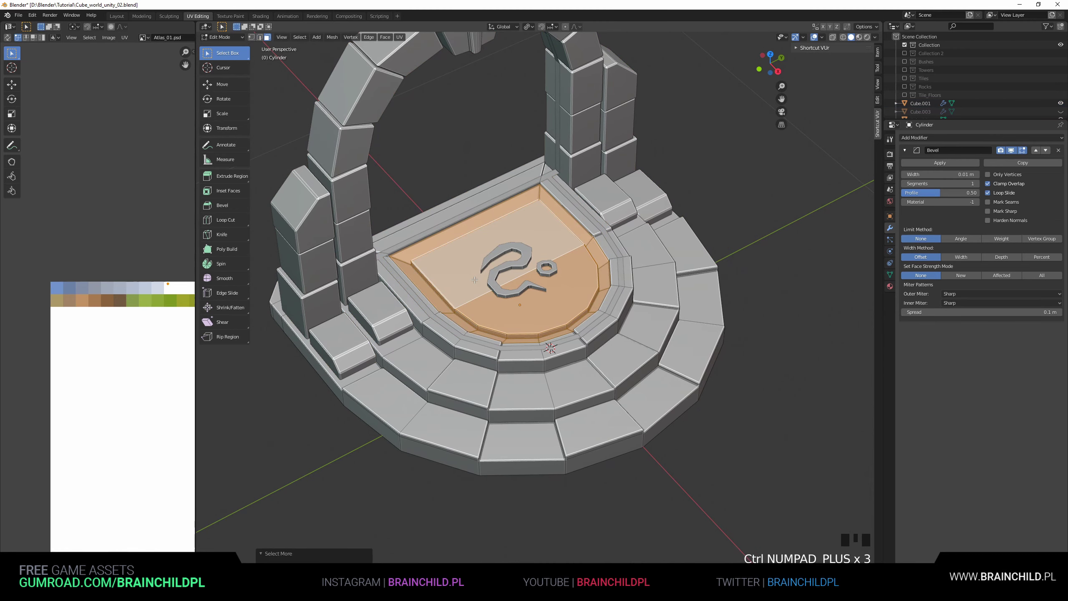
Scale the shield floor faces to about 0.85 and adjust them around the rune.
key("s")
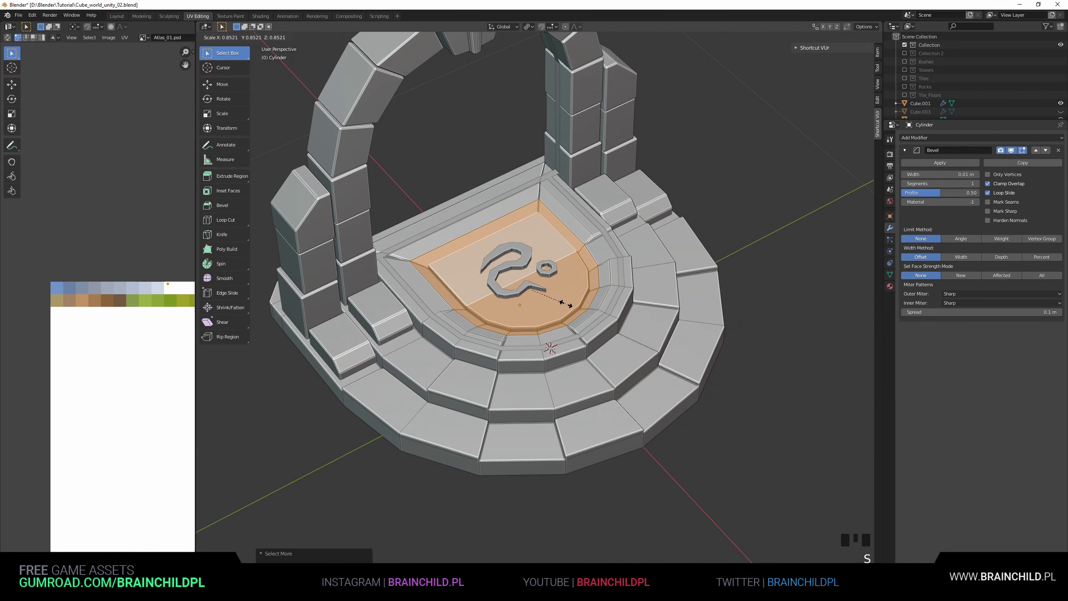
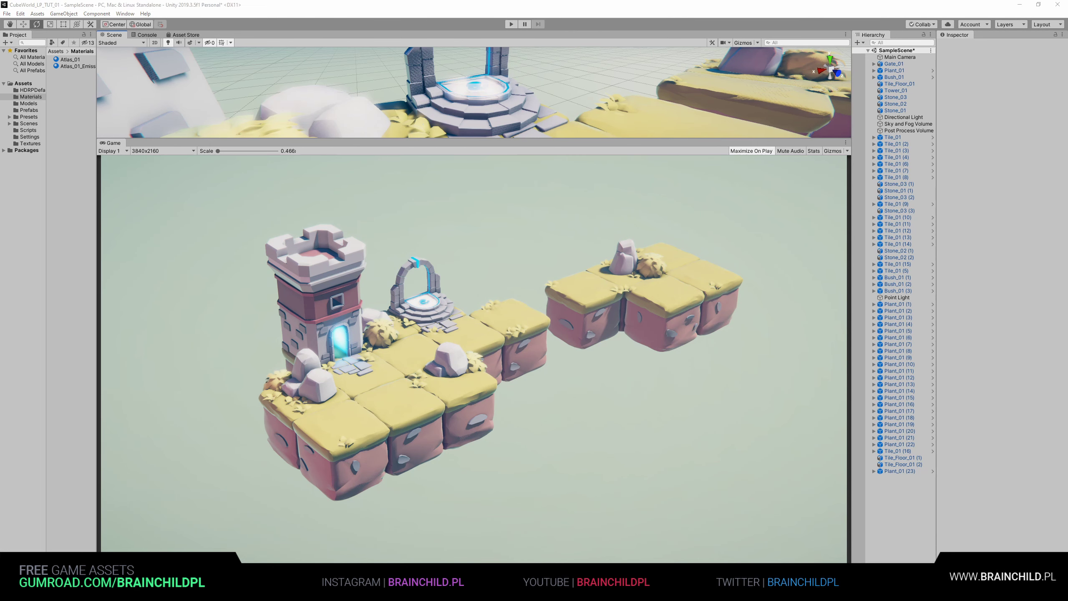
key("Tab")
scroll("up", 3)
scroll("down", 3)
key("a")
key("g")
scroll("up", 3)
key("g")
key("Tab")
Return to the whole gate in object mode and bring up Quick Favourites for export.
scroll("down", 3)
key("b")
key("o")
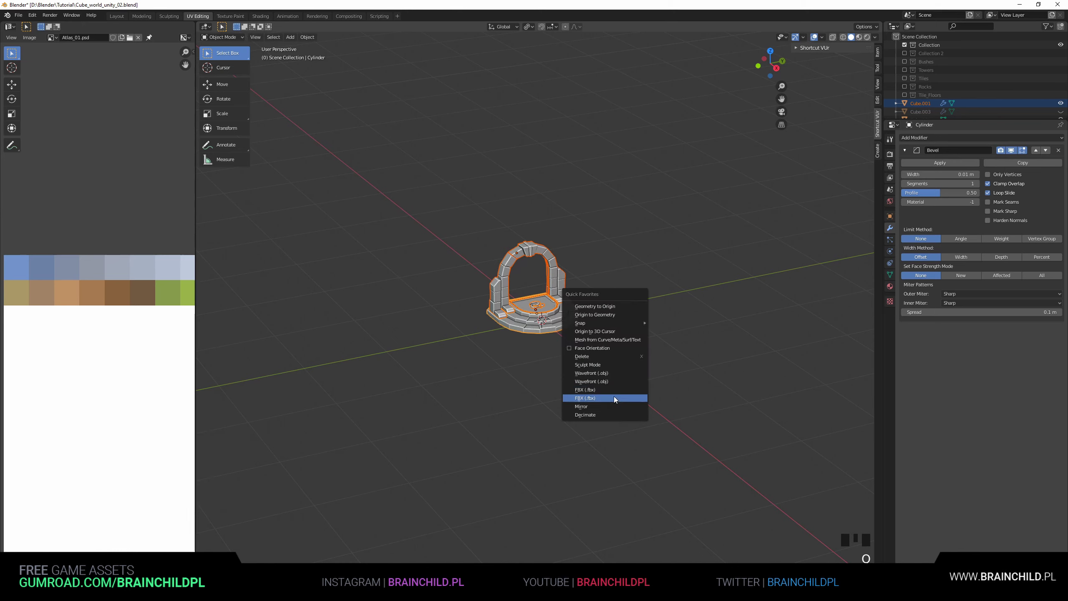
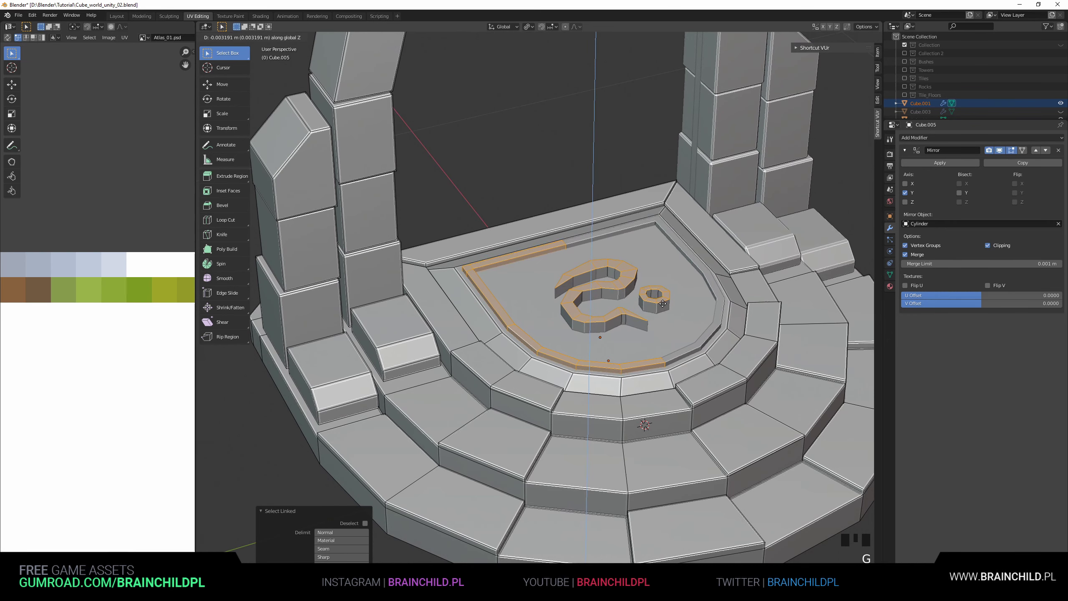
Lower the shield outline strip and the rune symbol slightly along Z into the platform floor.
key("g")
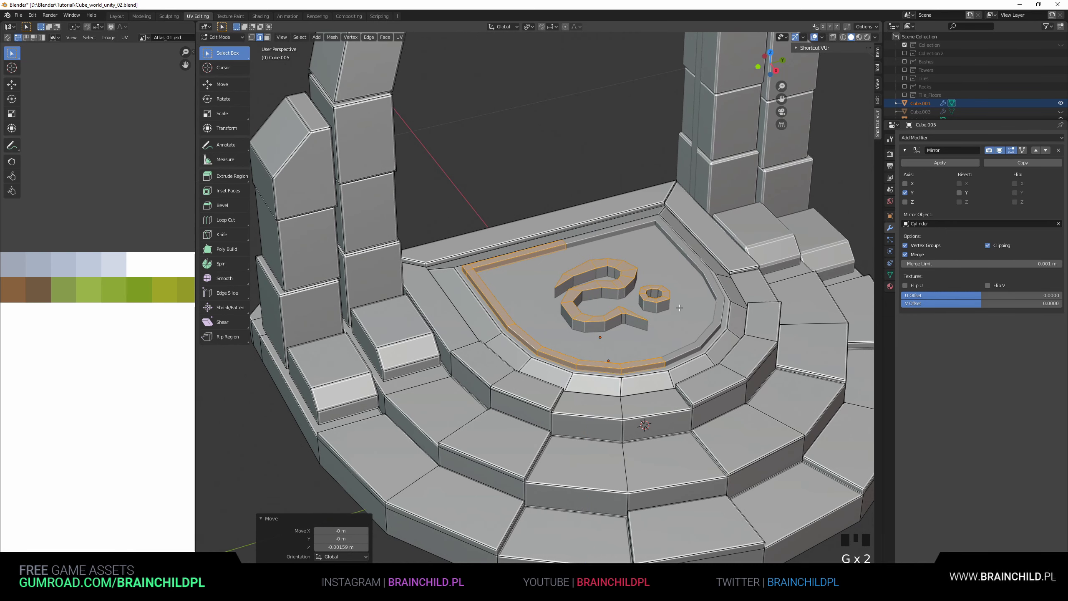
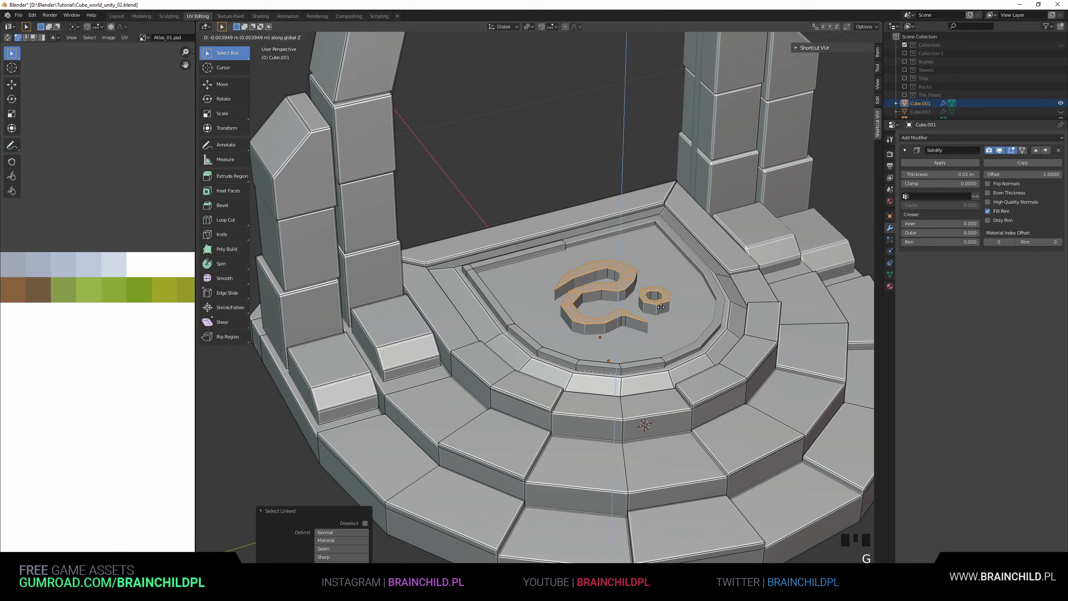
key("Tab")
scroll("down", 3)
Bring up Quick Favourites to re-export the gate and compare it against the Unity scene.
key("b")
key("o")
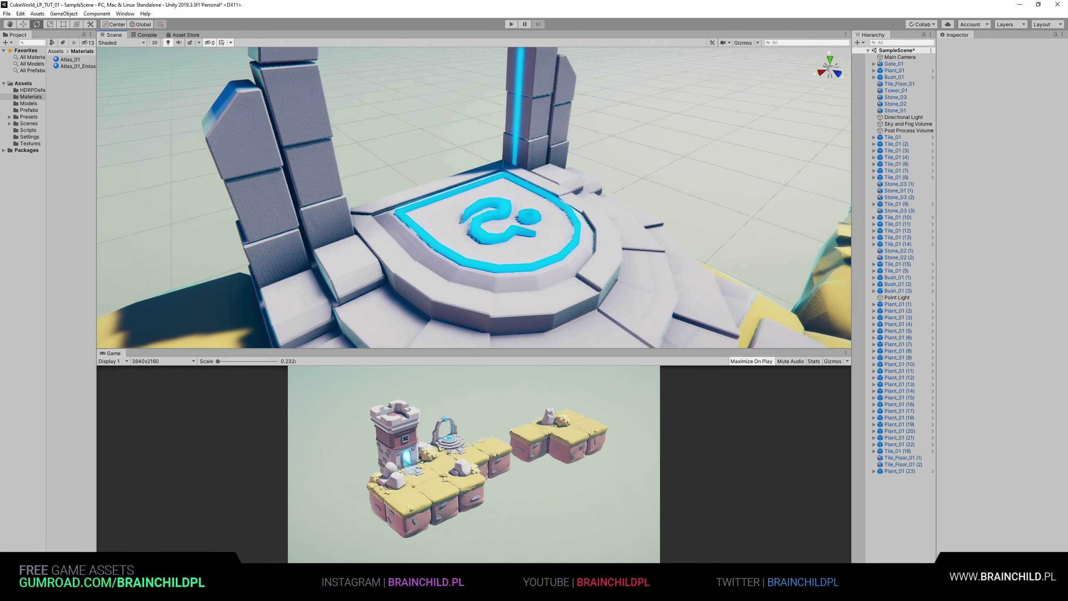
scroll("up", 3)
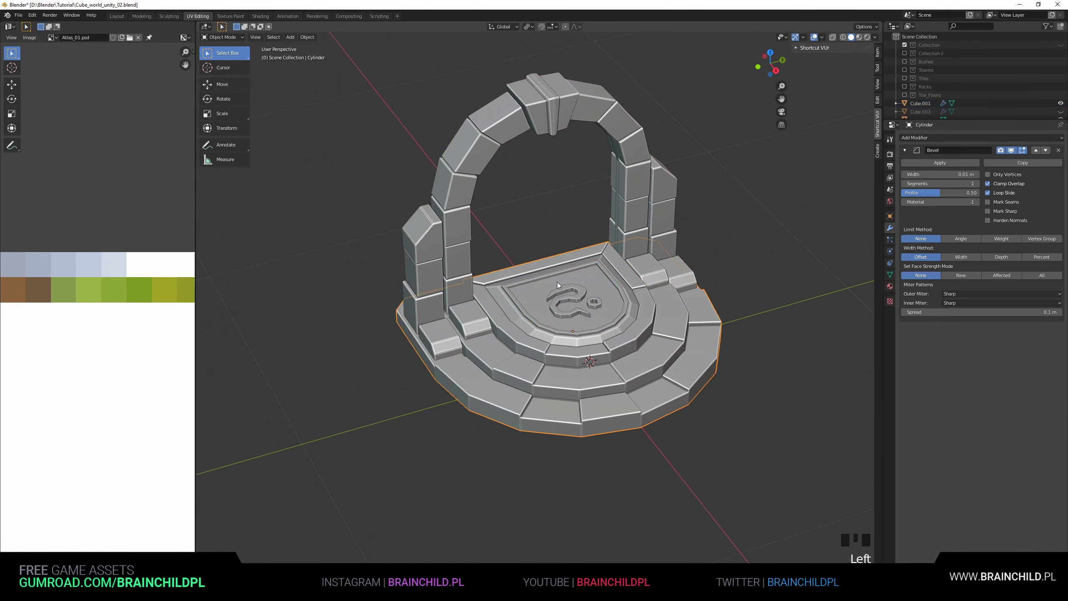
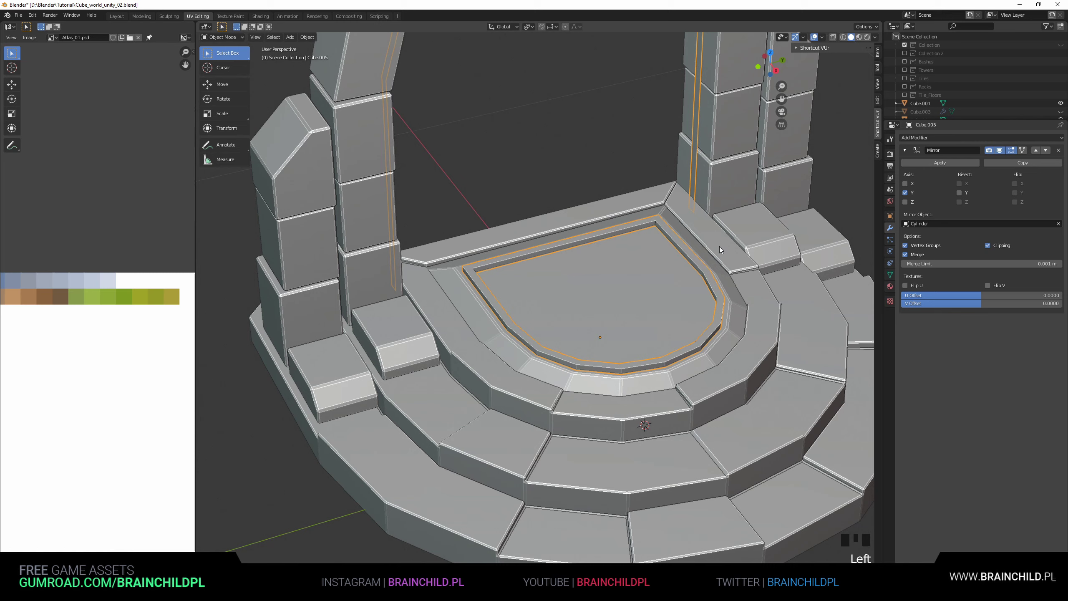
Remove the Mirror modifier from the trim piece, save and unhide all objects.
left_click(1062, 151)
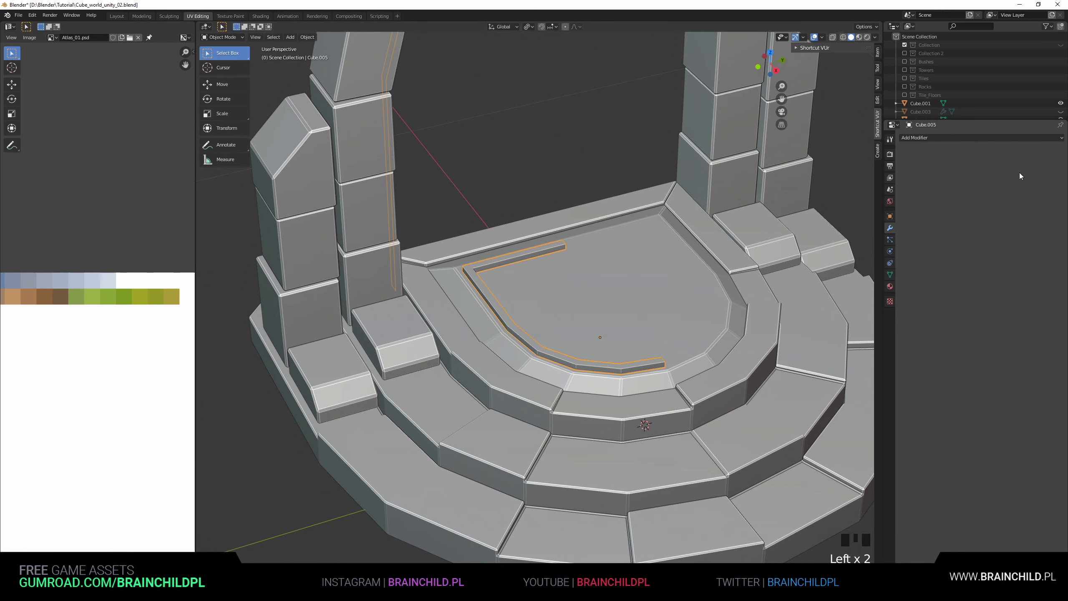
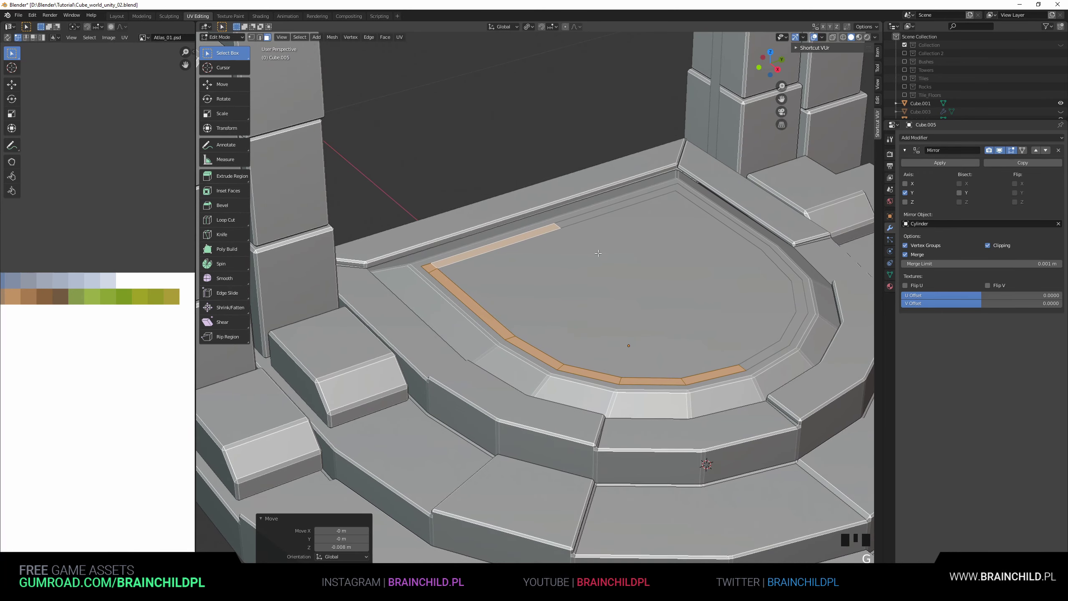
key("Tab")
scroll("down", 3)
key("ctrl+s")
key("alt+h")
Undo back through the recent edits so the trim piece is mirrored again, then redo one step.
key("ctrl+z")
key("ctrl+z")
key("ctrl+z")
key("ctrl+z")
key("ctrl+z")
key("ctrl+z")
key("ctrl+z")
key("ctrl+shift+z")
Redo the undone edits back to the latest state and leave Edit Mode.
key("ctrl+shift+z")
key("ctrl+shift+z")
key("ctrl+shift+z")
key("ctrl+shift+z")
key("ctrl+shift+z")
key("ctrl+shift+z")
key("ctrl+shift+z")
key("ctrl+shift+z")
key("ctrl+shift+z")
key("ctrl+shift+z")
key("ctrl+shift+z")
key("ctrl+shift+z")
key("ctrl+shift+z")
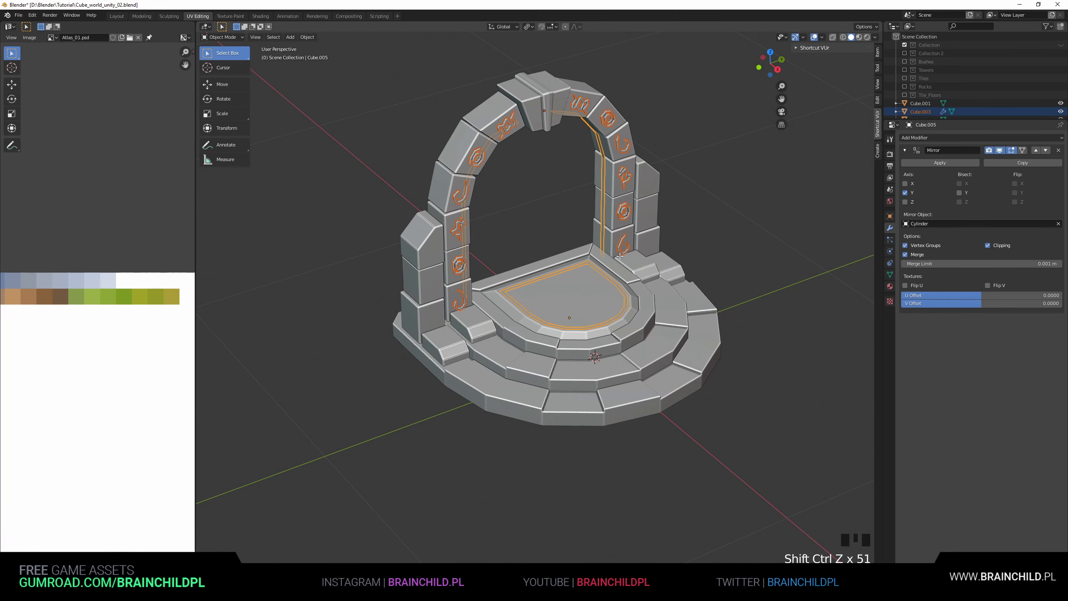
key("Tab")
key("Tab")
Select the floor rune, raise it slightly along Z and save the file.
left_click(568, 295)
left_click(575, 302)
left_click(580, 295)
key("z")
left_click(588, 302)
key("z")
scroll("up", 3)
left_click_drag(694, 270, 662, 253)
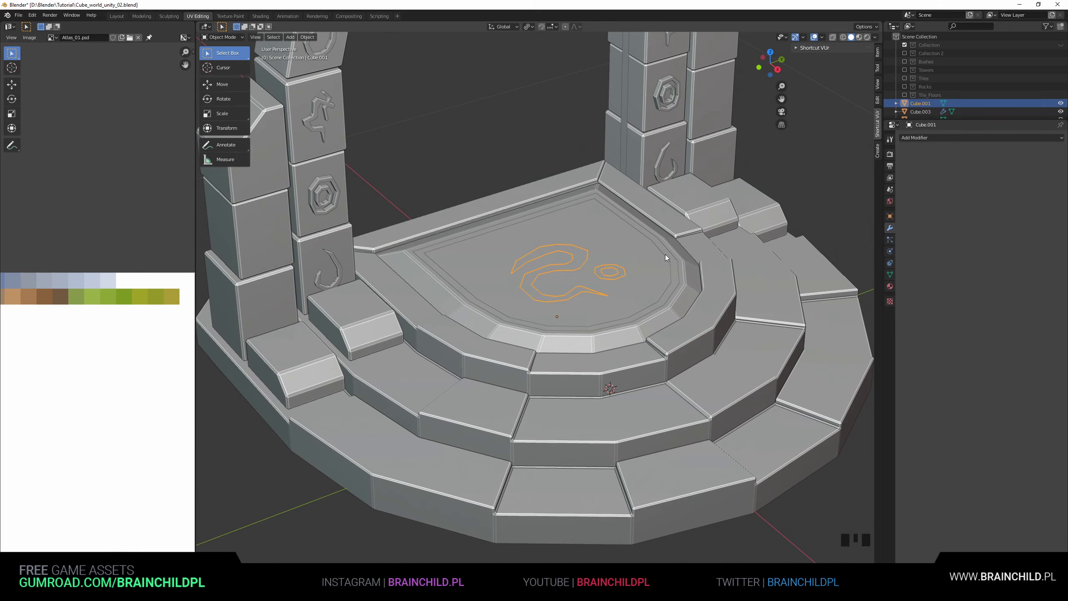
scroll("up", 3)
key("g")
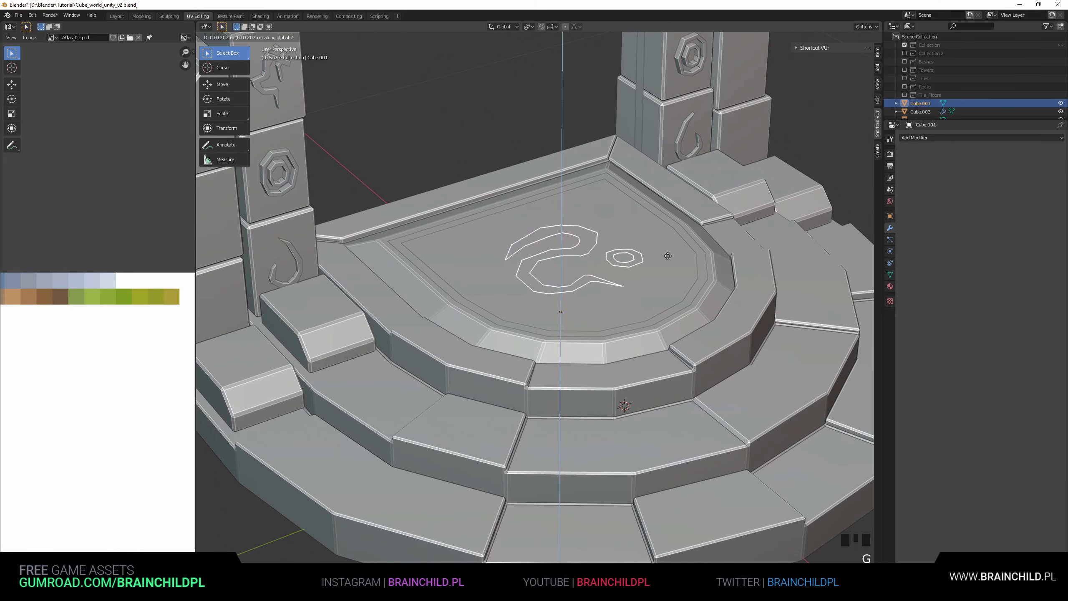
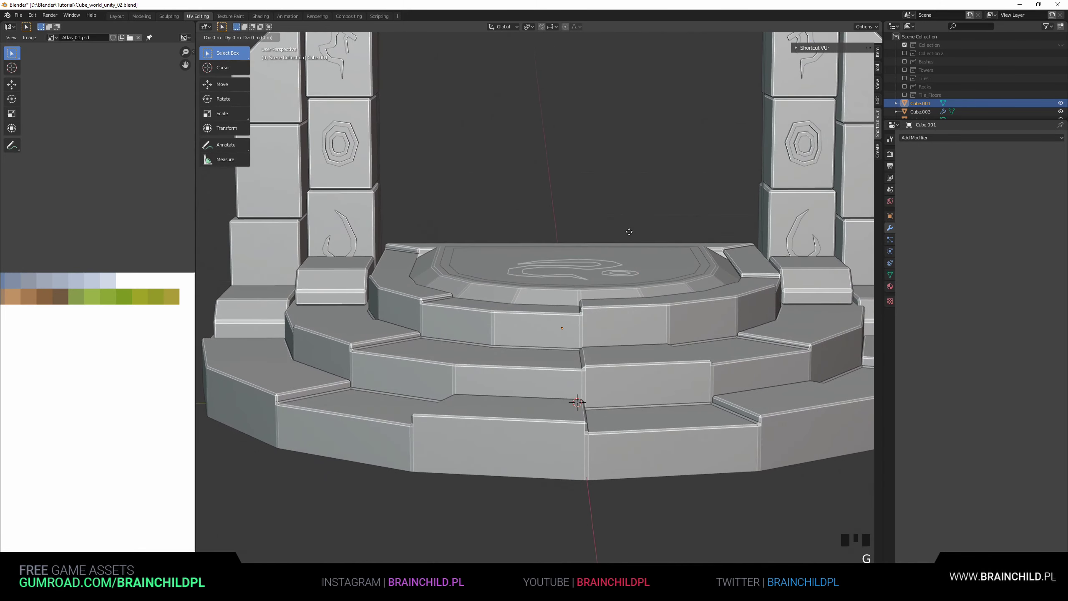
scroll("down", 3)
left_click_drag(650, 263, 655, 282)
key("ctrl+s")
Select all gate parts and export them as Gate_01.fbx into the Unity Models folder.
scroll("down", 3)
key("b")
key("o")
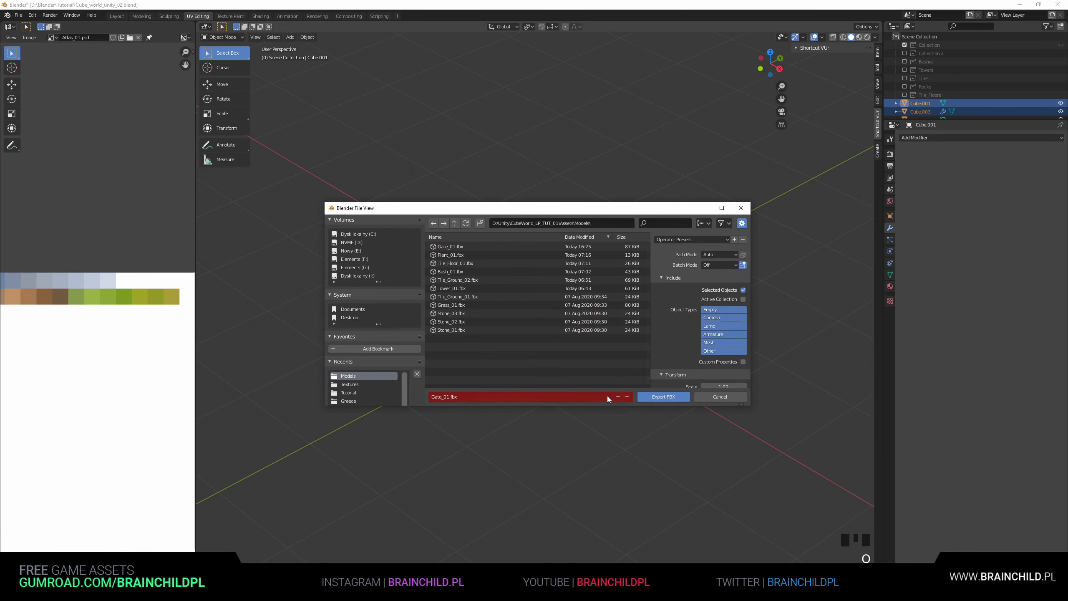
key("ctrl+s")
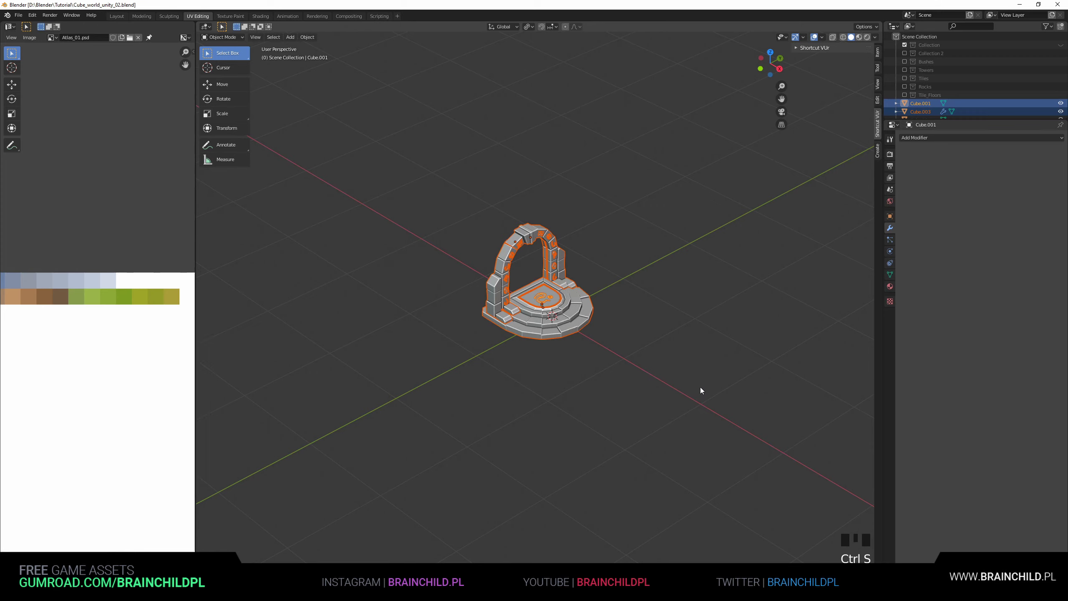
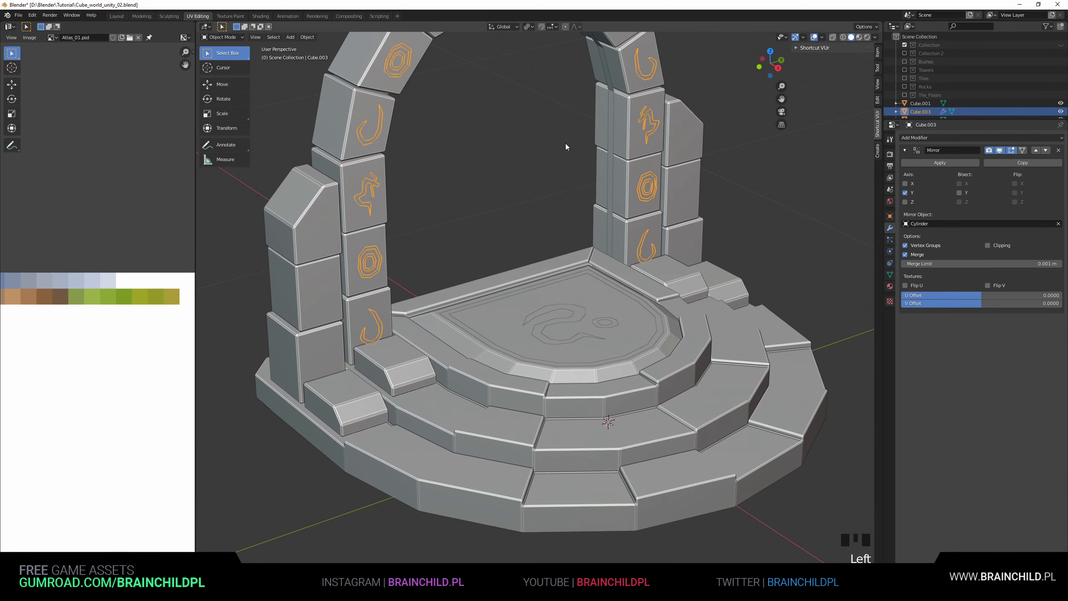
Orbit the view around the gate model.
middle_click(572, 159)
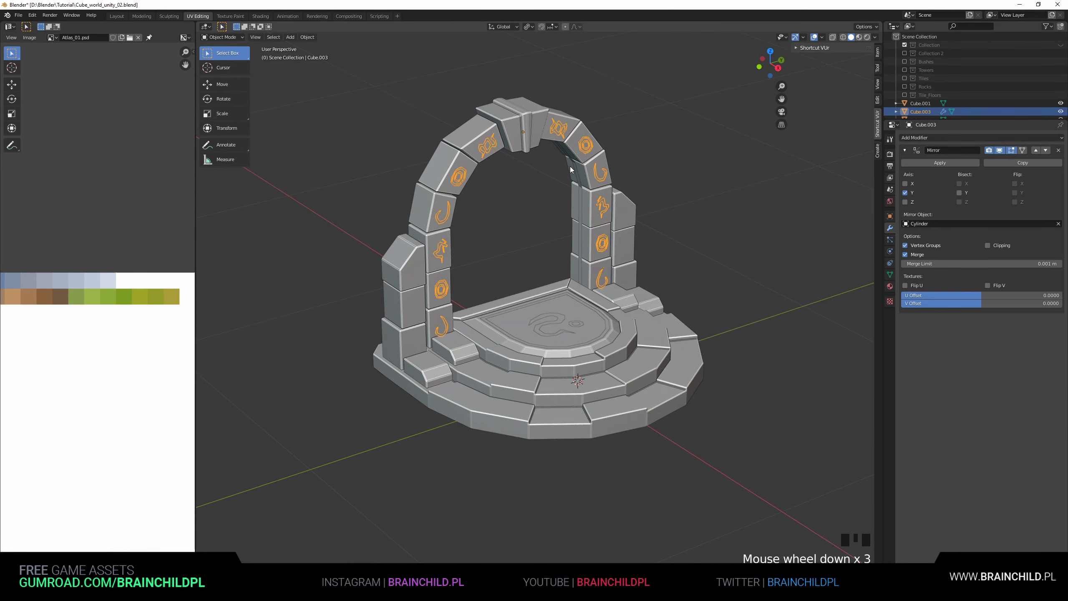
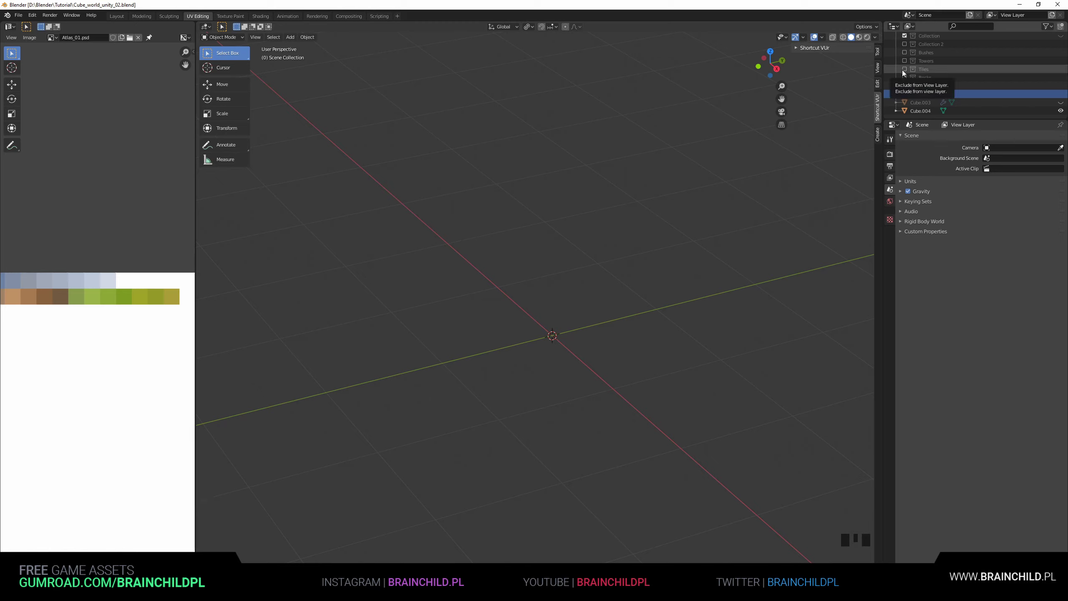
Toggle the Gates collection off and on in the view layer to check it.
scroll("up", 3)
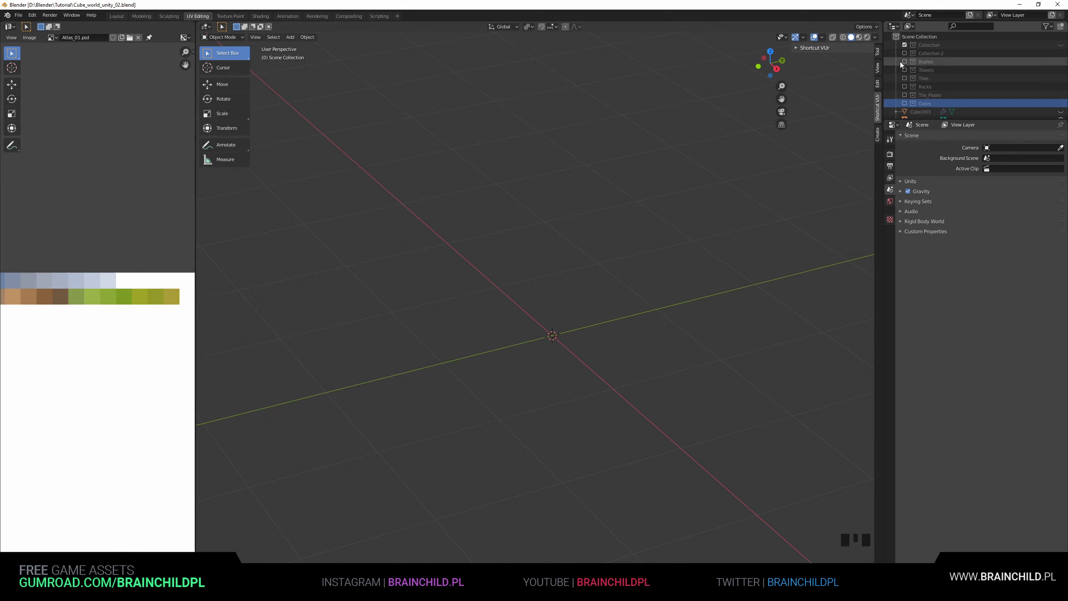
left_click(906, 57)
left_click(907, 57)
scroll("down", 3)
scroll("down", 3)
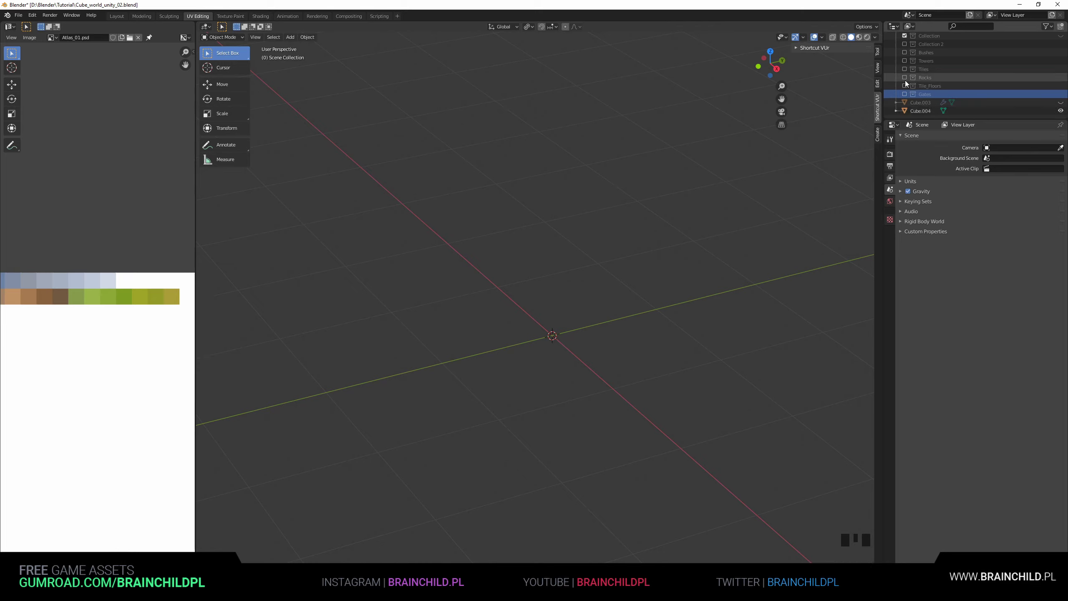
scroll("up", 3)
scroll("up", 3)
Toggle the asset collections' view-layer checkboxes to see which pieces each holds.
left_click(1062, 49)
double_click(1064, 46)
left_click(908, 48)
left_click(908, 48)
left_click(921, 46)
left_click(908, 47)
left_click(933, 48)
left_click_drag(934, 48, 905, 49)
left_click(904, 49)
left_click(1064, 48)
left_click(1063, 48)
left_click(904, 47)
Briefly show the Bushes and Tiles collections, exclude them again and select the loose Cube.004.
left_click(906, 56)
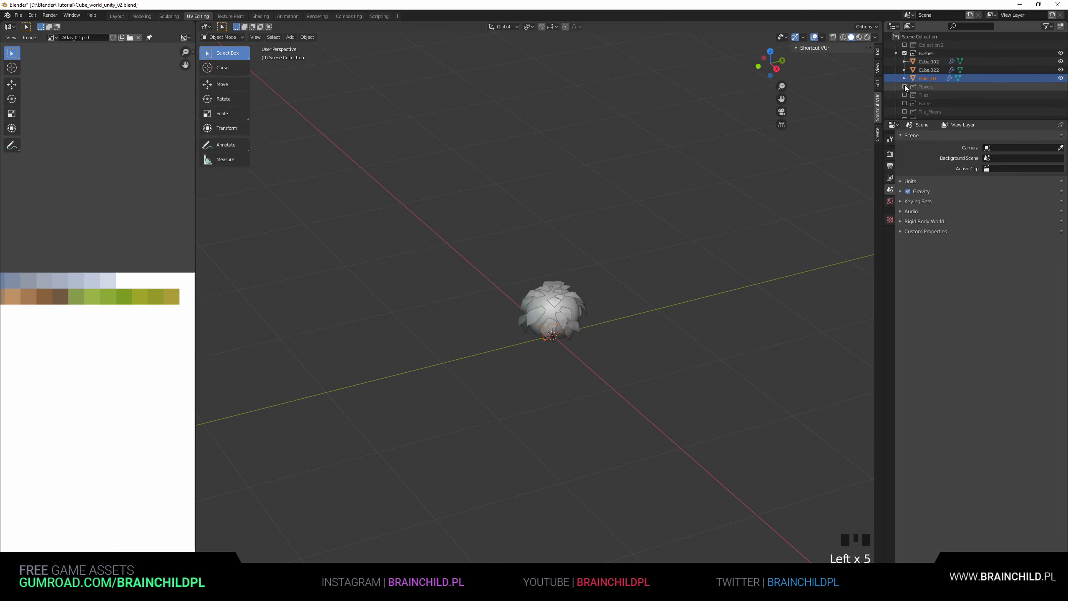
double_click(907, 88)
double_click(906, 97)
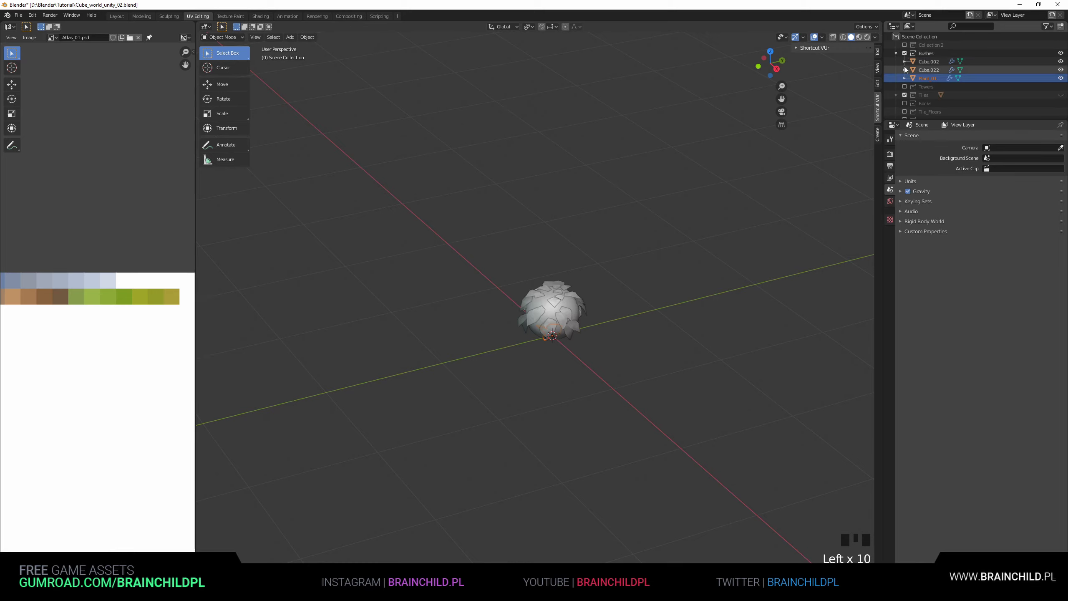
left_click(905, 59)
left_click(906, 72)
left_click(939, 115)
left_click(1062, 106)
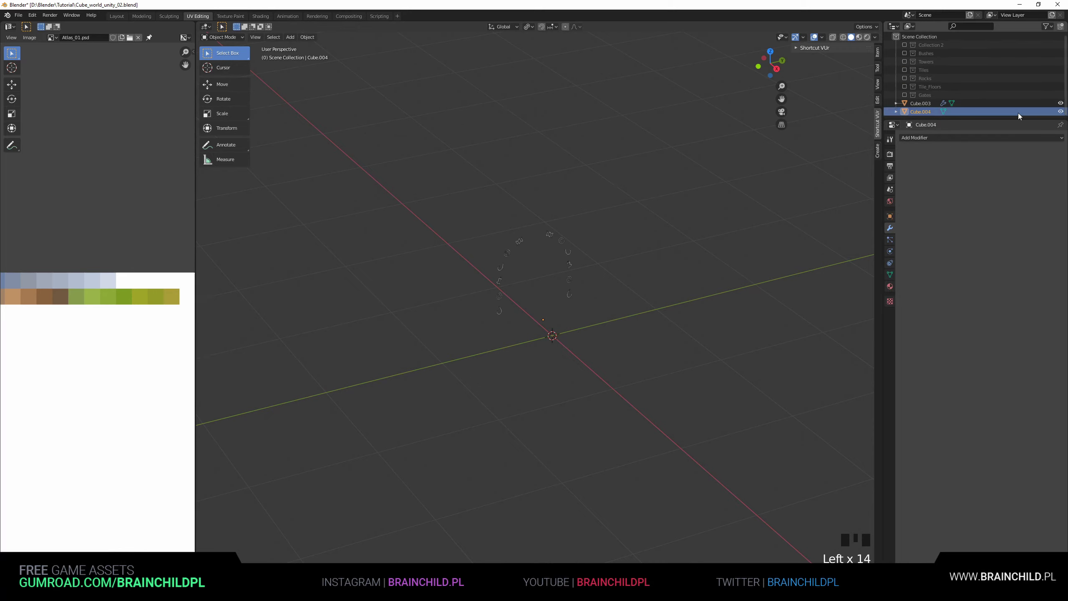
Add Cube.003 to the selection, frame the runes and bring the Gates collection back with its contents expanded.
left_click(560, 245)
scroll("up", 3)
key("b")
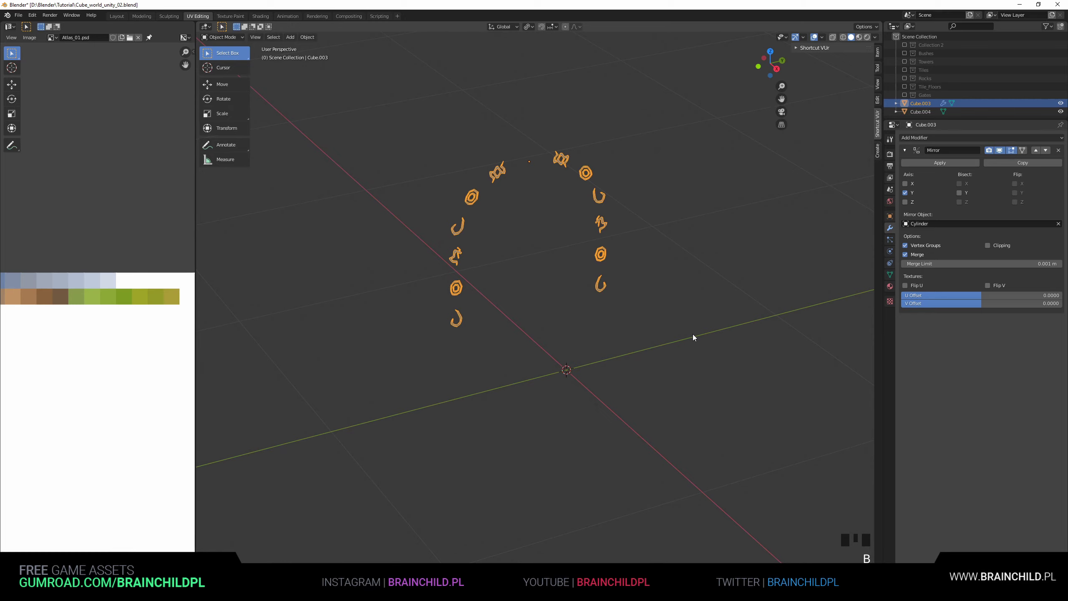
scroll("down", 3)
left_click(925, 114)
left_click(1061, 113)
left_click(1061, 105)
left_click(907, 98)
key("alt+h")
key("ctrl+z")
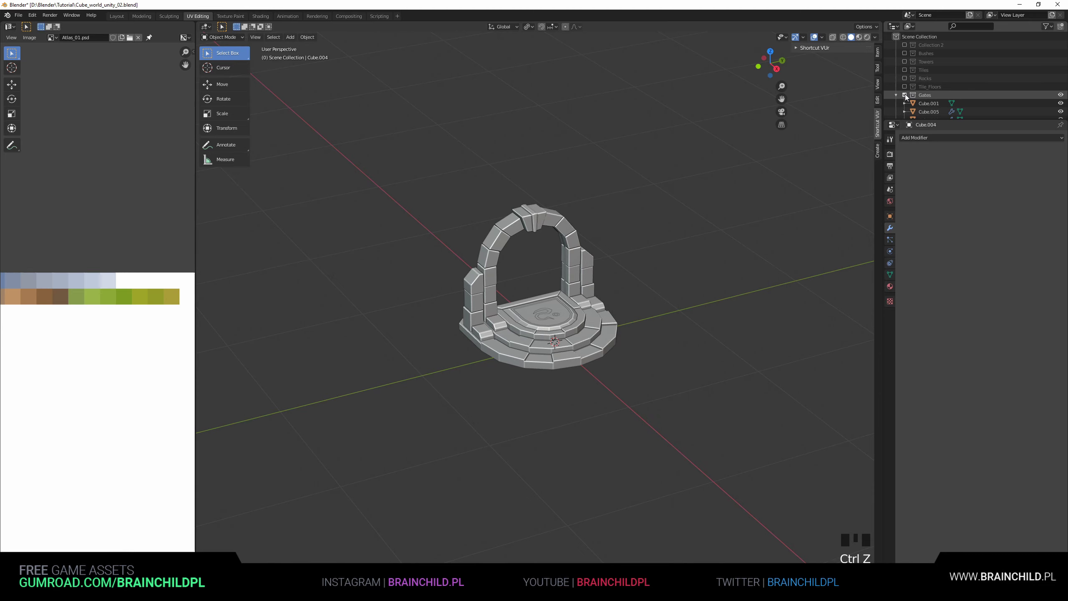
Drag the selected gate pieces into the Gates collection in the Outliner.
scroll("down", 3)
scroll("up", 3)
scroll("down", 3)
left_click(925, 108)
left_click_drag(1061, 105, 919, 116)
double_click(920, 105)
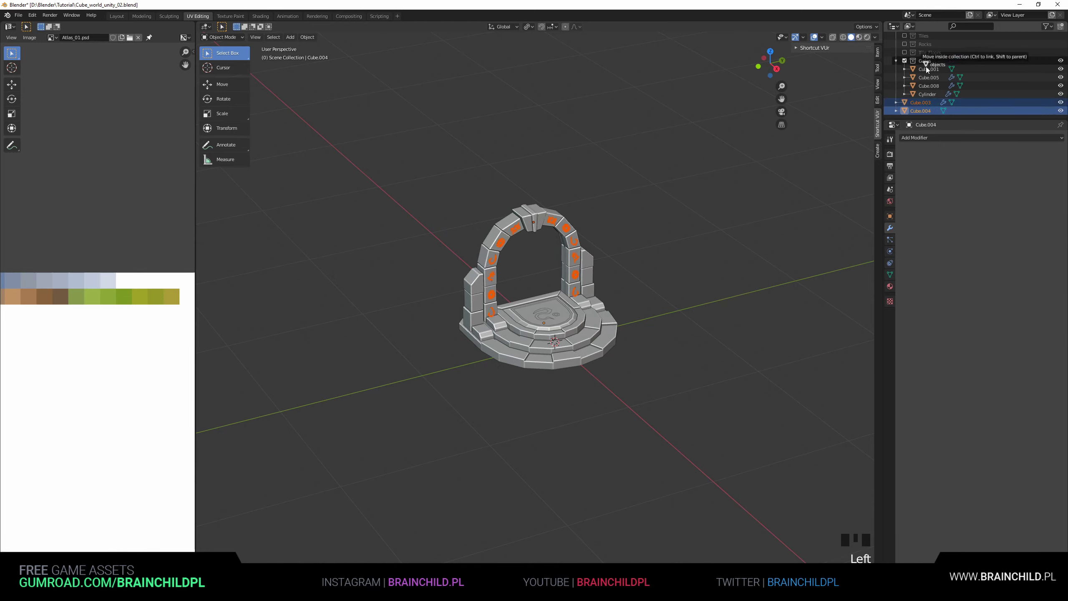
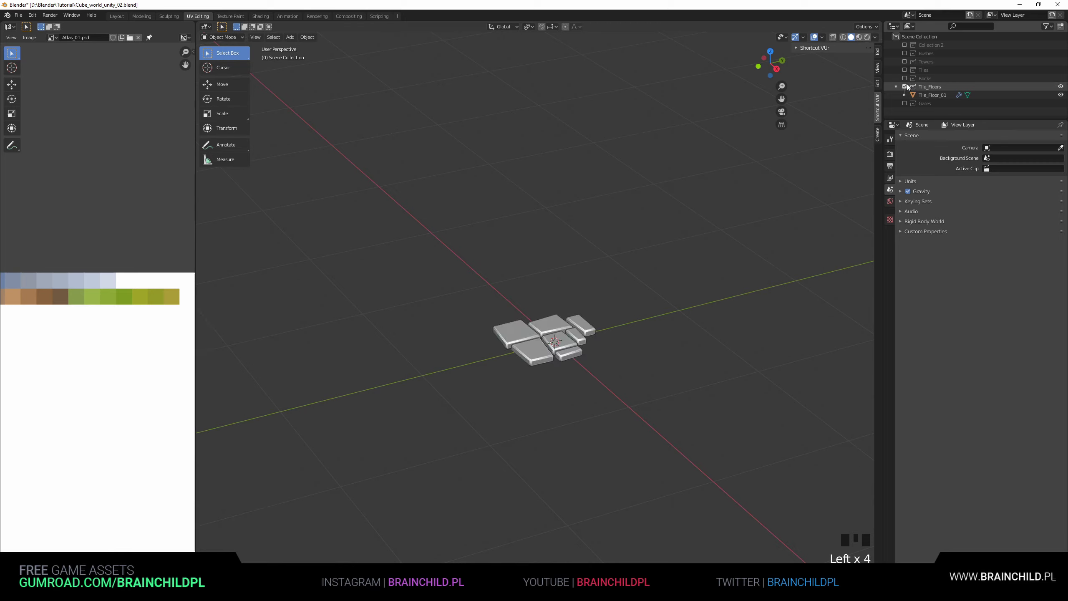
Hide the floor tiles collection and show and select the Rocks collection instead.
left_click(907, 89)
left_click(907, 80)
left_click(1065, 80)
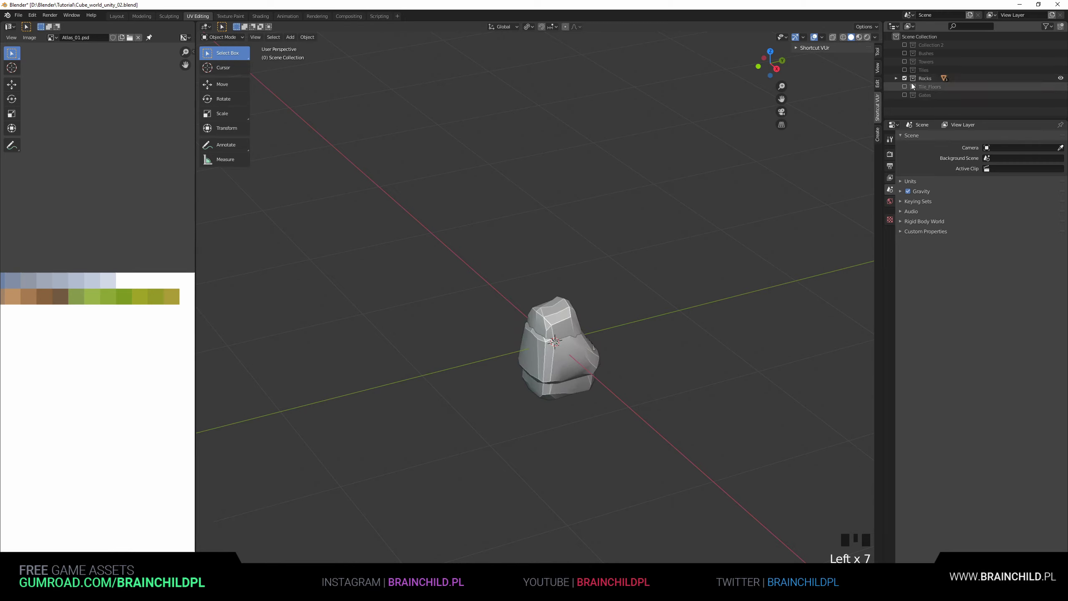
left_click(922, 80)
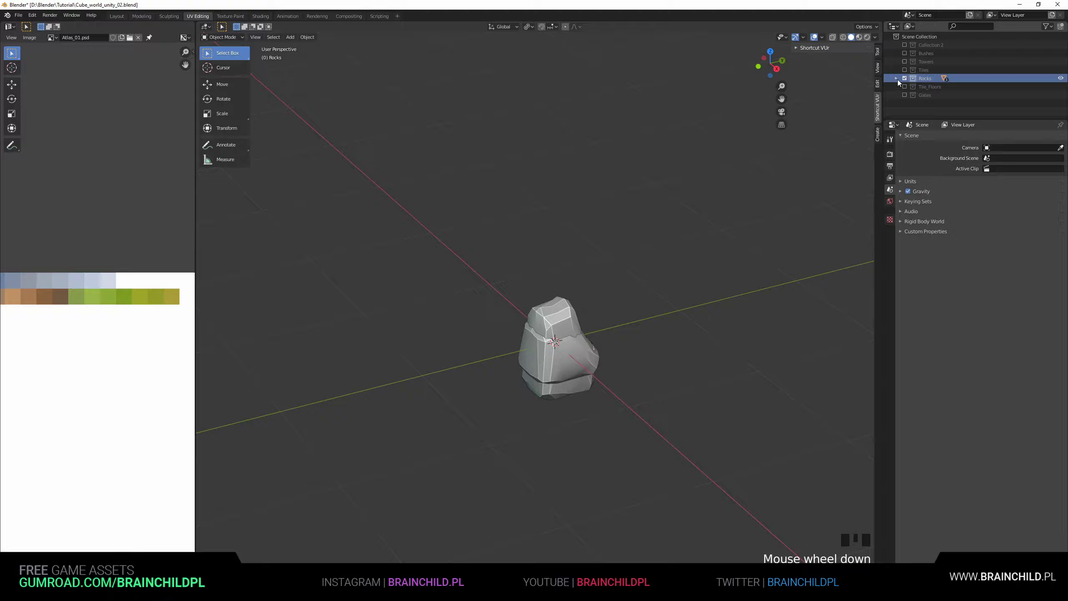
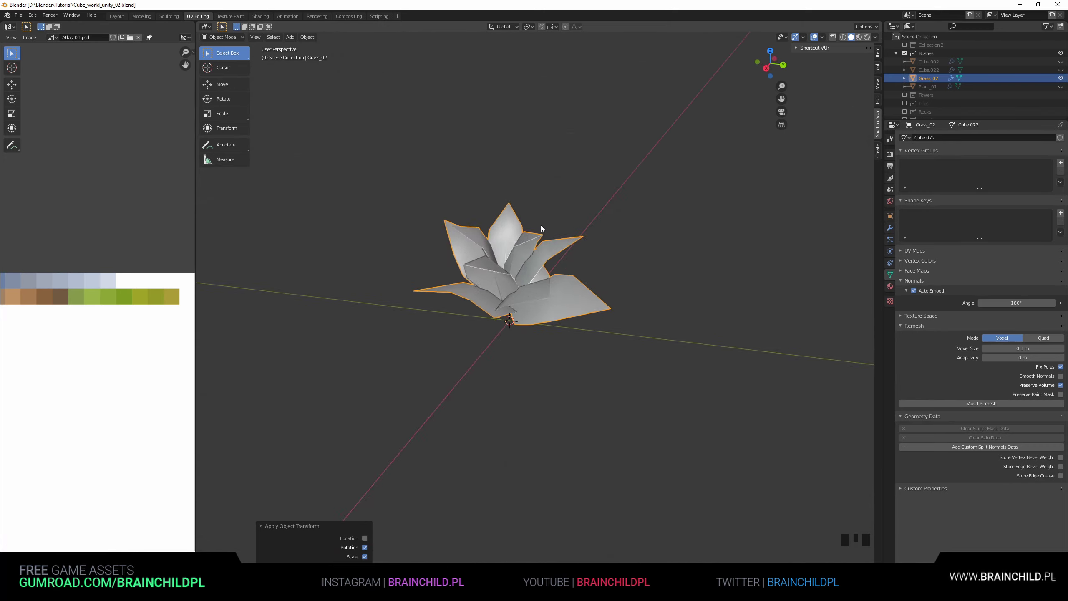
Save the file and orbit around the Grass_02 plant to inspect it from the side and above.
key("ctrl+s")
left_click_drag(591, 242, 607, 235)
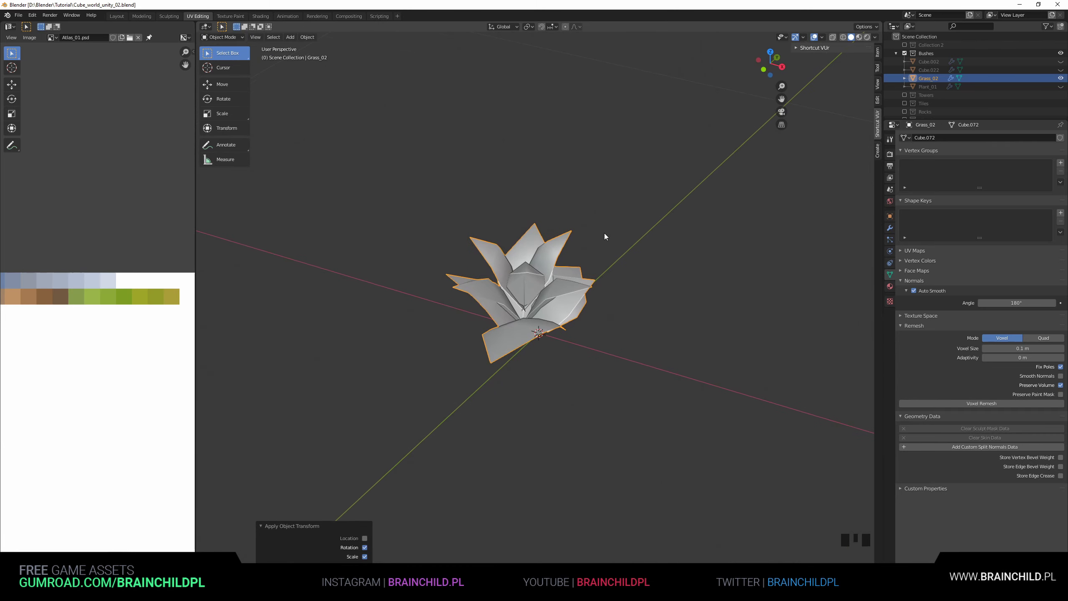
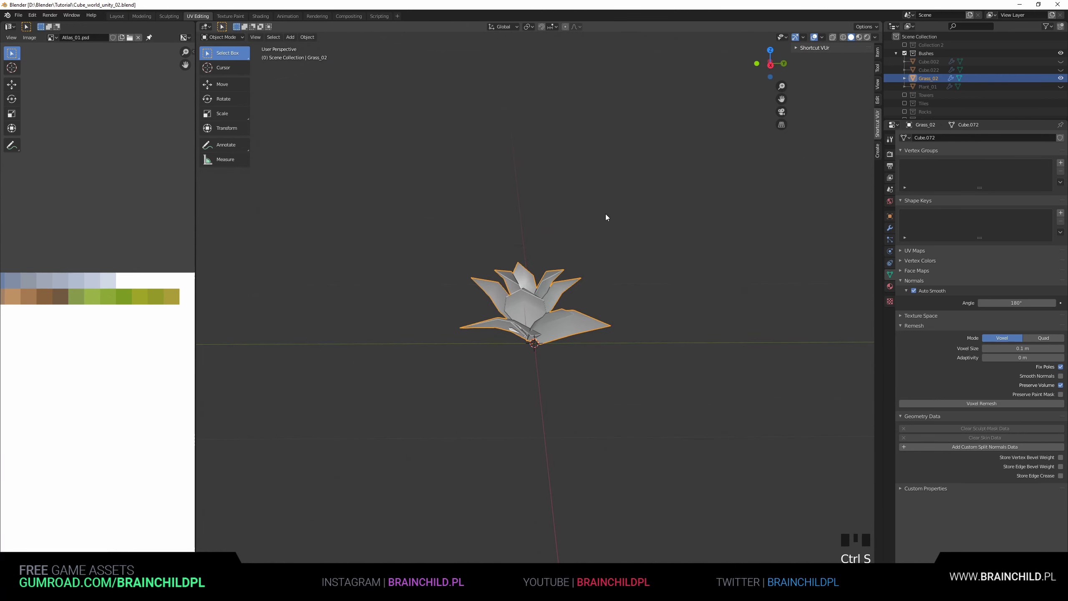
left_click_drag(579, 229, 550, 250)
scroll("up", 3)
left_click_drag(526, 275, 487, 289)
scroll("down", 3)
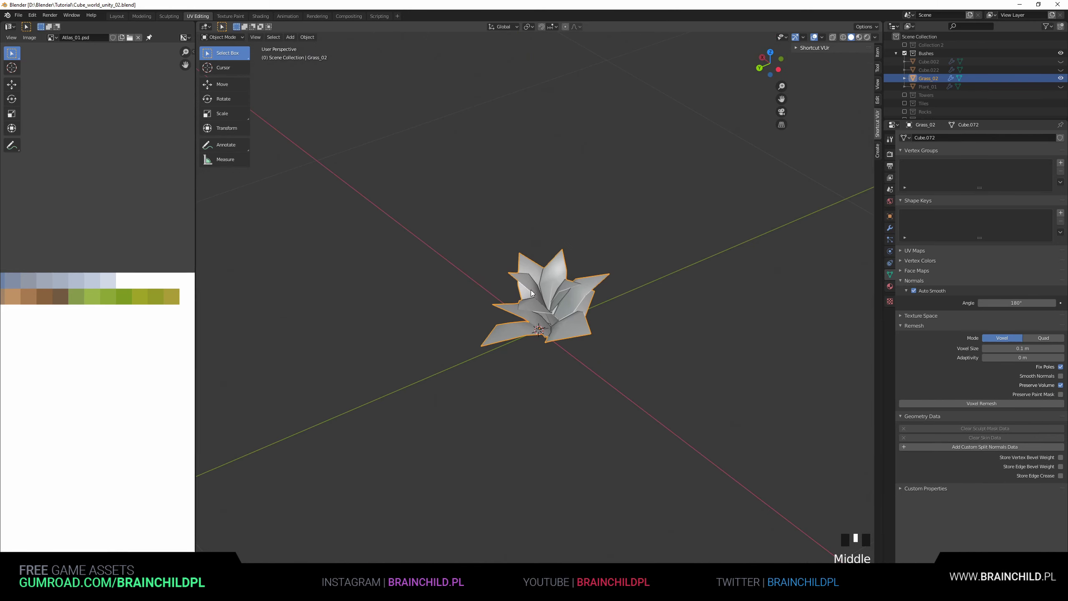
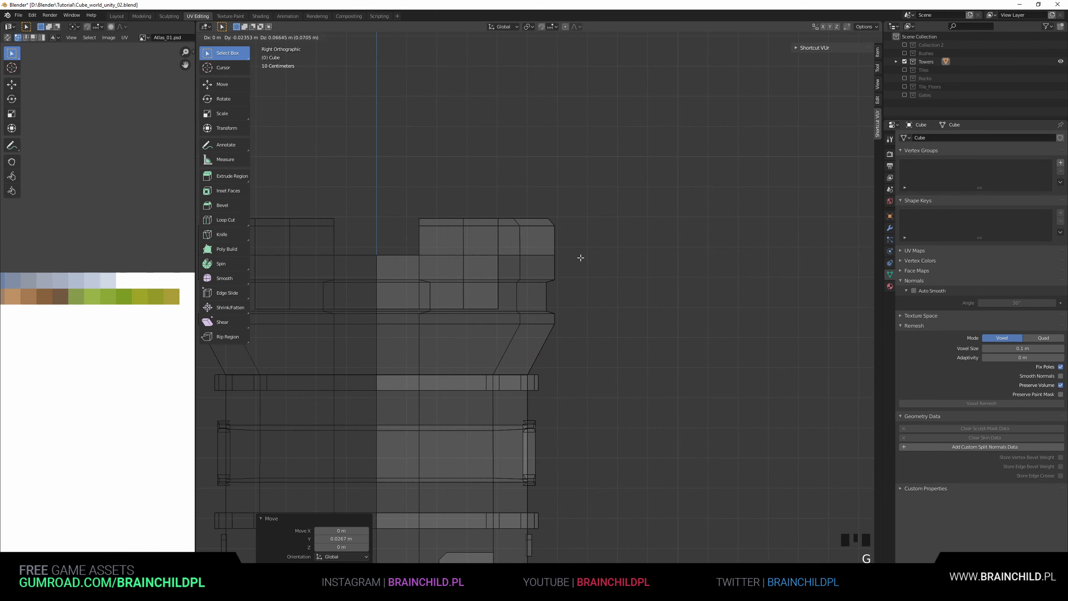
Extrude a chain of new edges outward and down along the tower's top section.
key("e")
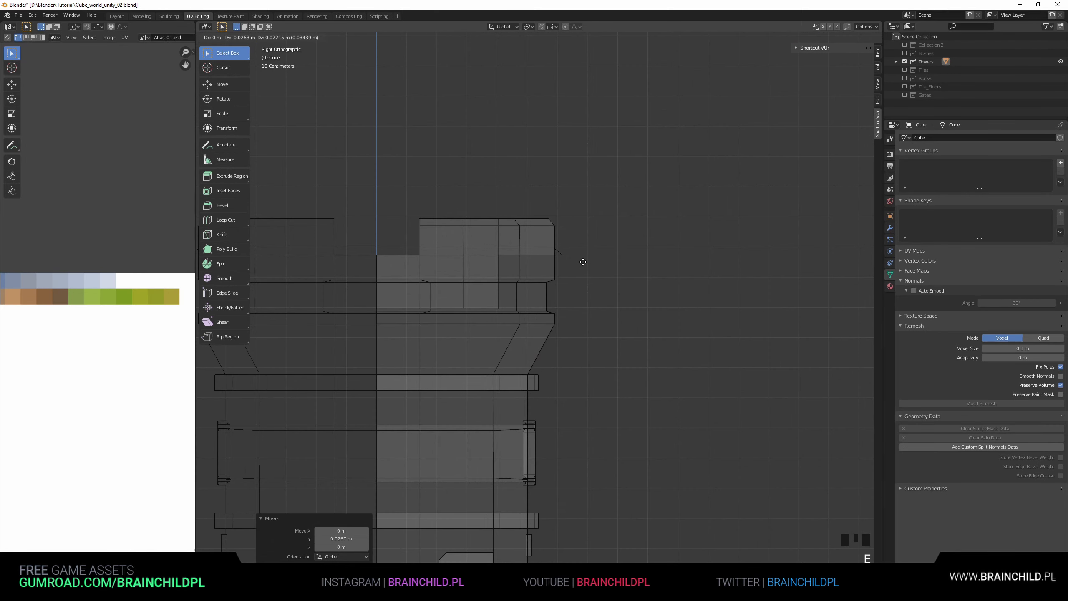
key("e")
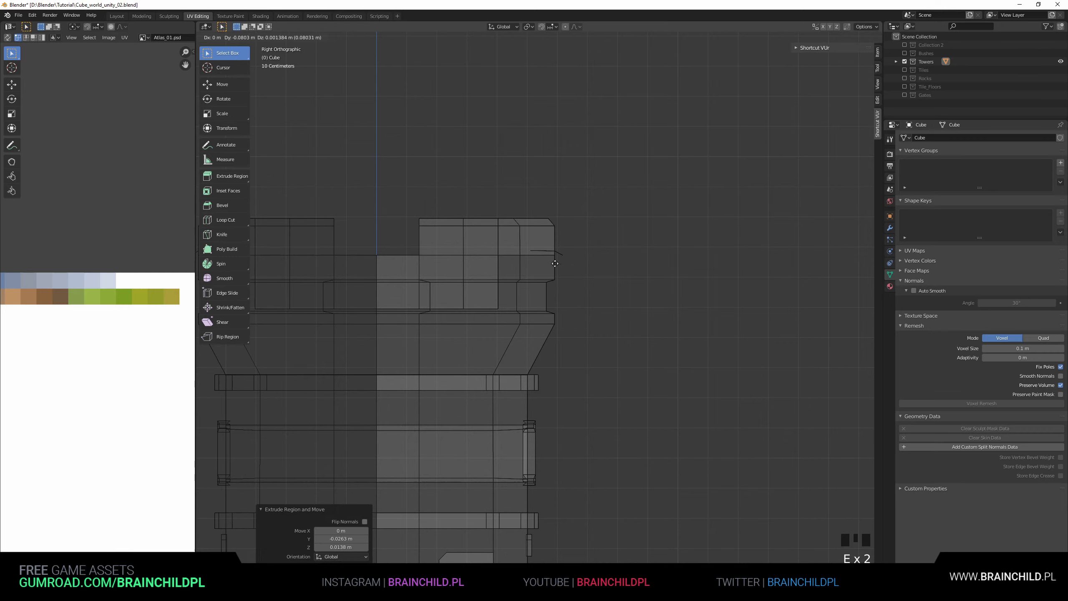
key("e")
key("e")
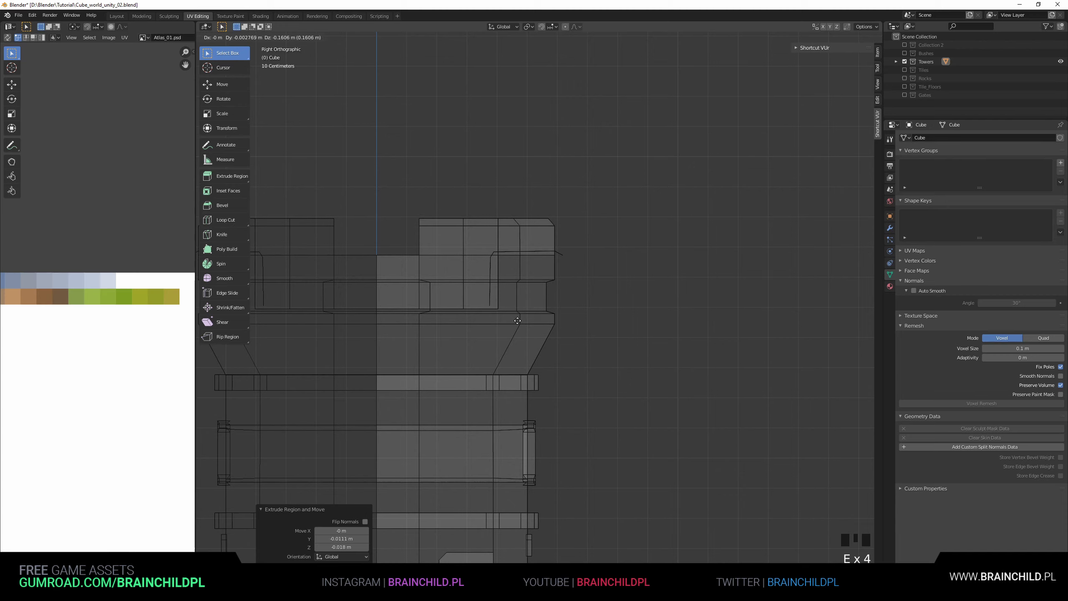
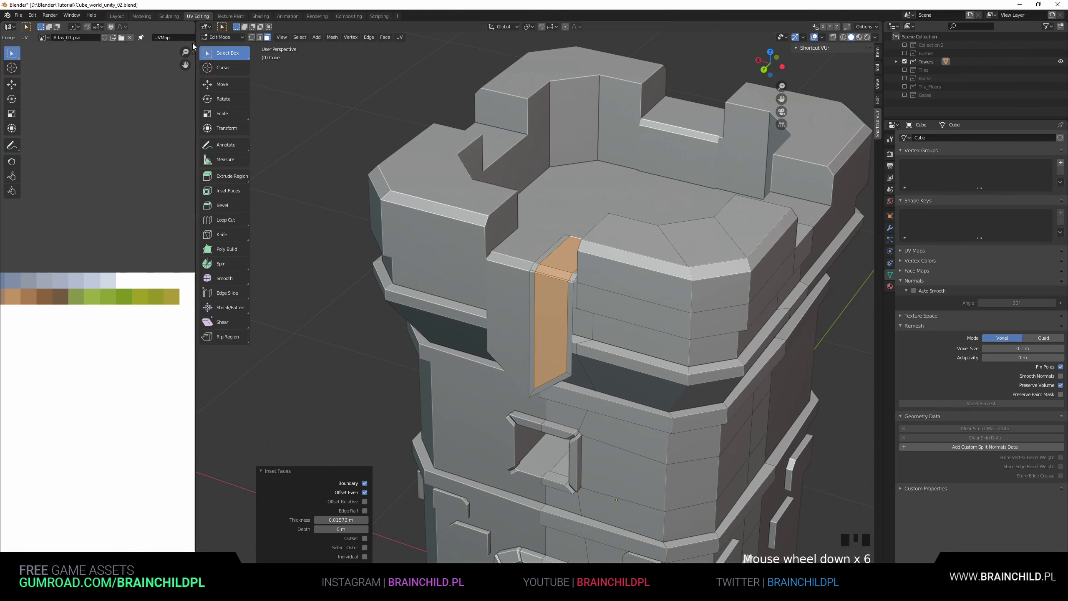
Browse the Blender File View toward the project's Atlas_01.psd texture for the base colour.
left_click(888, 286)
left_click_drag(1054, 281, 1001, 265)
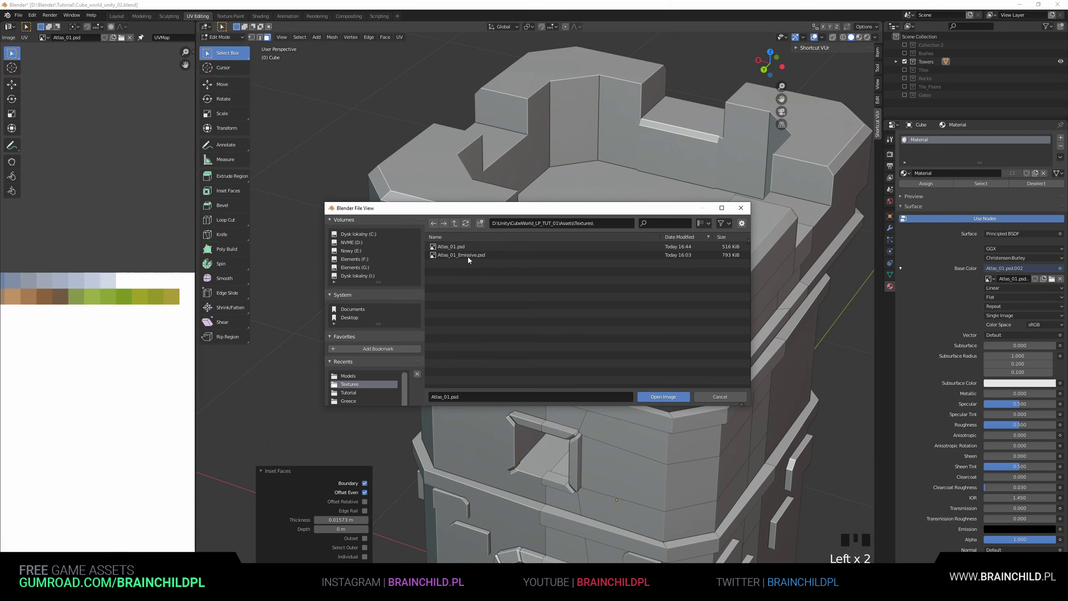